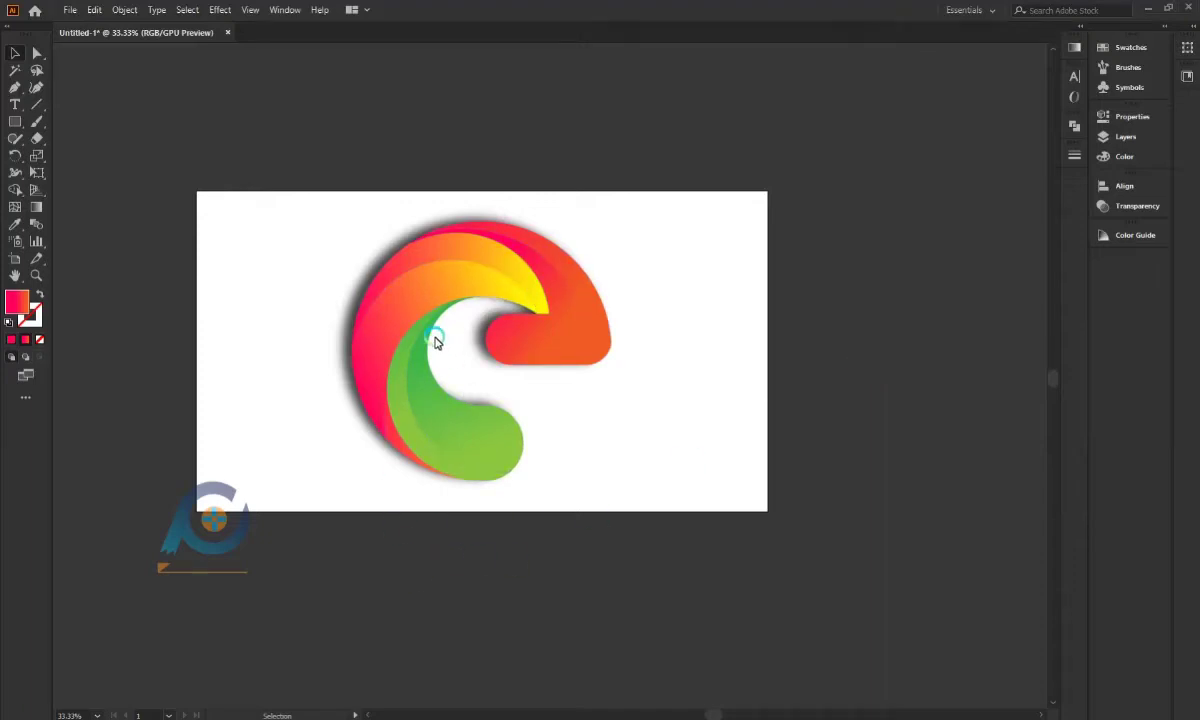
Step: Scale the finished logo down and park it in the artboard's top-left corner, zooming in
scroll("up", 3)
scroll("up", 3)
left_click(379, 255)
left_click(795, 633)
left_click(328, 143)
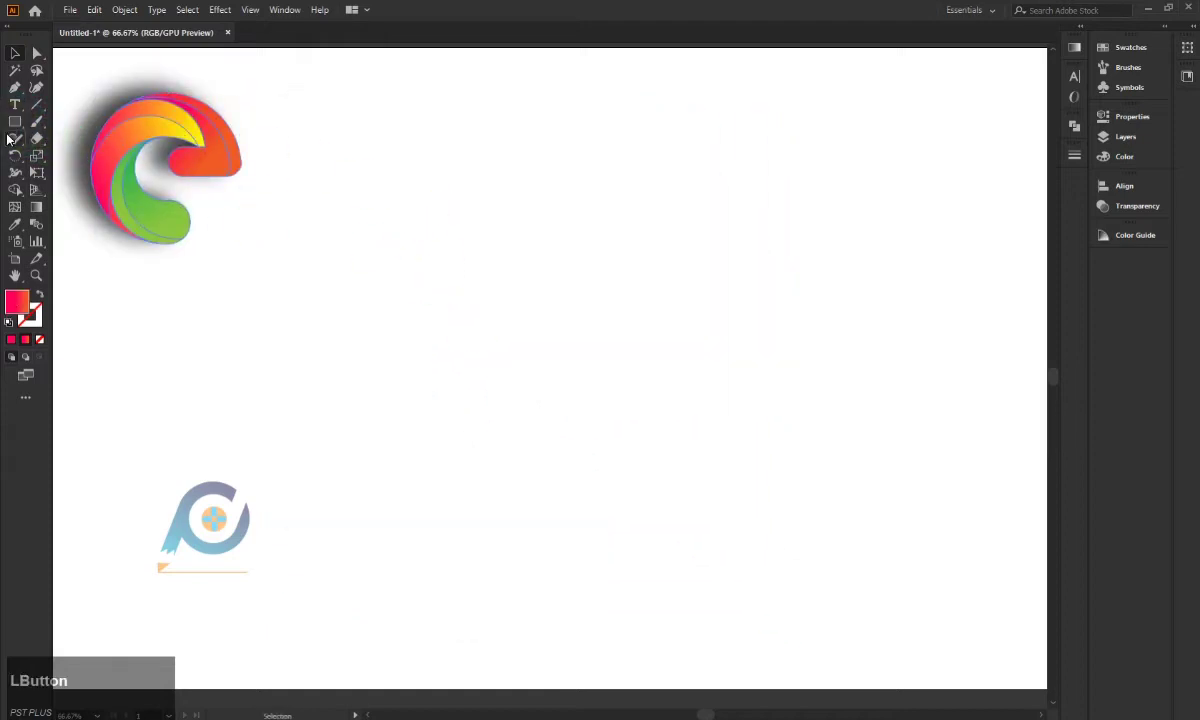
Step: Draw a large centred circle with no fill and a black stroke
right_click(19, 124)
left_click(57, 153)
left_click(466, 308)
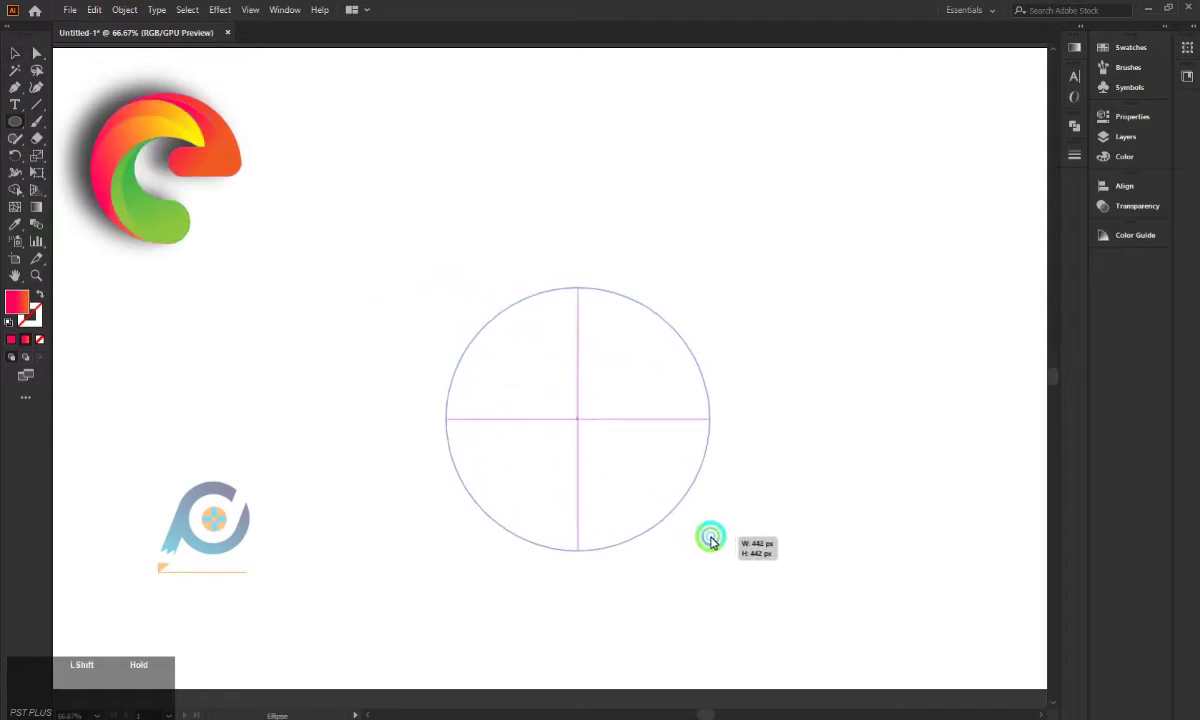
left_click(585, 422)
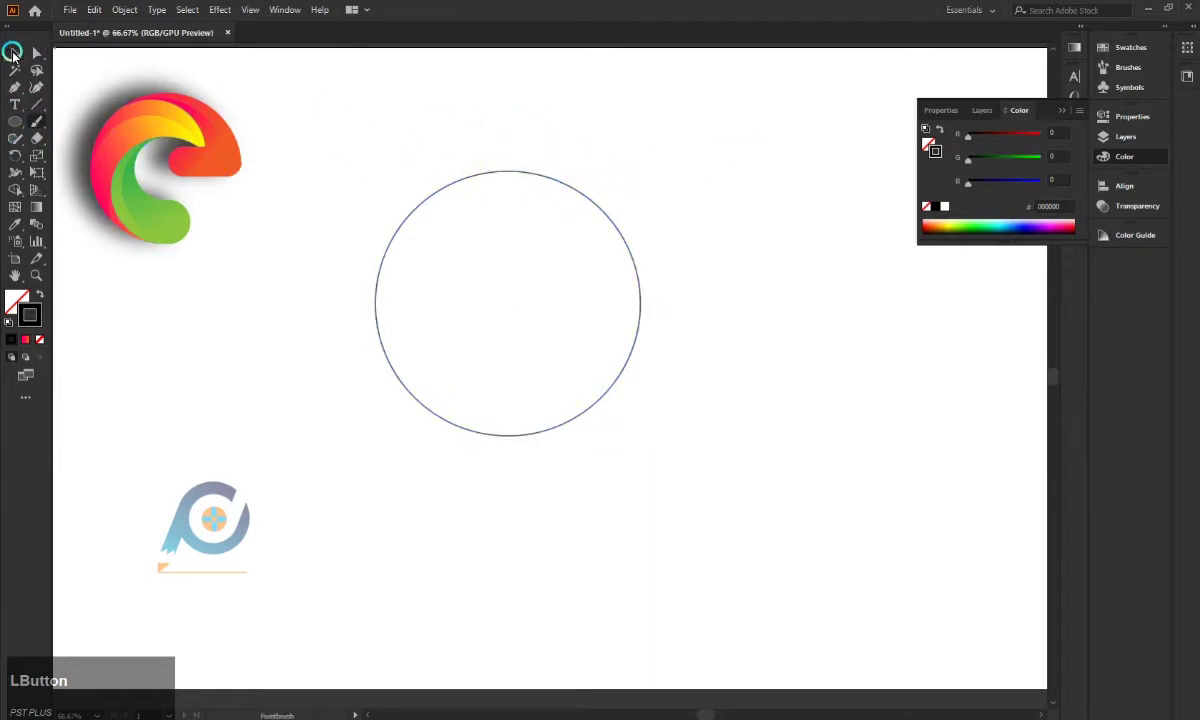
Step: Draw a smaller circle and centre it inside the large one, selecting both
left_click(540, 175)
left_click(540, 176)
left_click(519, 260)
left_click(517, 269)
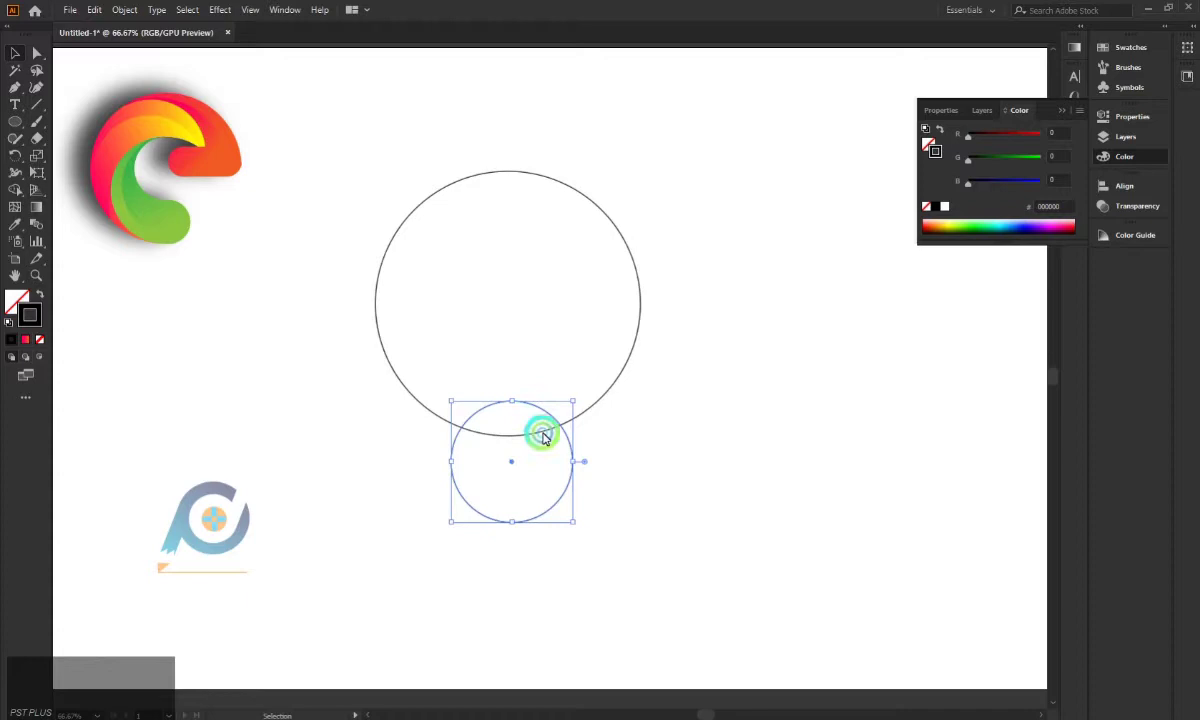
left_click(515, 462)
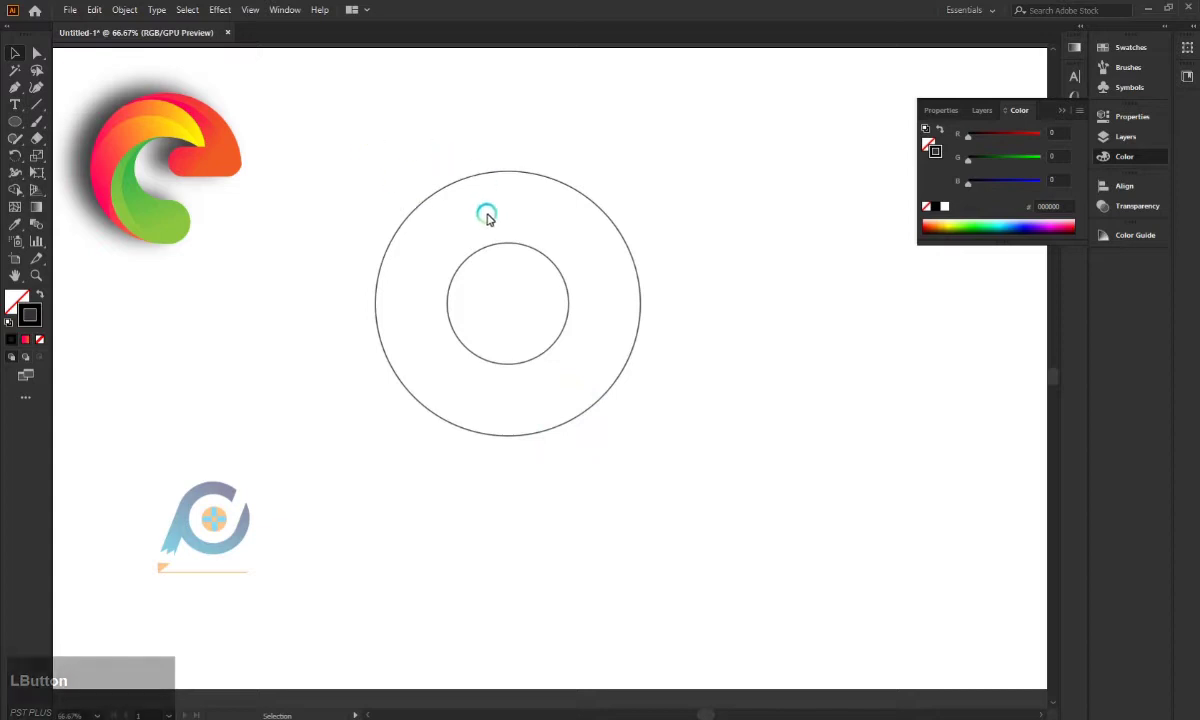
left_click(532, 177)
left_click(512, 170)
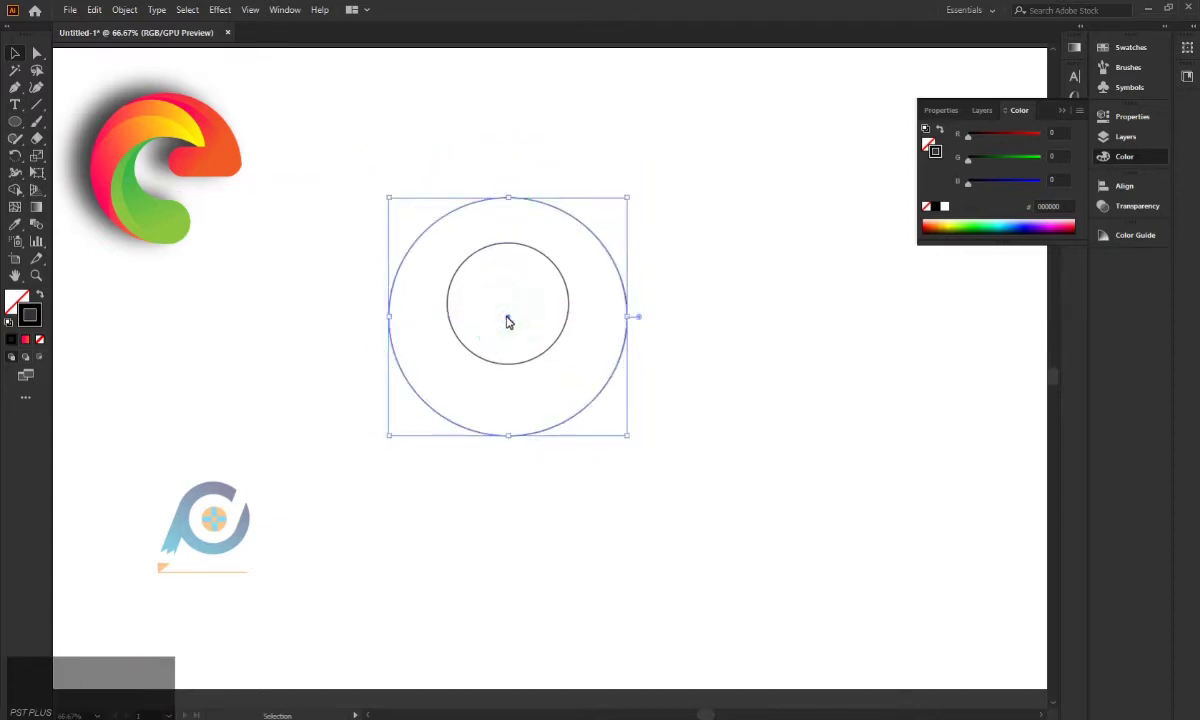
Step: Draw a medium circle and position it inside the large circle against the inner circle's edge
left_click(510, 319)
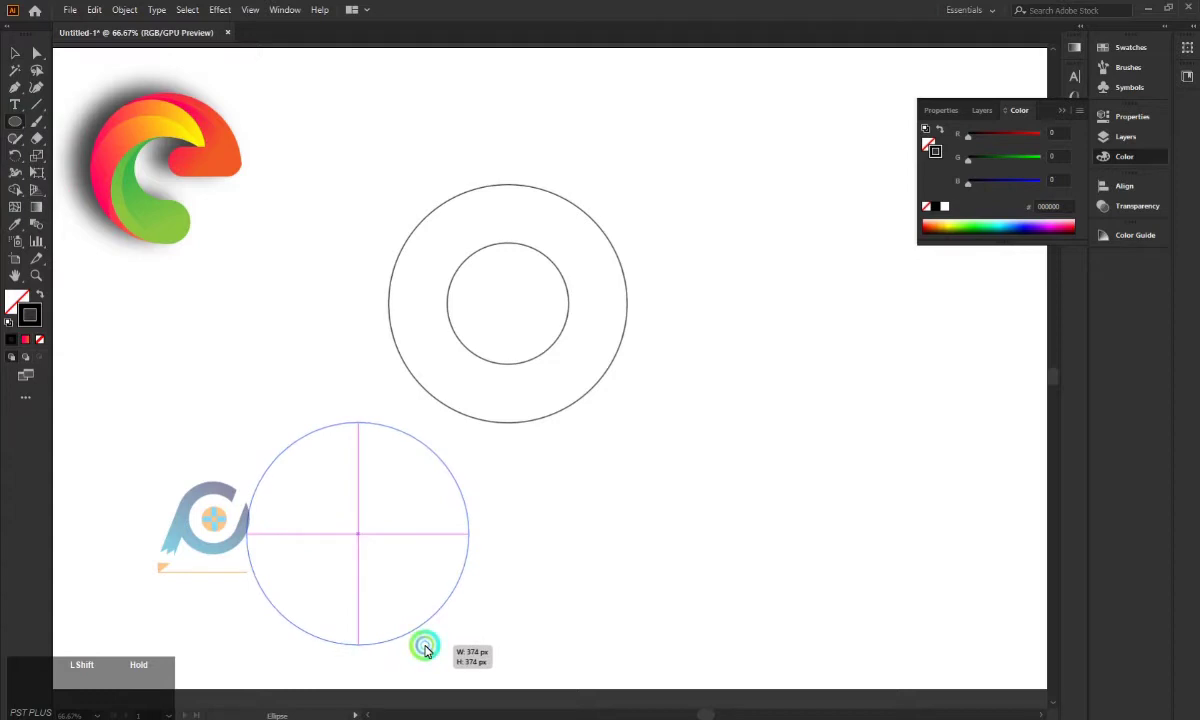
left_click(360, 533)
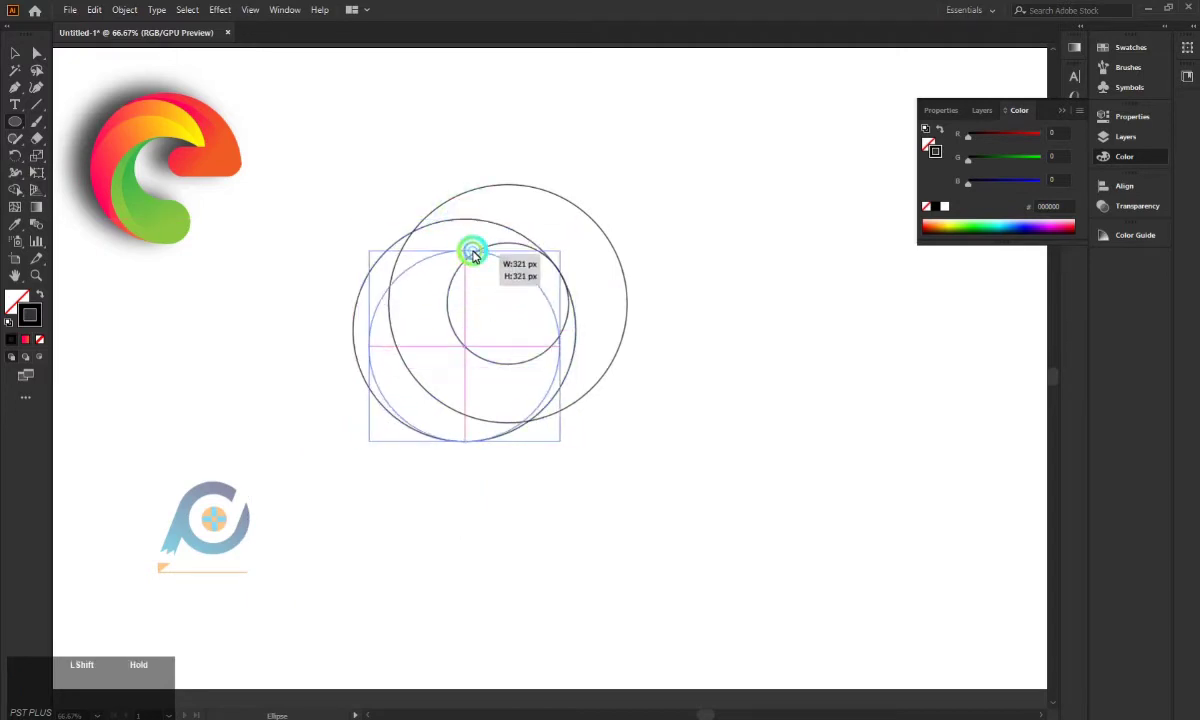
left_click(467, 348)
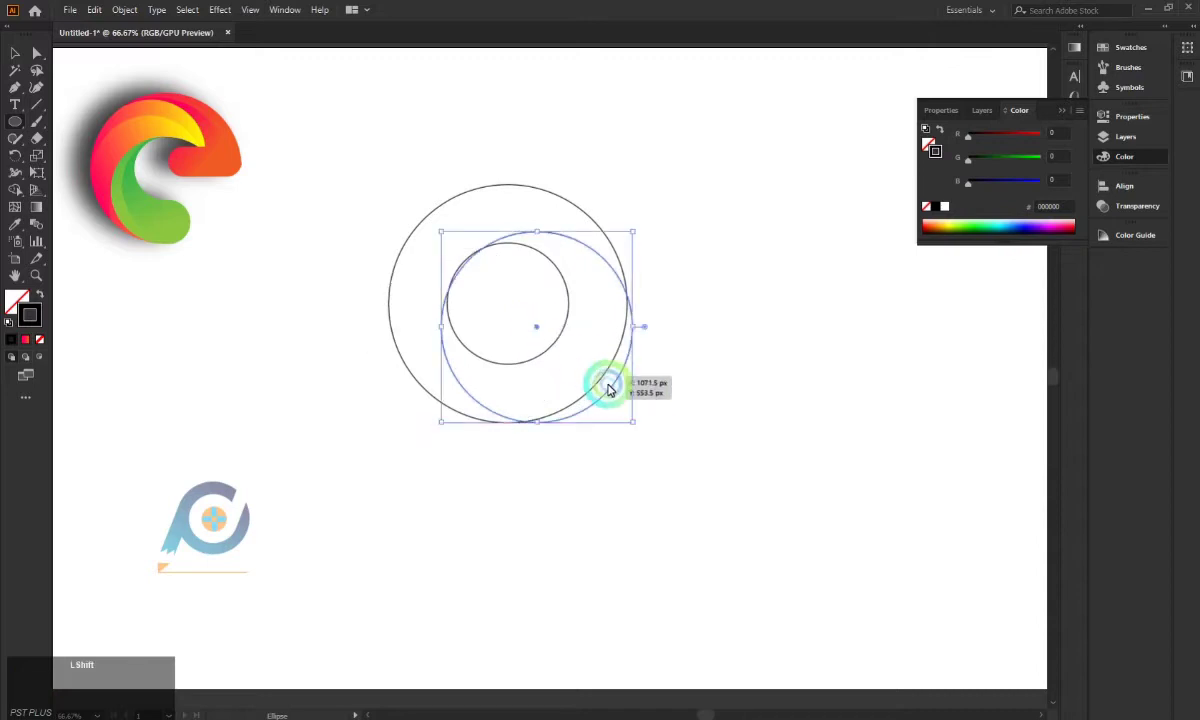
left_click(636, 333)
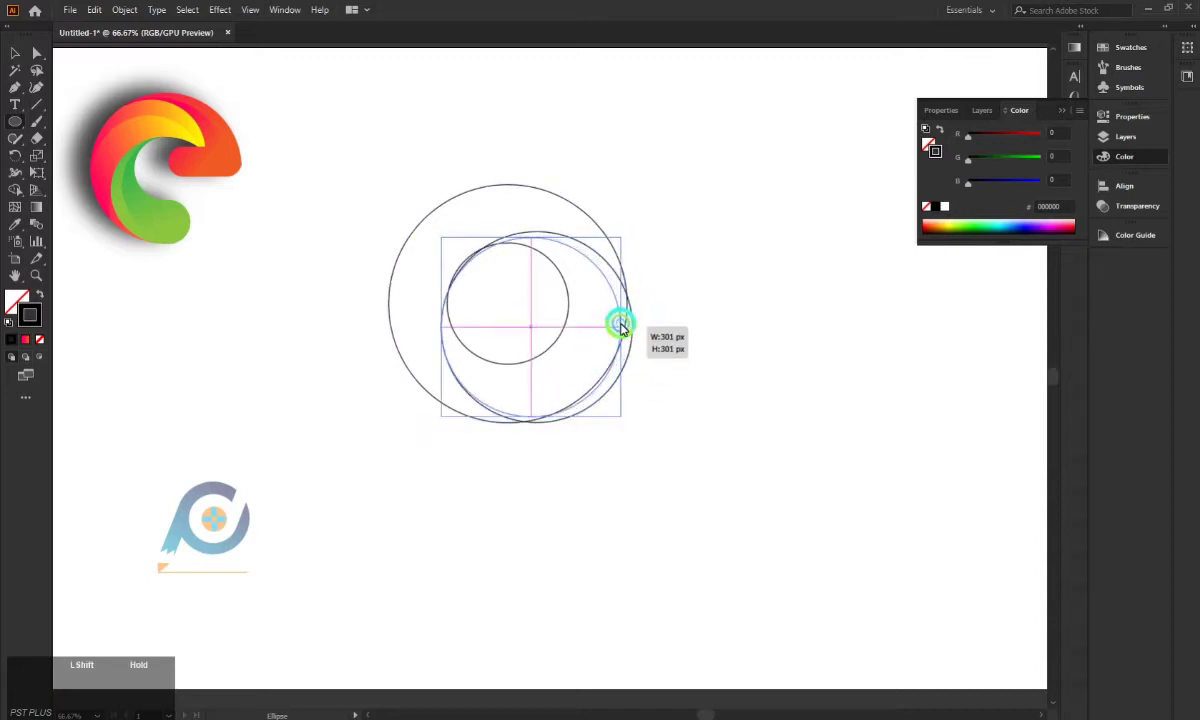
left_click(533, 329)
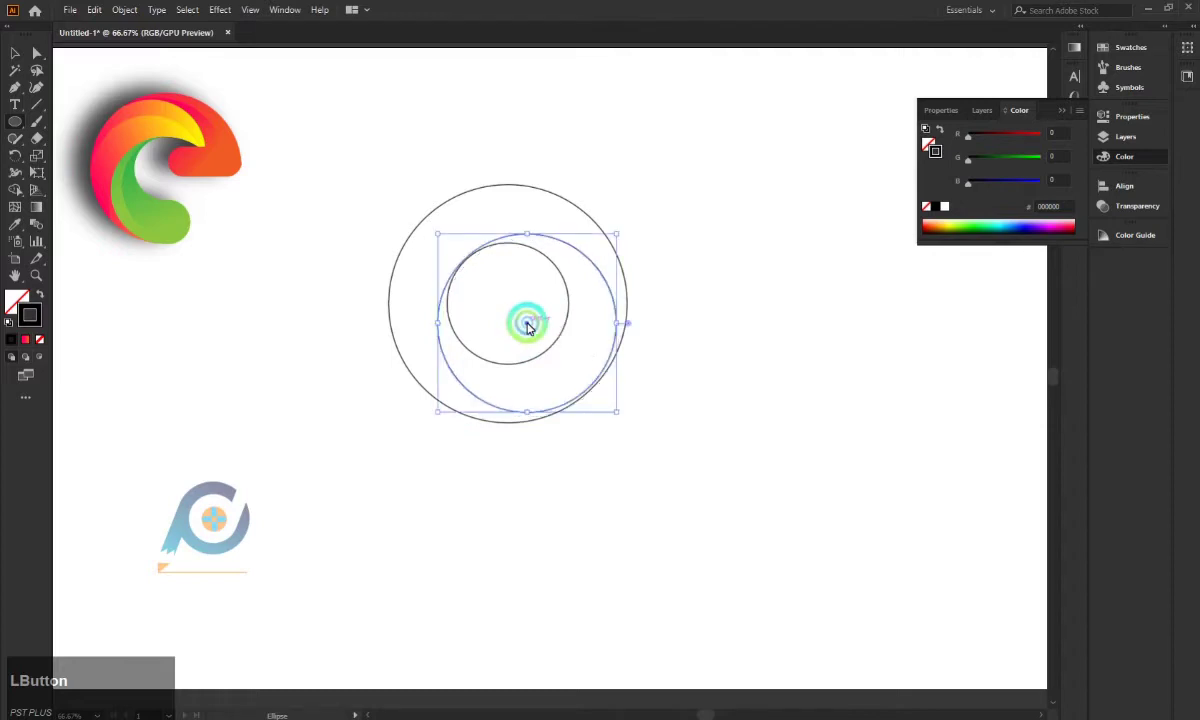
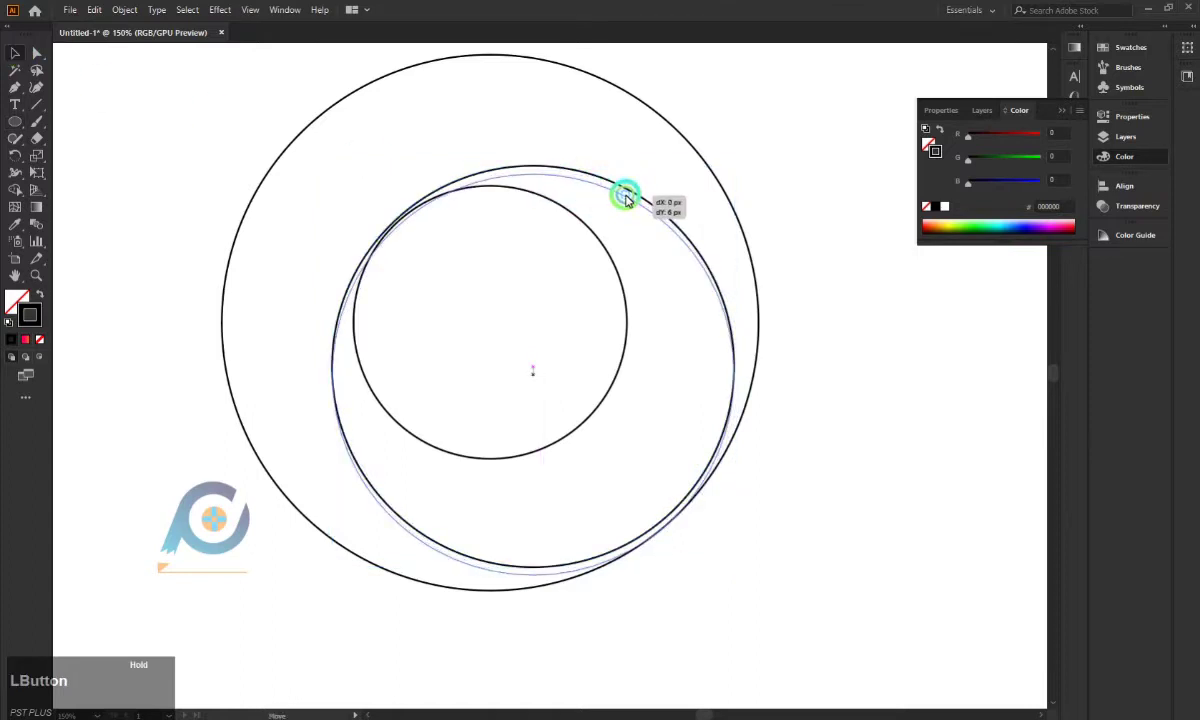
left_click(534, 175)
Step: Copy the medium circle and place the copy touching the large circle's left edge
left_click(799, 192)
left_click(624, 190)
left_click(622, 194)
left_click(622, 194)
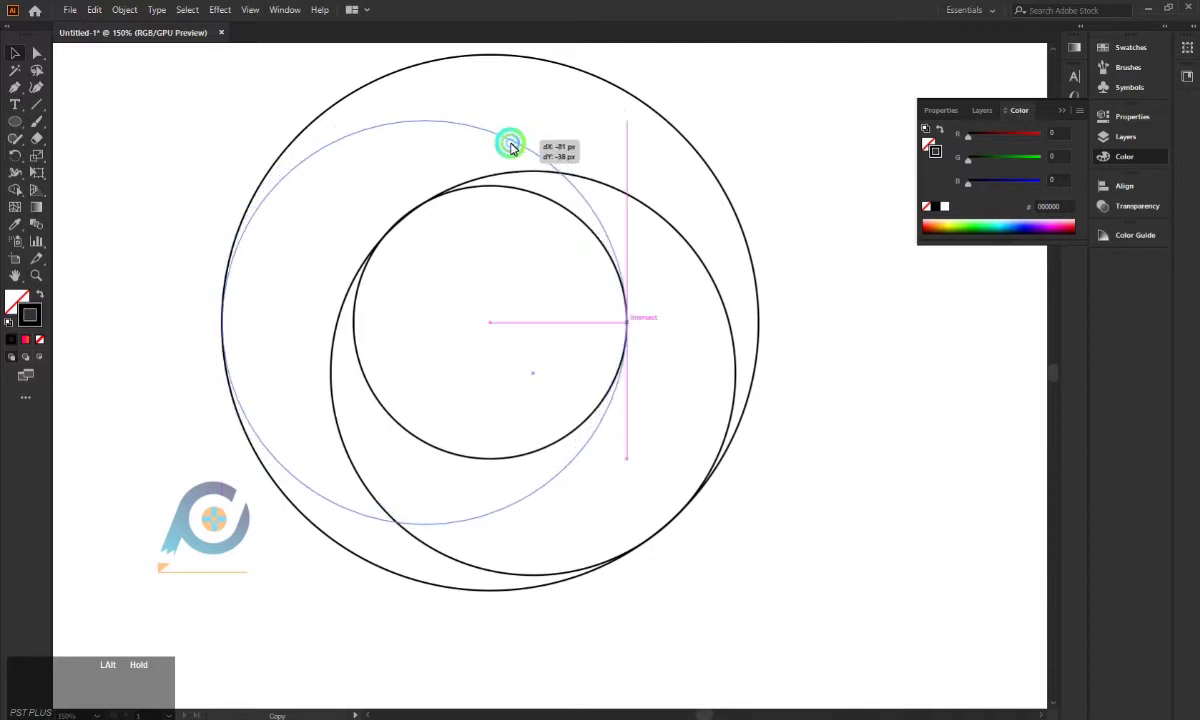
left_click(840, 232)
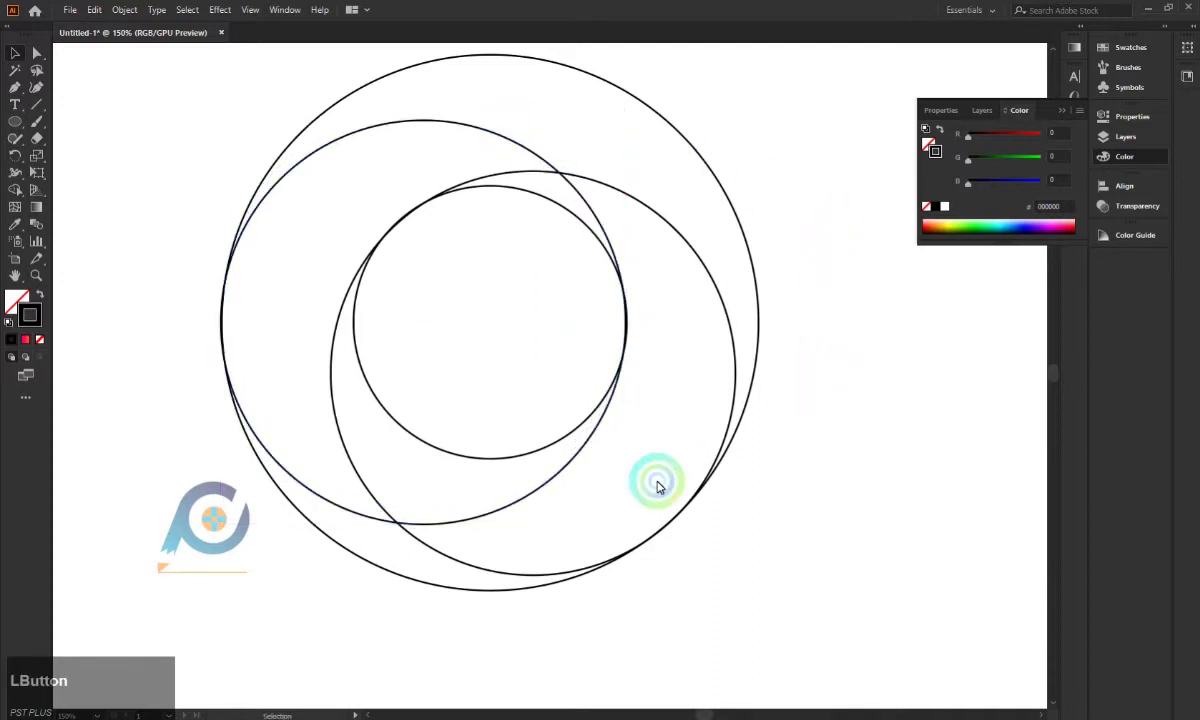
scroll("down", 3)
scroll("down", 3)
left_click(785, 263)
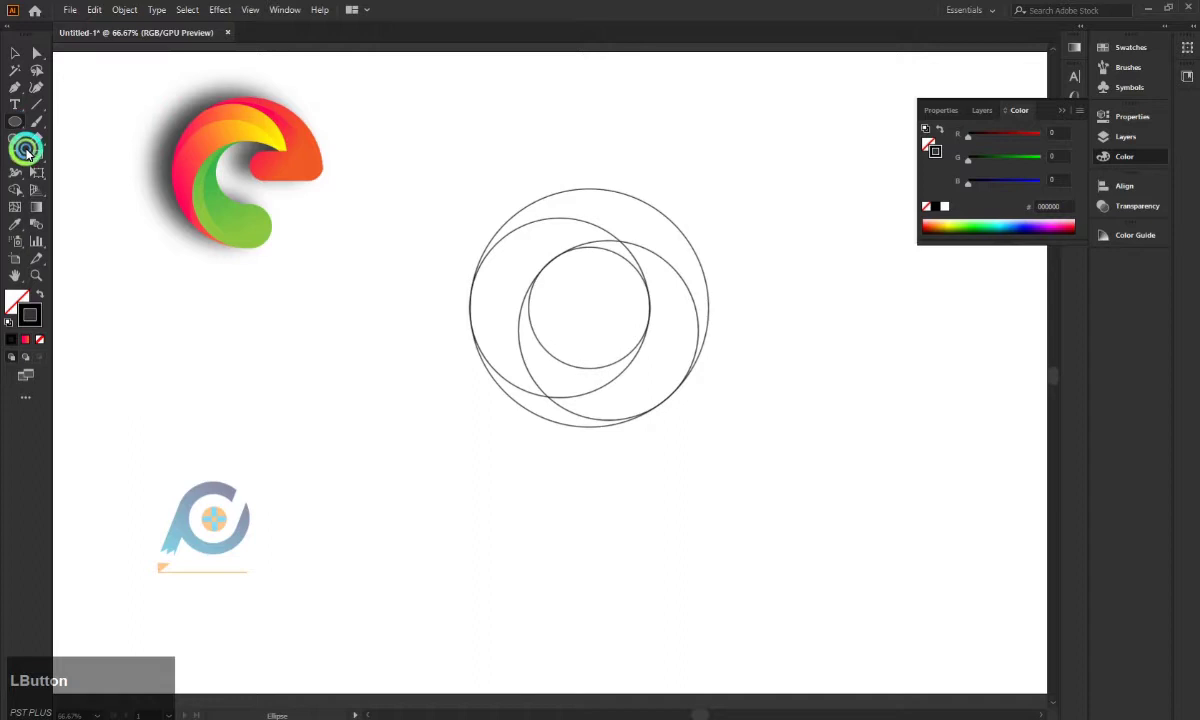
Step: Add a small circle at the bottom of the construction
left_click(379, 461)
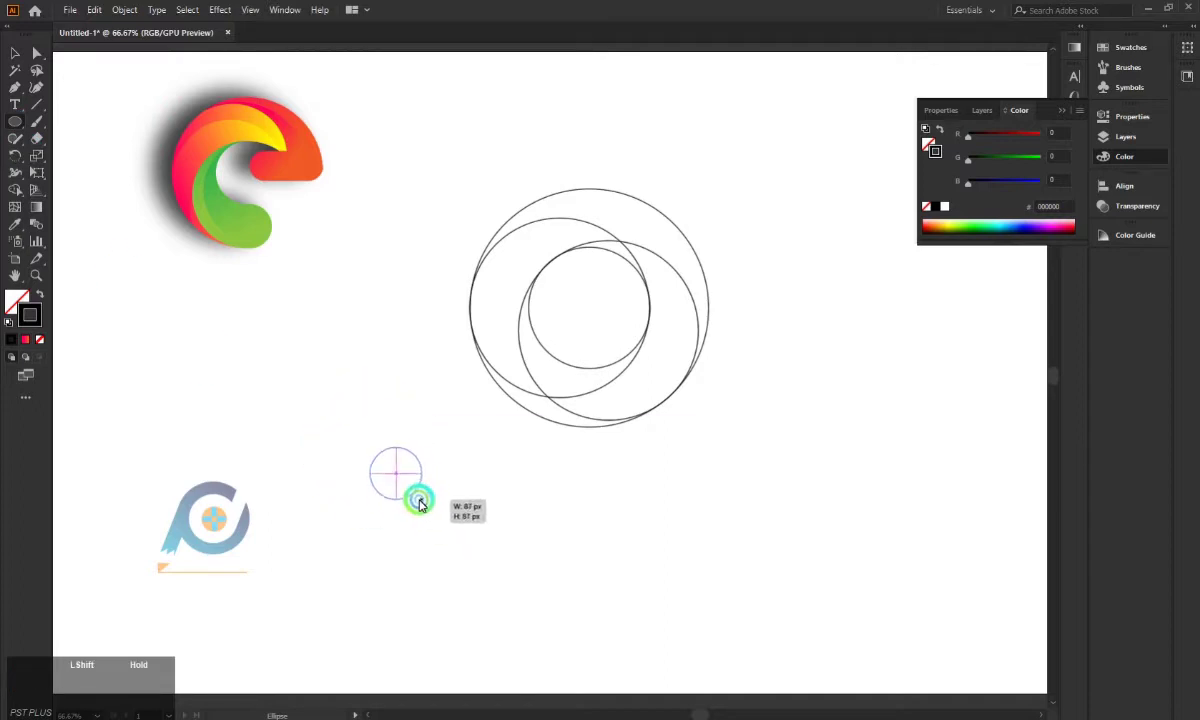
left_click(411, 488)
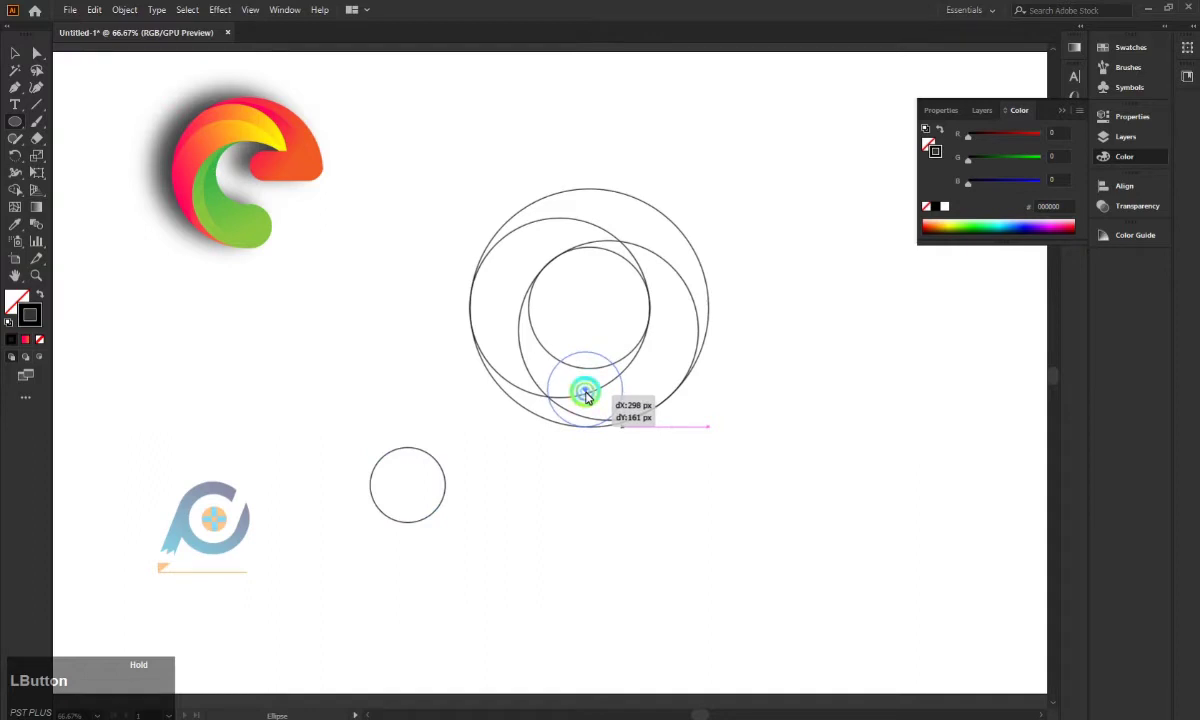
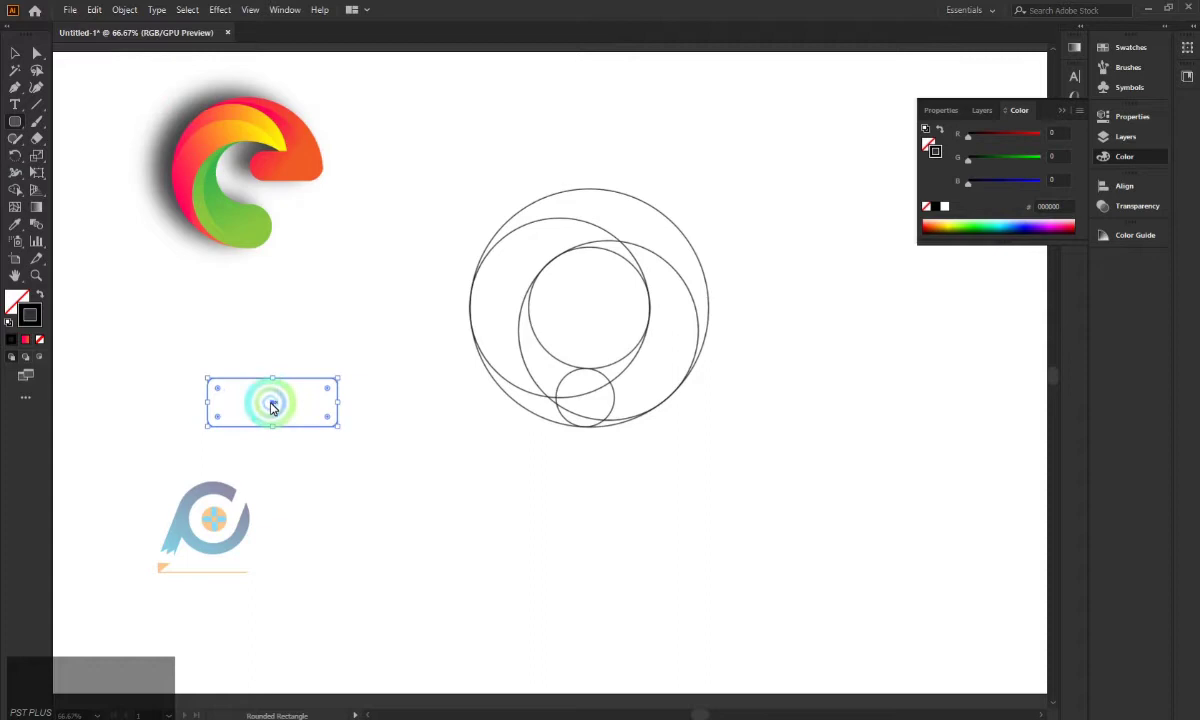
Step: Place a rounded pill-shaped bar reaching right, snapped onto the inner circle
left_click(274, 406)
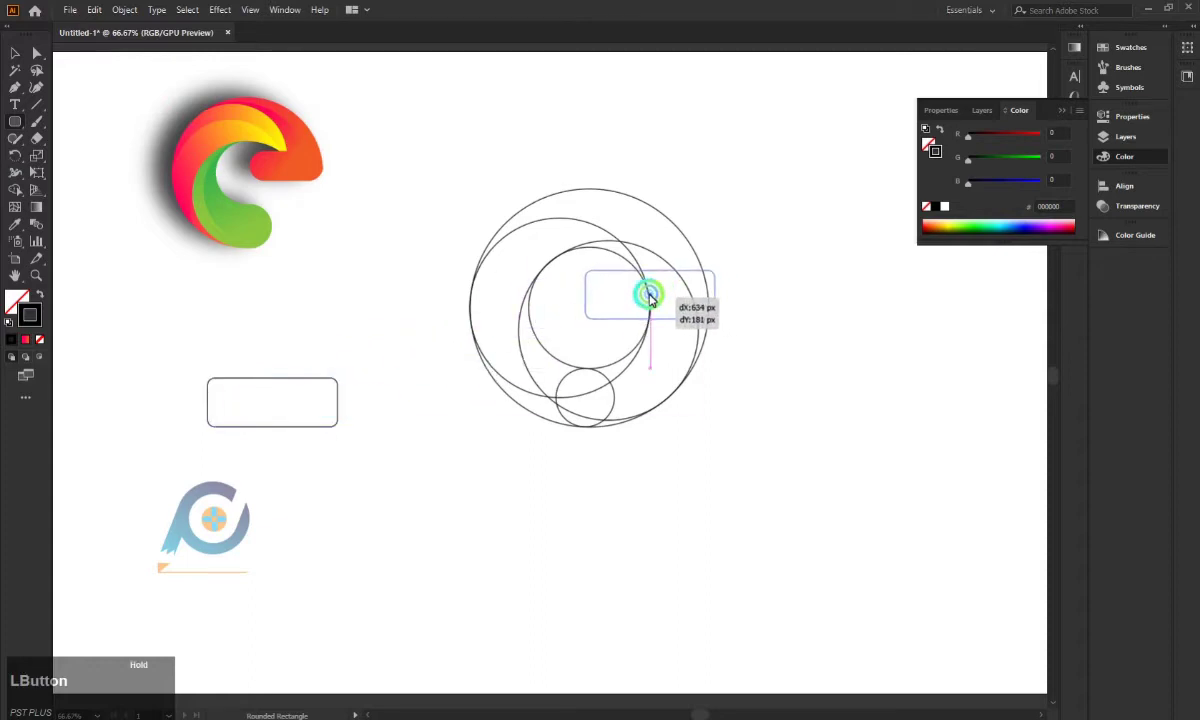
scroll("up", 3)
left_click(801, 295)
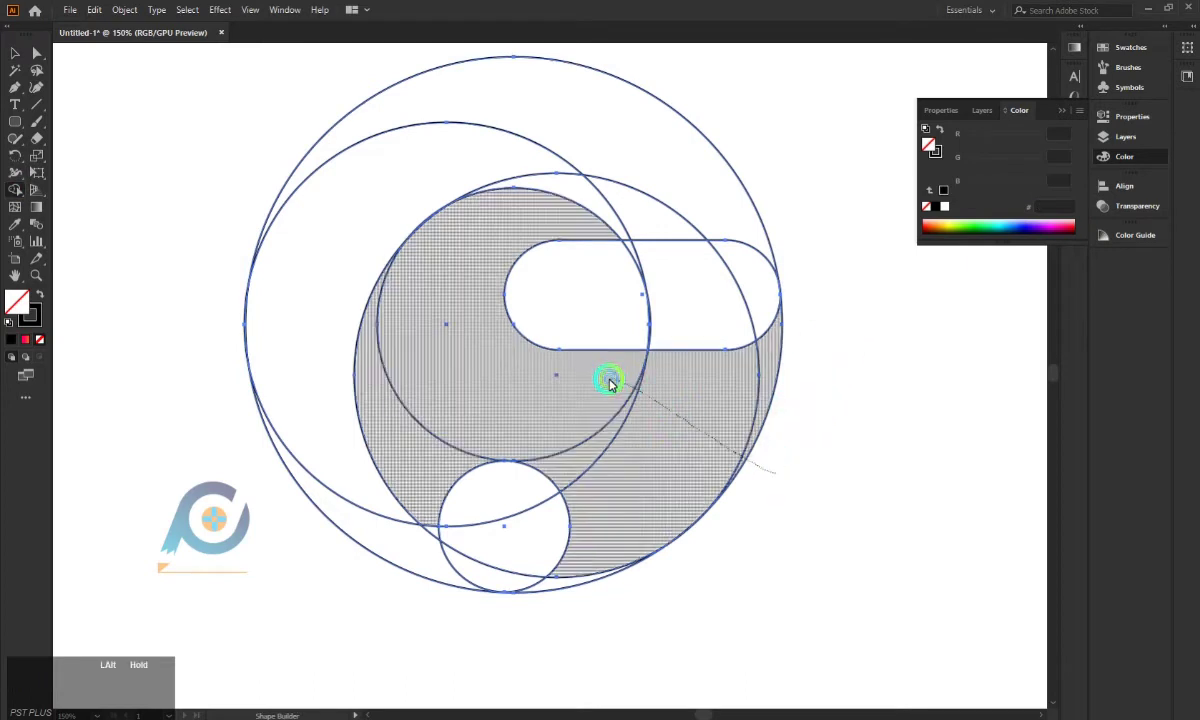
Step: Nudge the inner circle at high zoom so its bottom edge is exactly tangent to the small circle
key("ctrl+z")
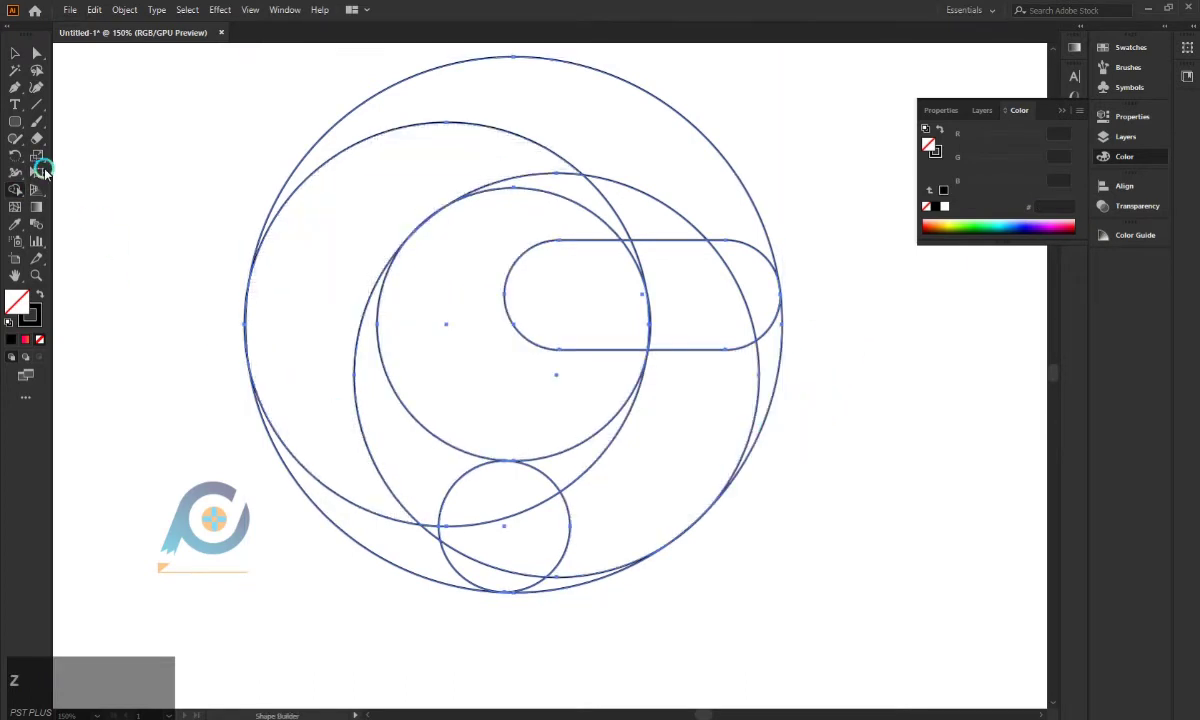
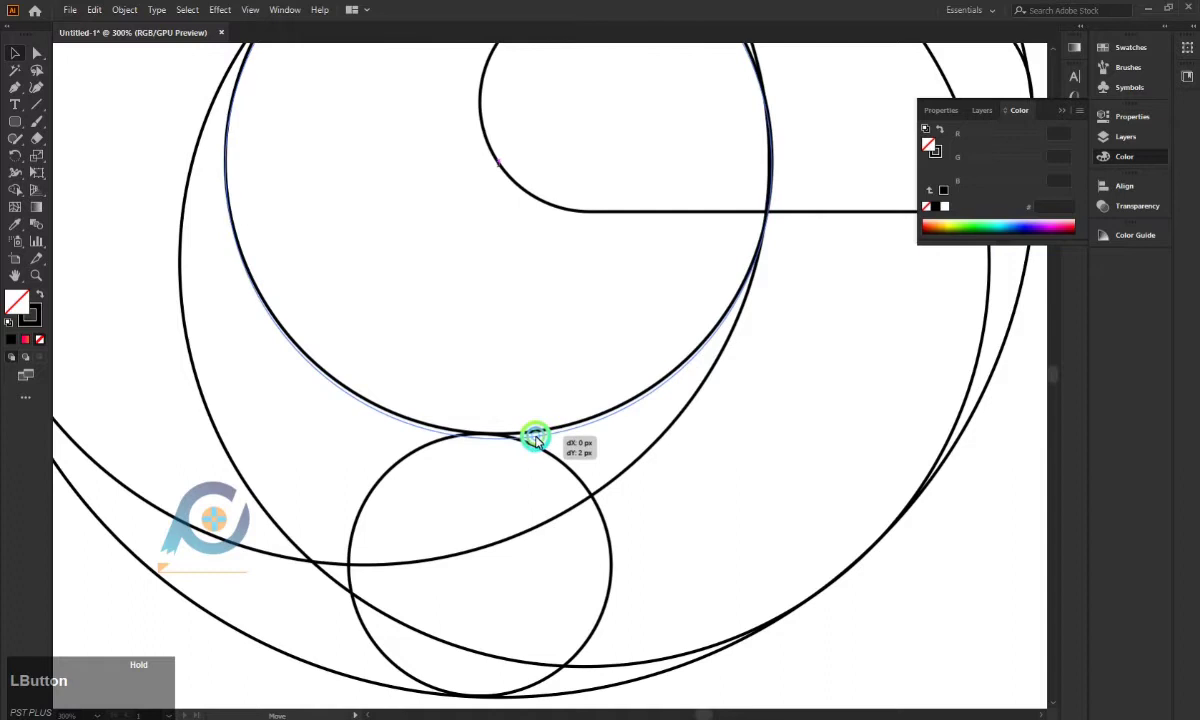
scroll("up", 3)
left_click(499, 432)
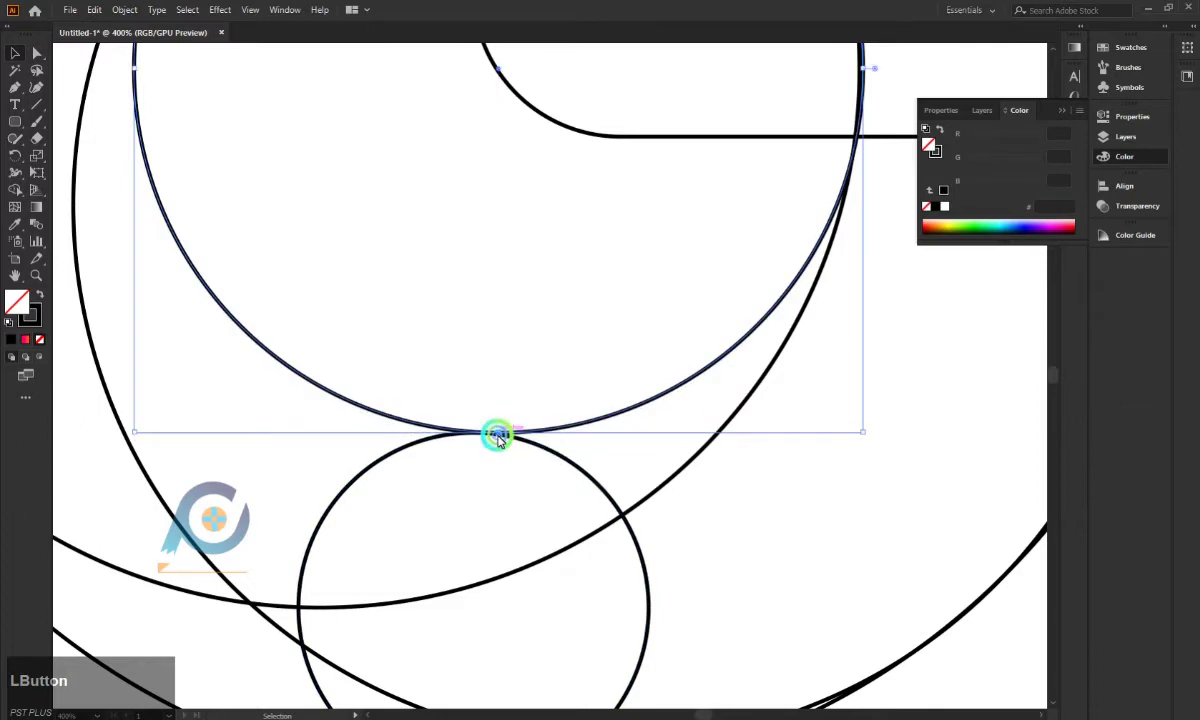
scroll("down", 3)
scroll("down", 3)
left_click(798, 481)
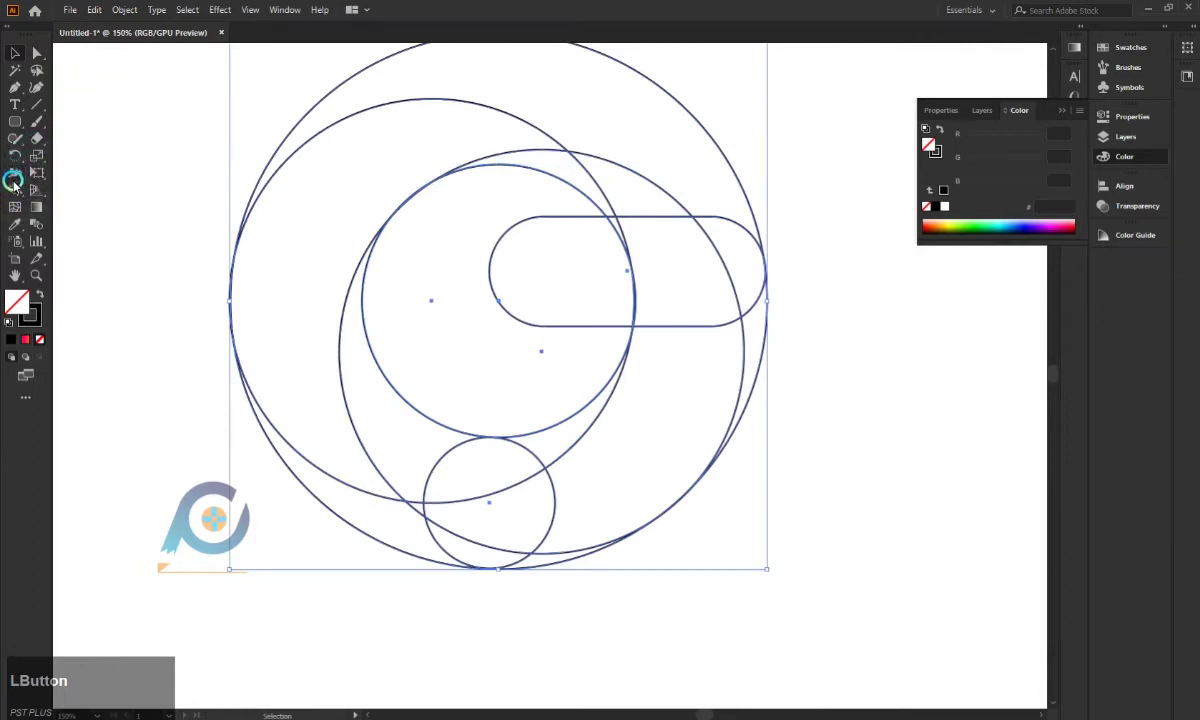
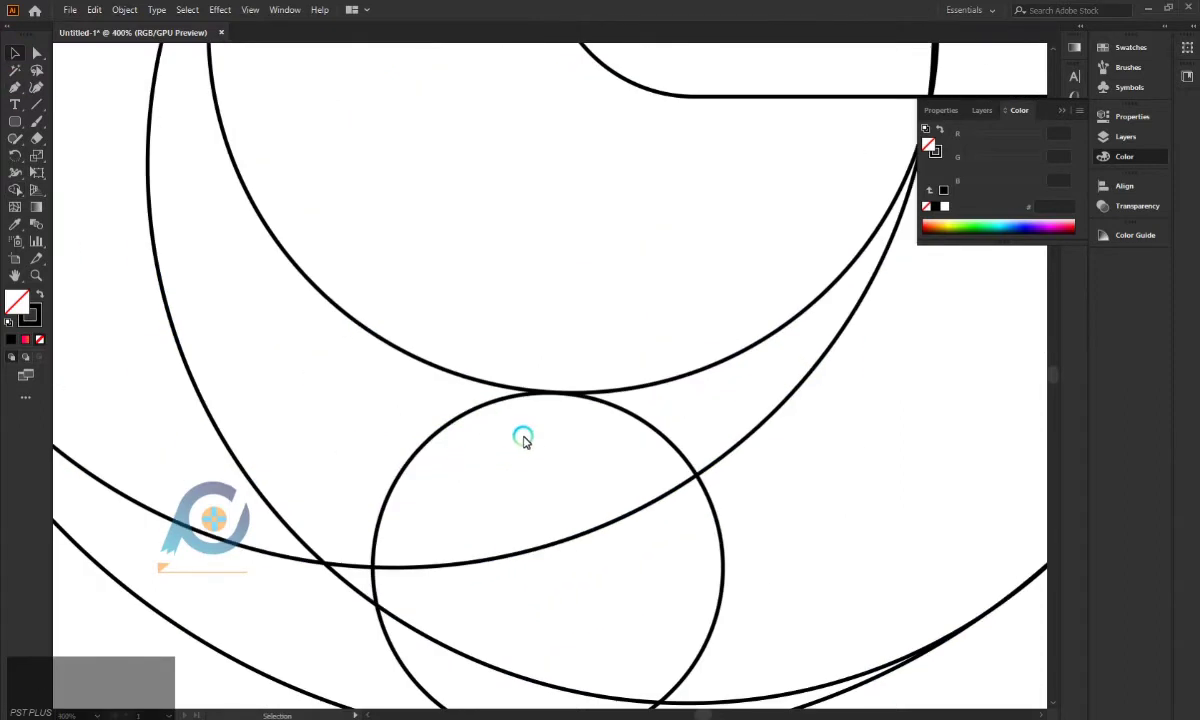
scroll("up", 3)
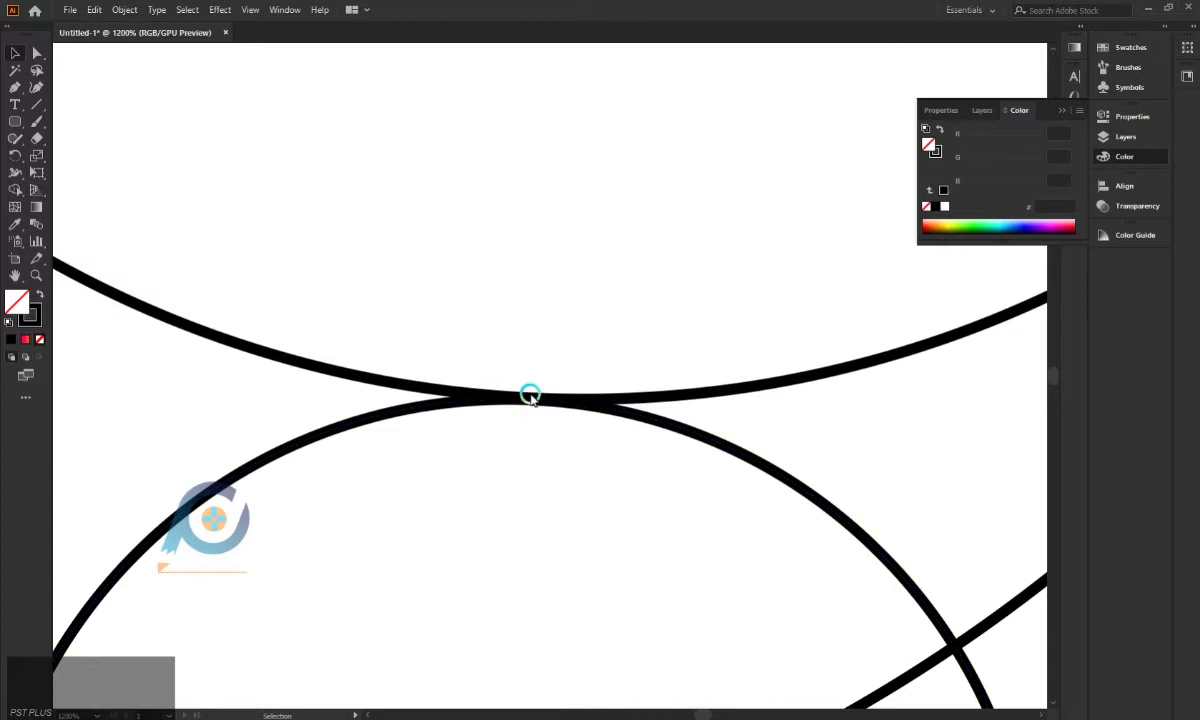
left_click(532, 397)
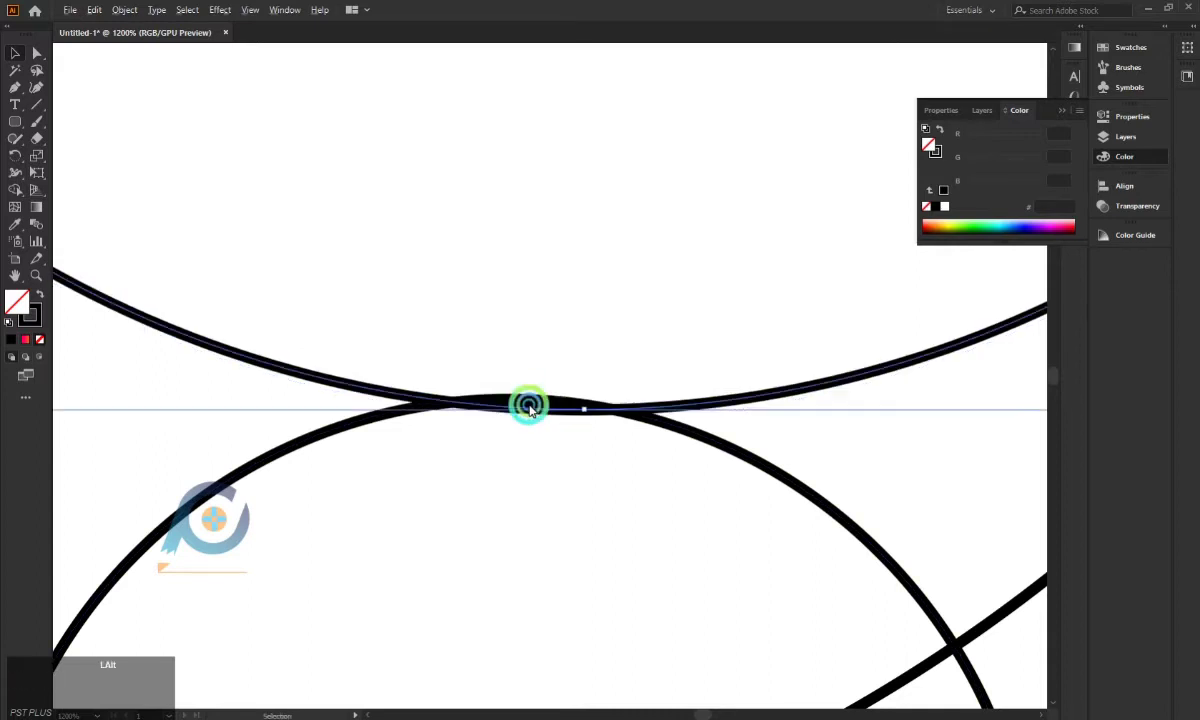
scroll("down", 3)
Step: Try merging the left and lower crescent regions, undo it, and select all construction shapes
left_click(923, 398)
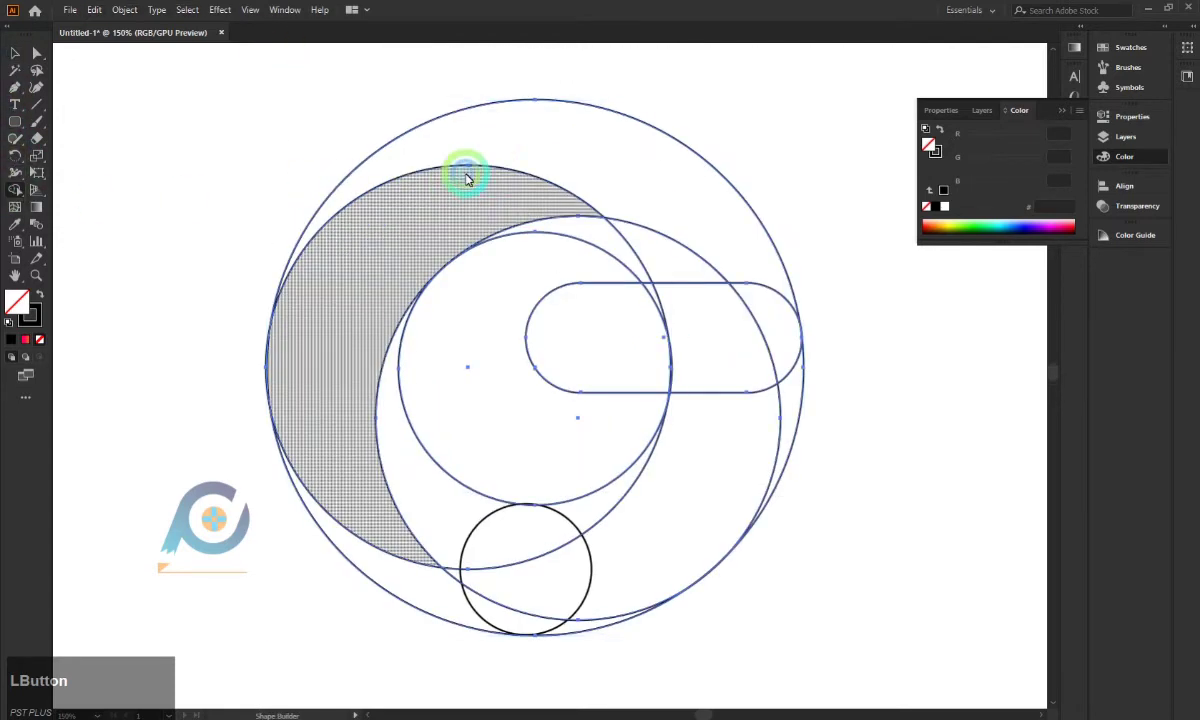
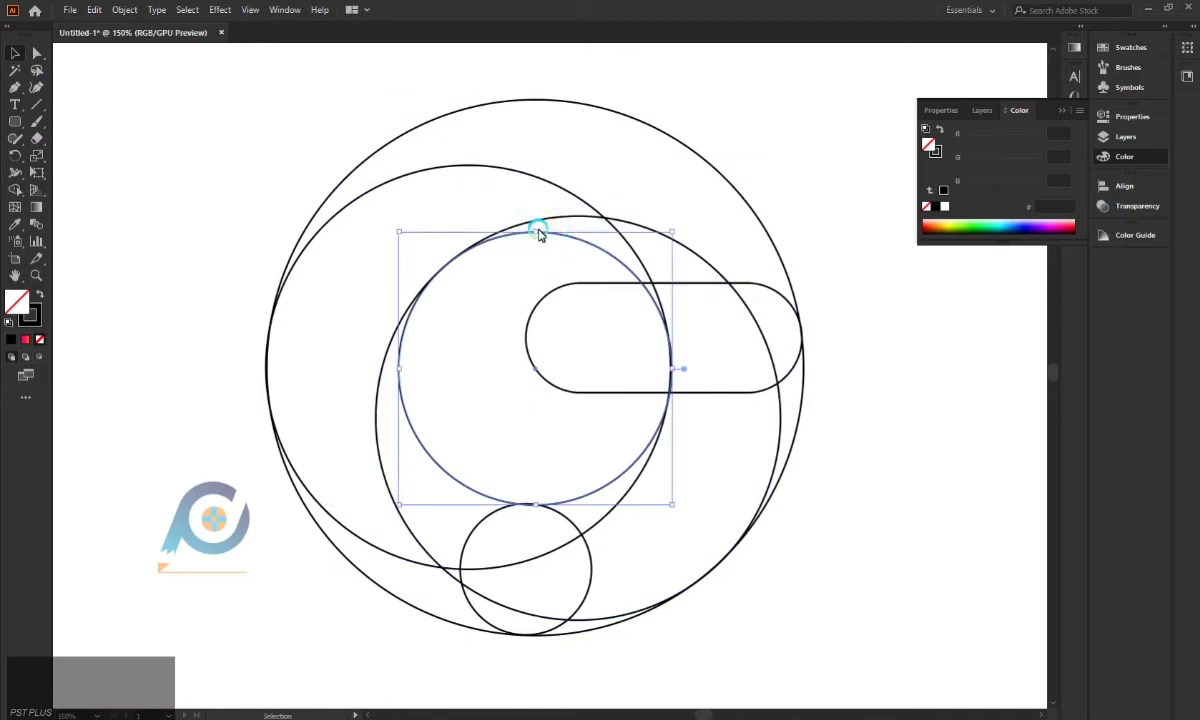
left_click(541, 231)
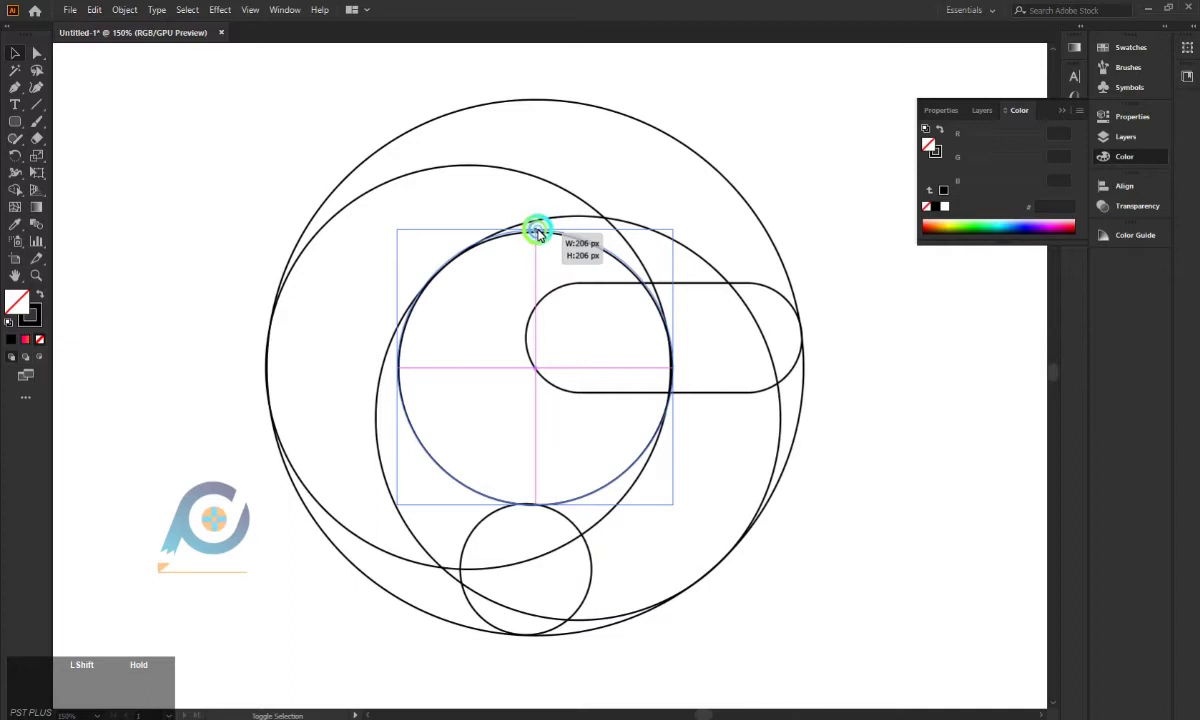
left_click(700, 128)
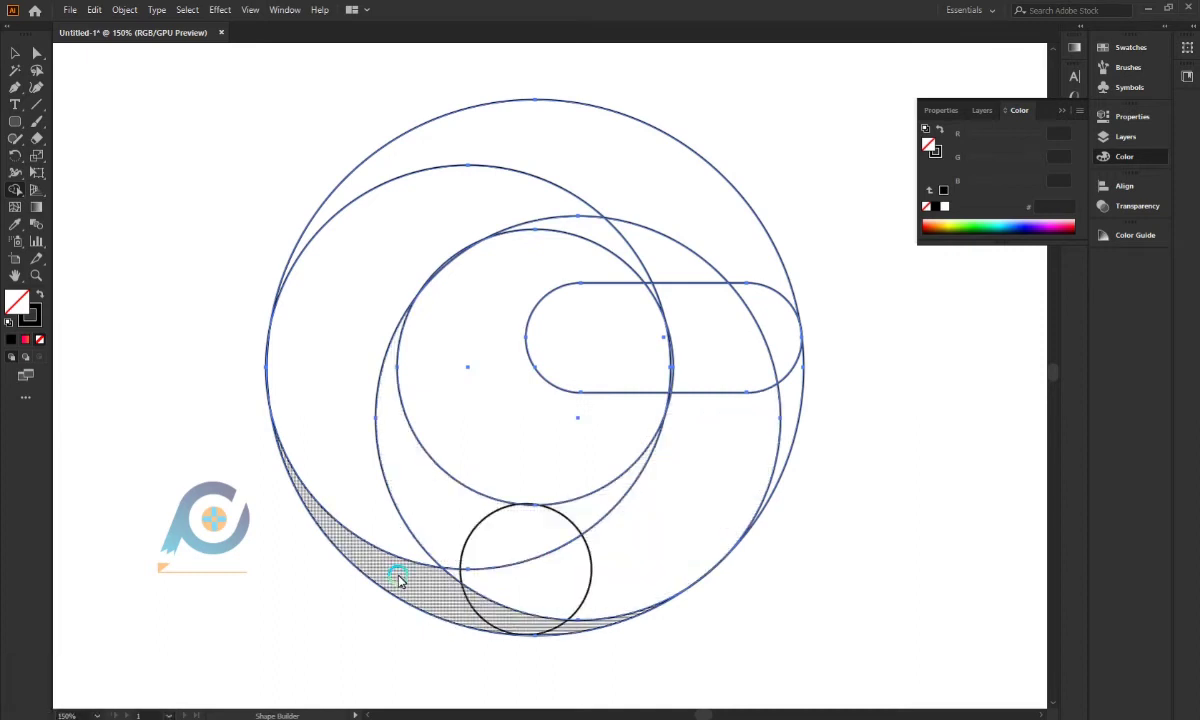
left_click(812, 533)
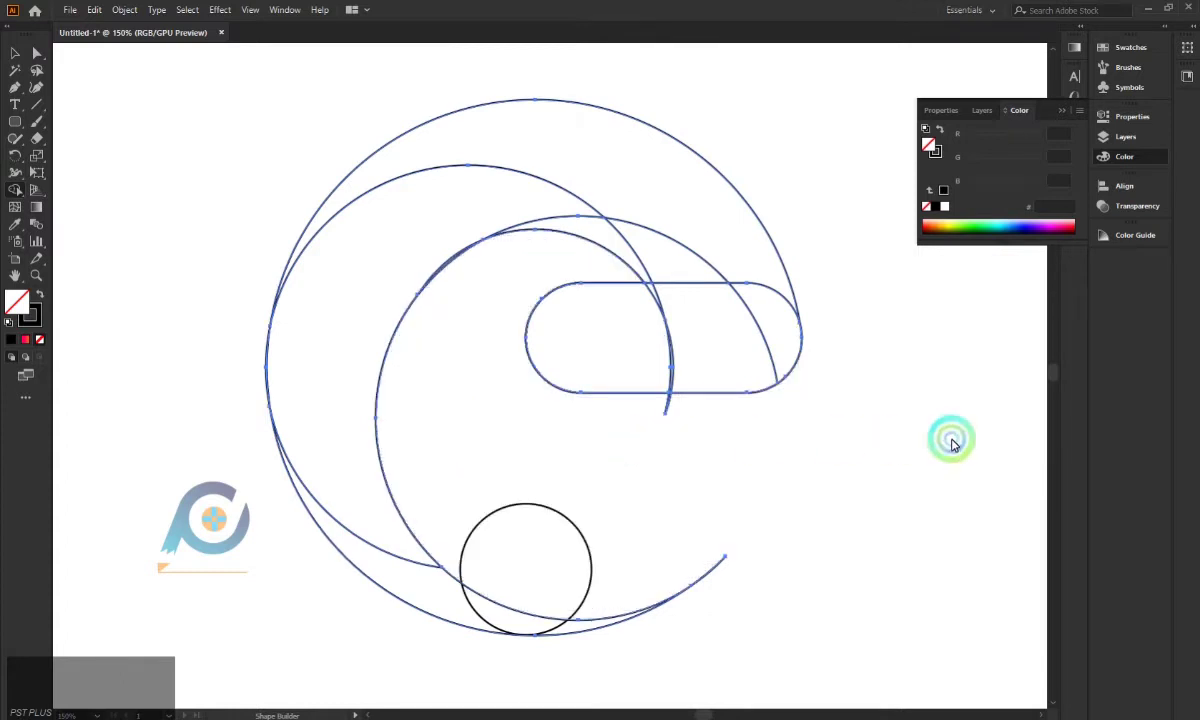
key("ctrl+z")
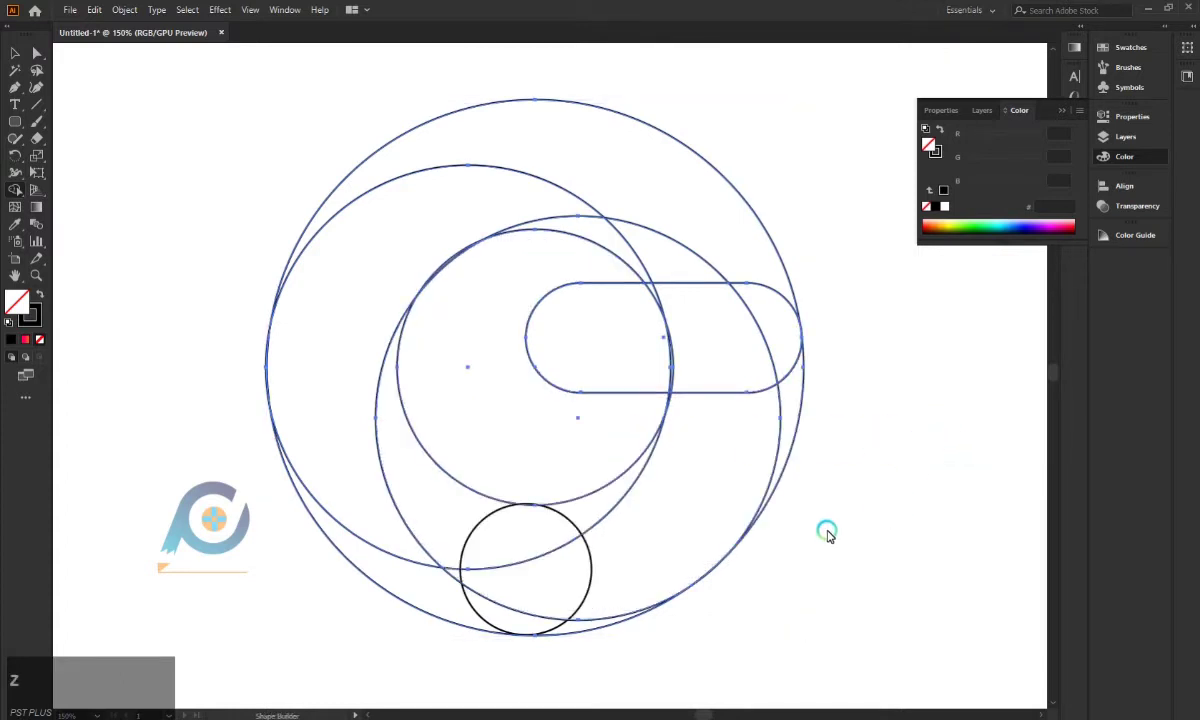
left_click(21, 58)
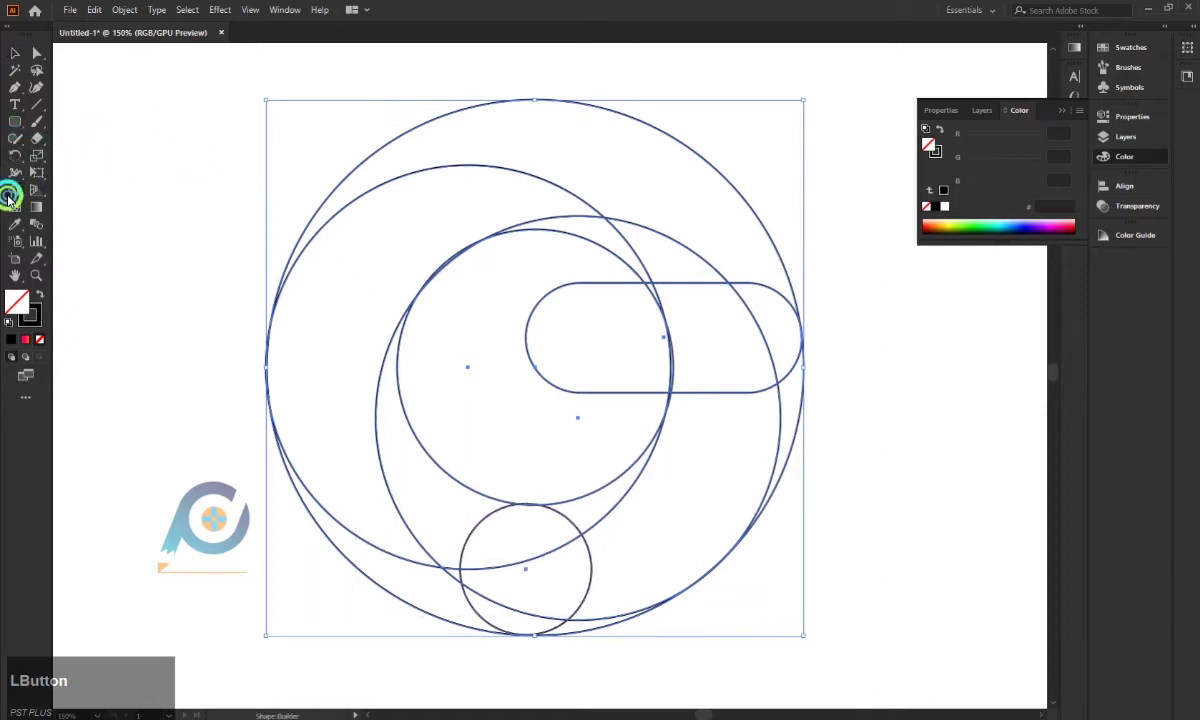
Step: Trial Shape Builder merges and deletions, undone, then resize the small circle to fit the curves
left_click(784, 529)
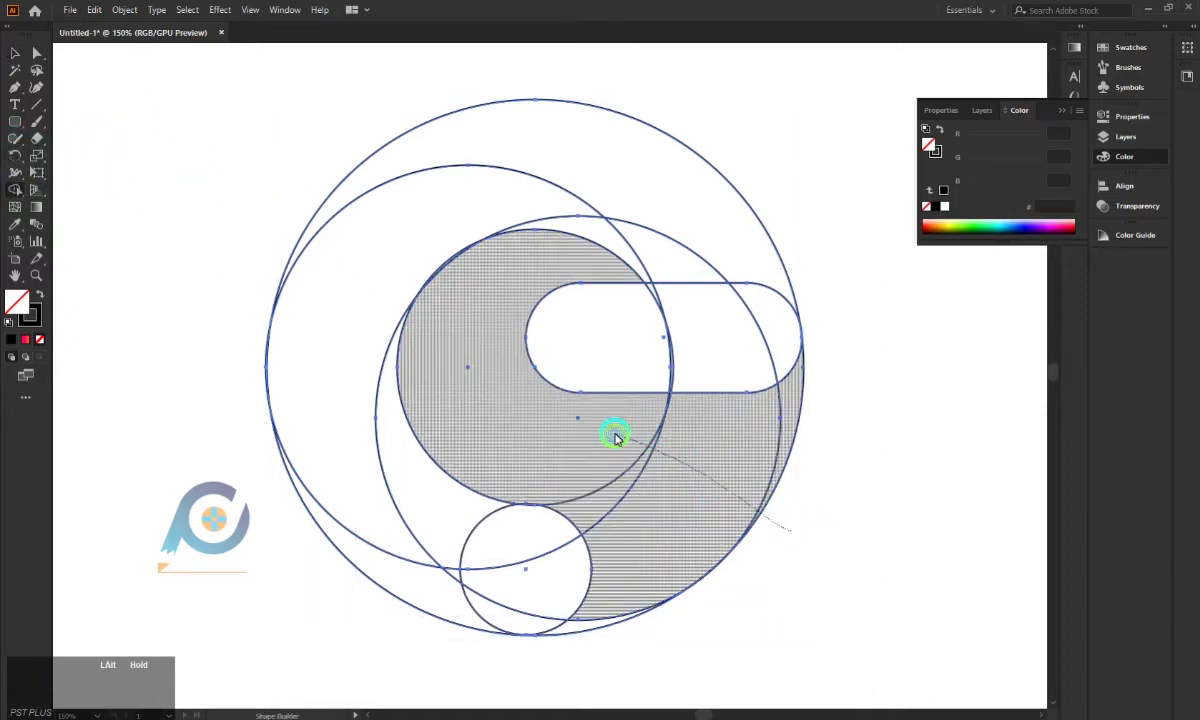
left_click(643, 661)
left_click(739, 590)
key("ctrl+z")
key("ctrl+z")
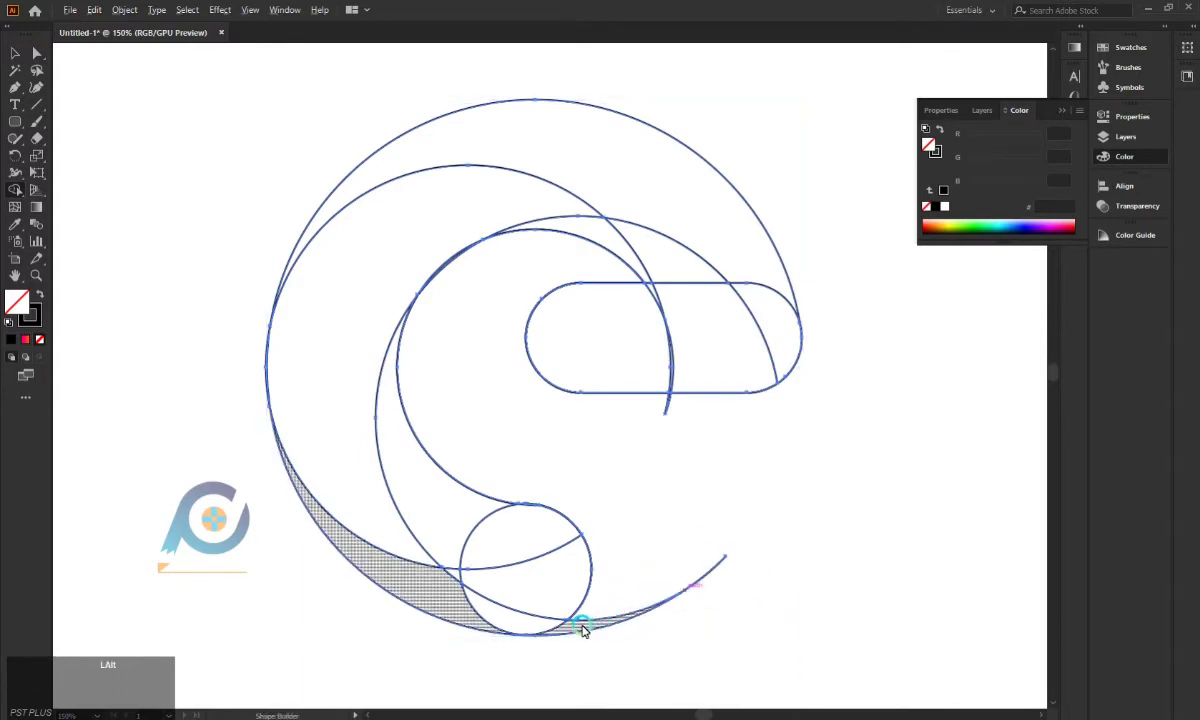
scroll("up", 3)
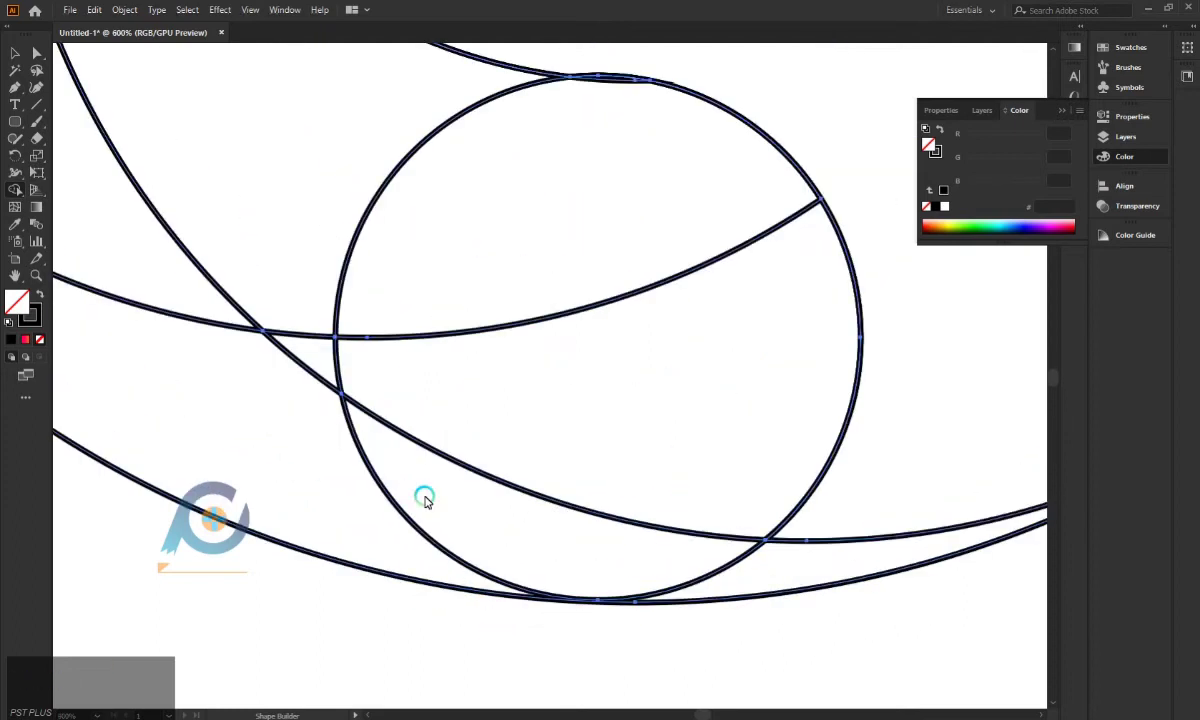
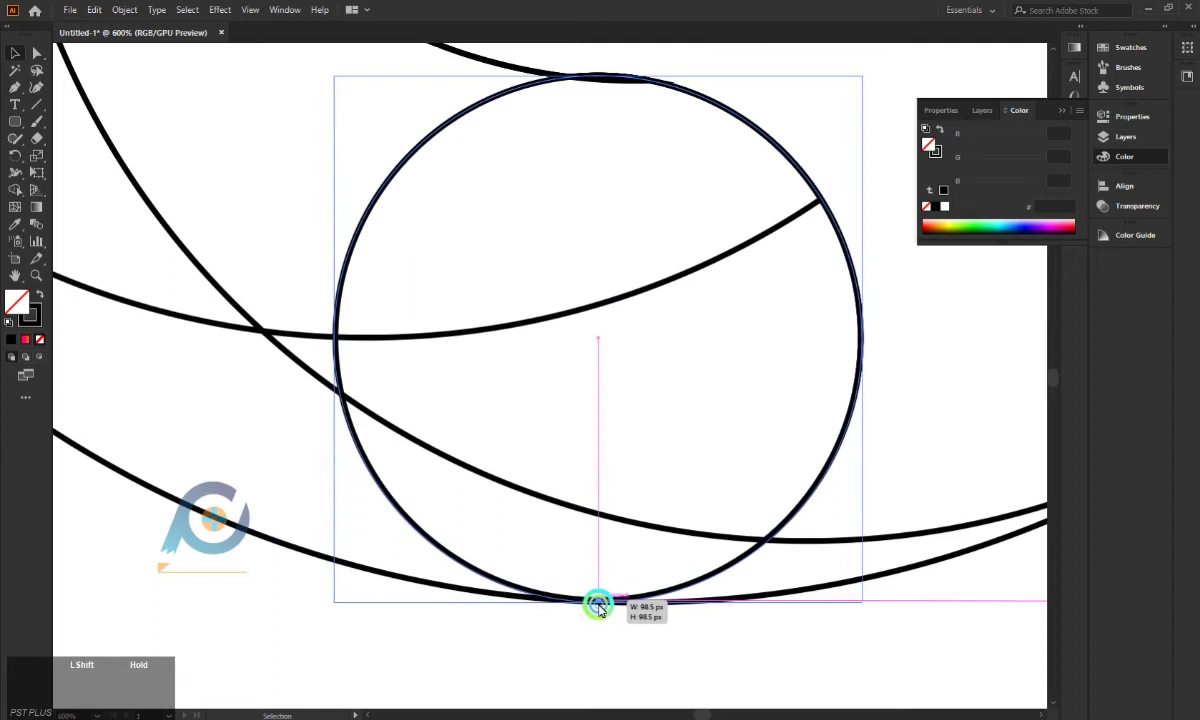
left_click(645, 663)
scroll("down", 3)
scroll("down", 3)
left_click(447, 195)
scroll("down", 3)
left_click(880, 554)
scroll("down", 3)
scroll("up", 3)
scroll("down", 3)
scroll("up", 3)
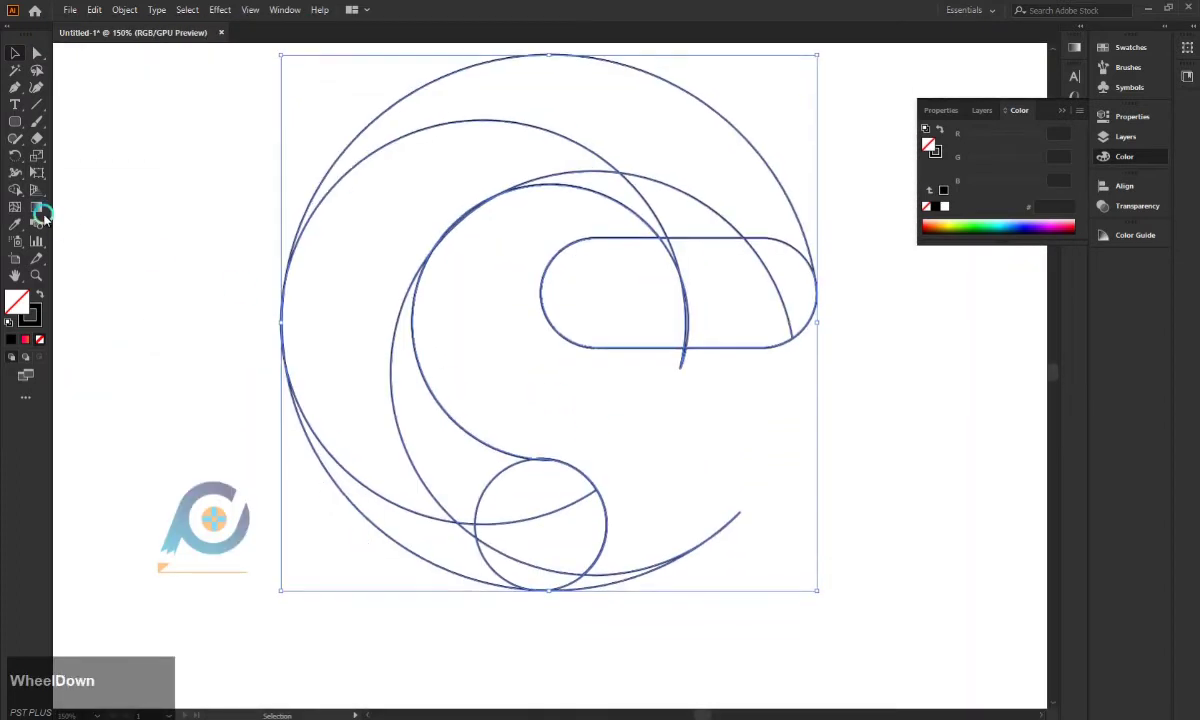
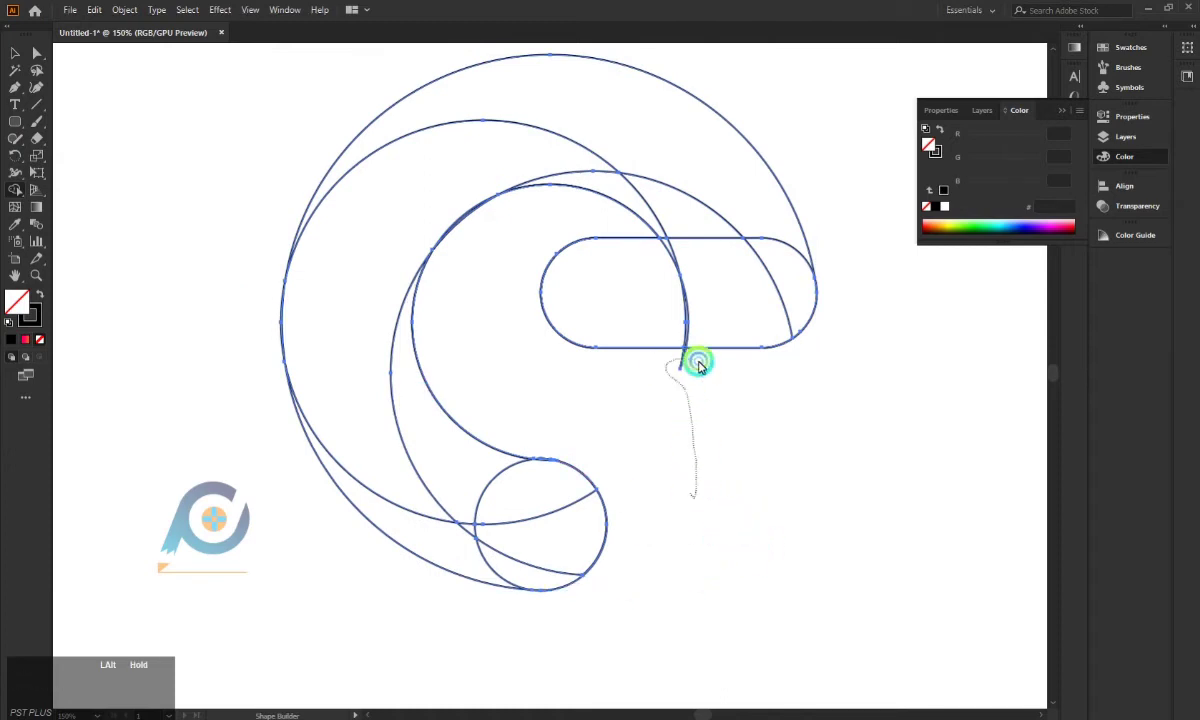
Step: Merge the inner regions and outer band, then undo back to the full construction
left_click(661, 307)
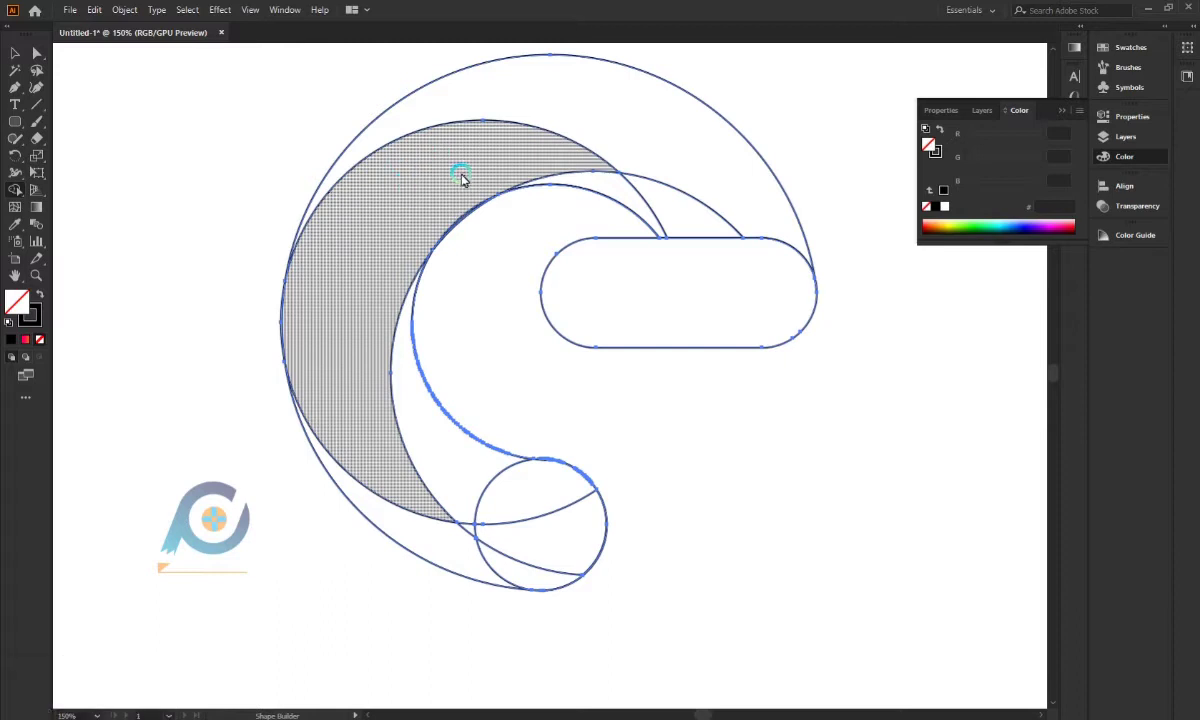
left_click(493, 168)
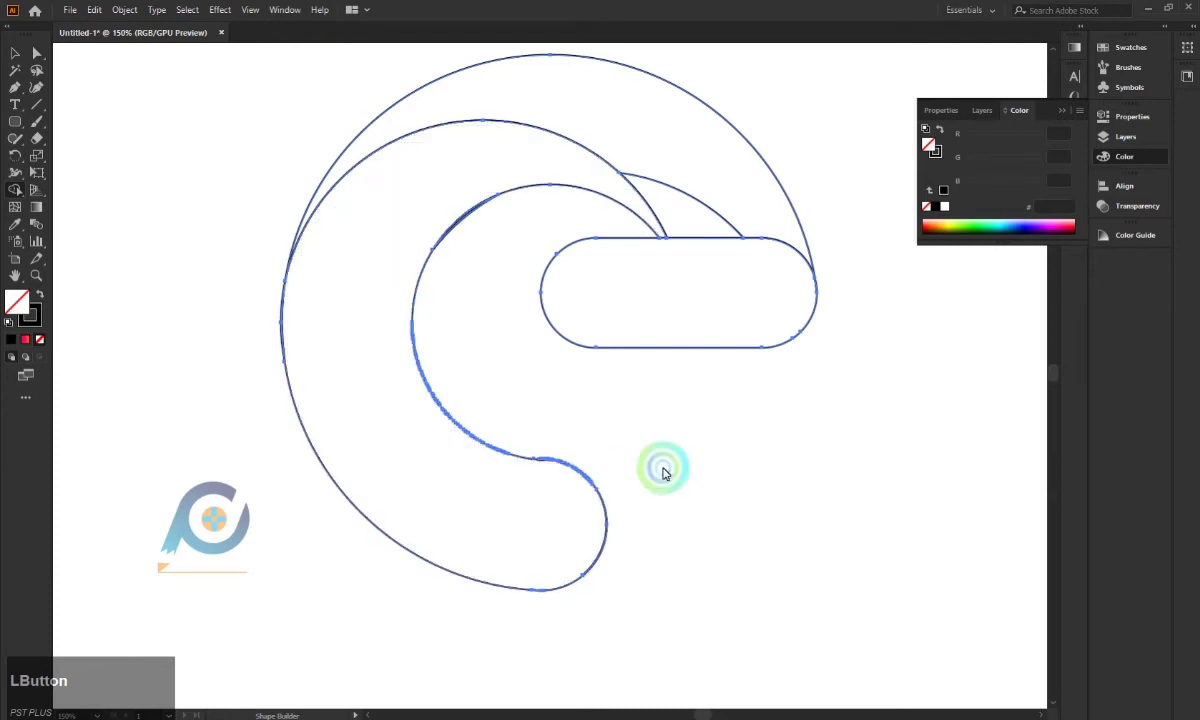
key("ctrl+z")
key("ctrl+z")
key("ctrl+z")
key("ctrl+z")
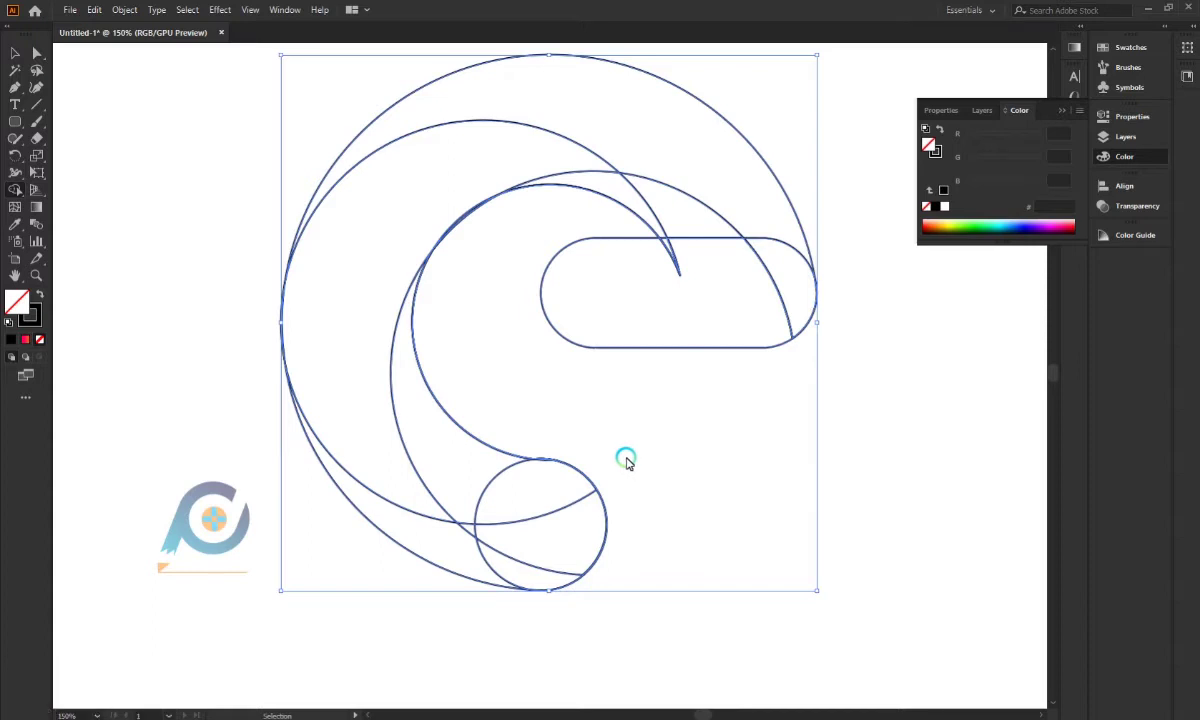
Step: Merge the outer band into a single e shape, retrying the tail merge
key("ctrl+z")
left_click(645, 282)
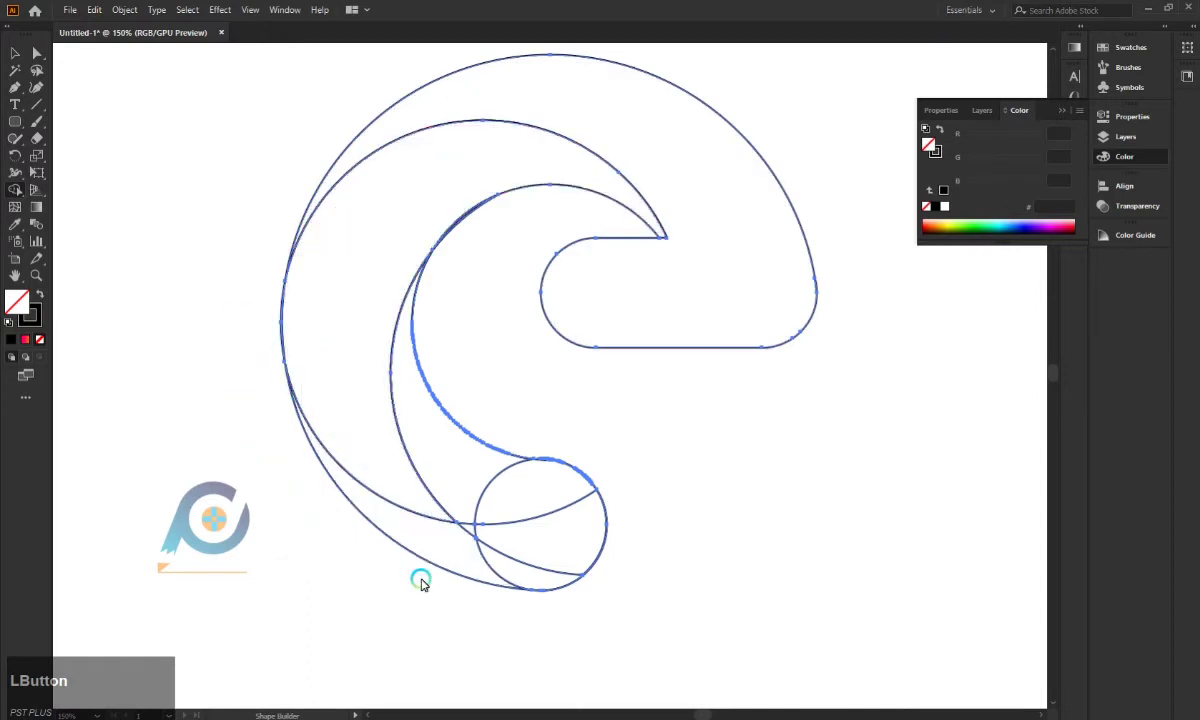
left_click(370, 503)
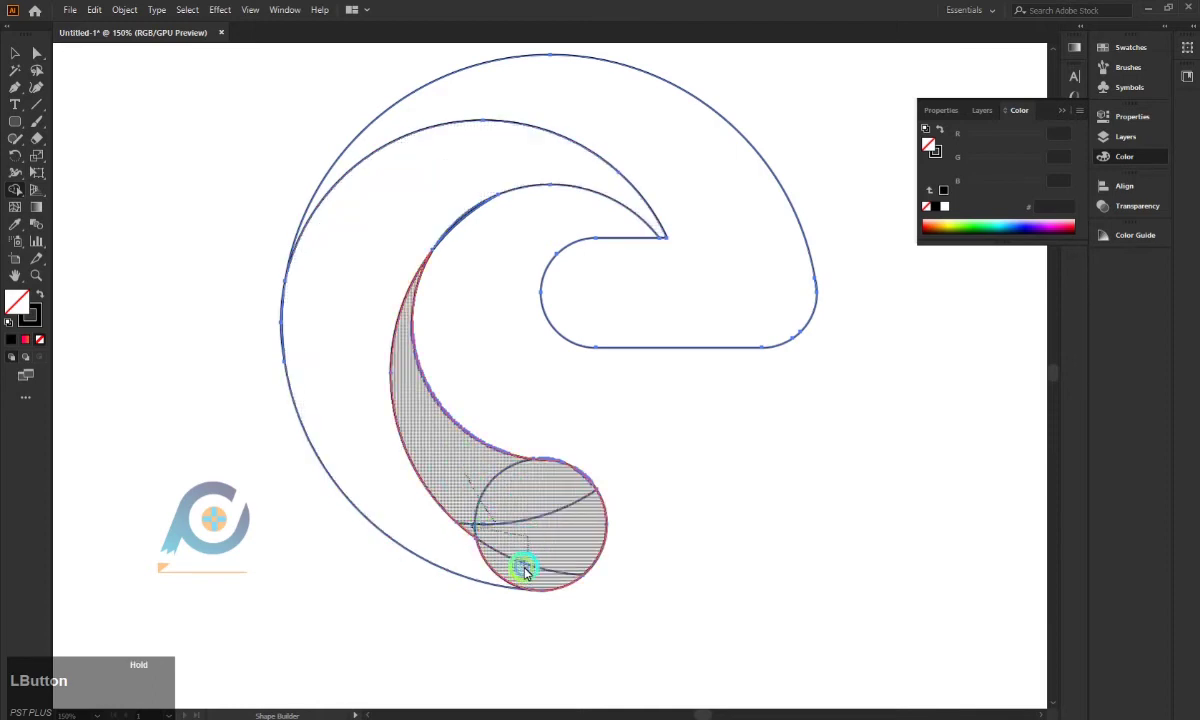
key("ctrl+z")
key("ctrl+z")
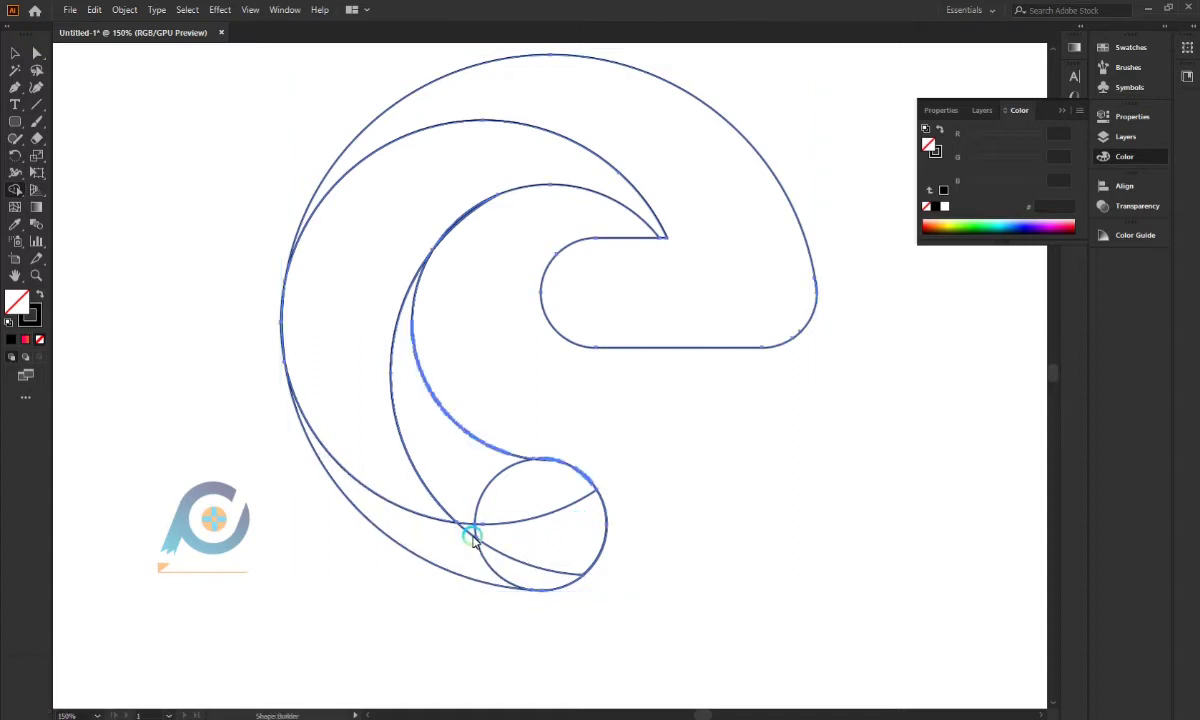
Step: Merge the curled tail and the crescent band into their own pieces, returning to the Selection tool
left_click(475, 526)
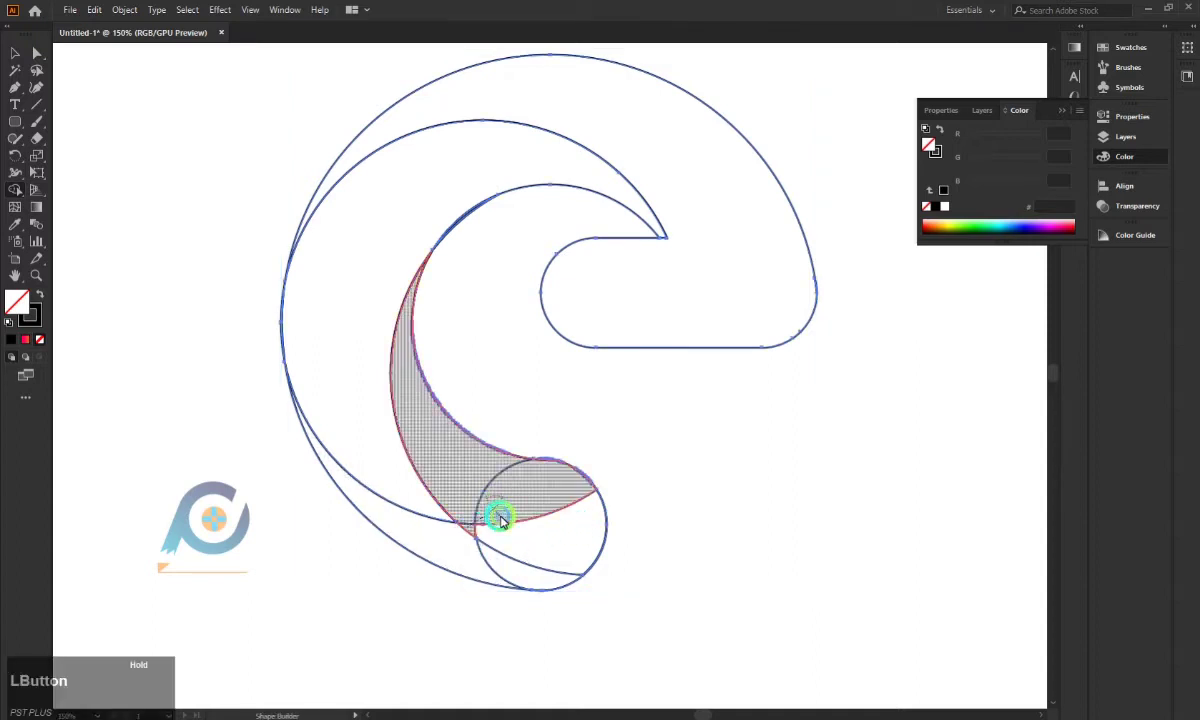
key("ctrl+z")
left_click(477, 506)
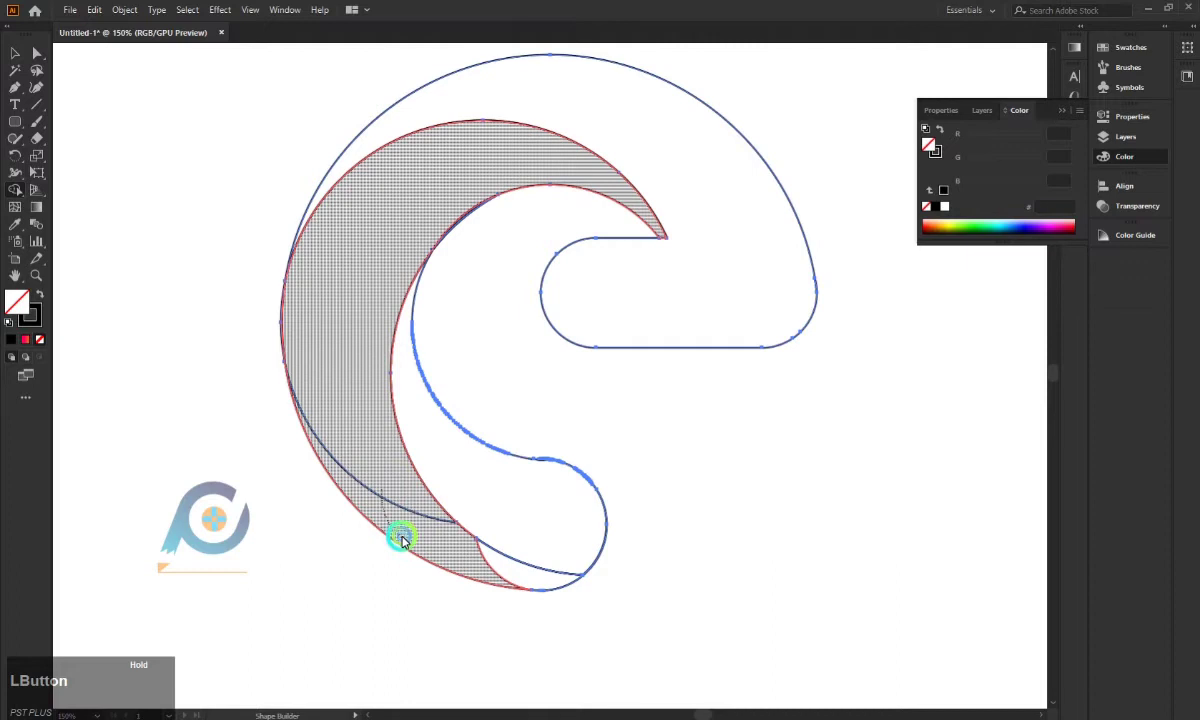
key("ctrl+z")
left_click(394, 484)
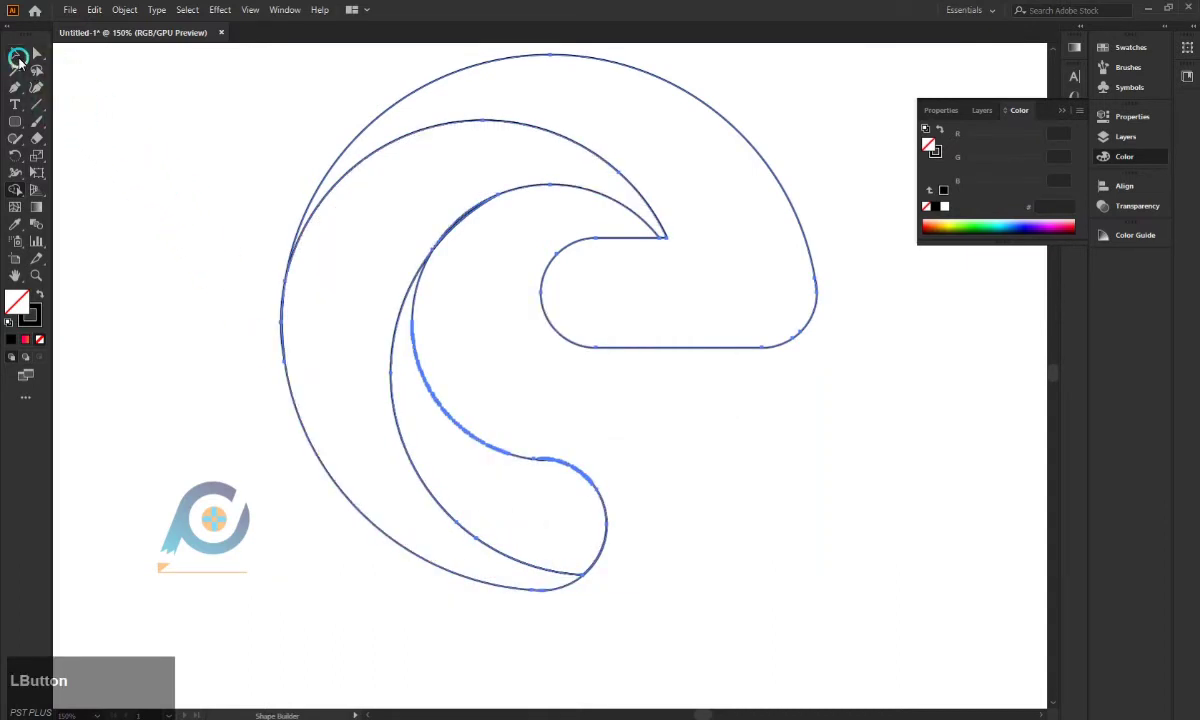
Step: Delete the stray leftover path fragments around the e outline
scroll("down", 3)
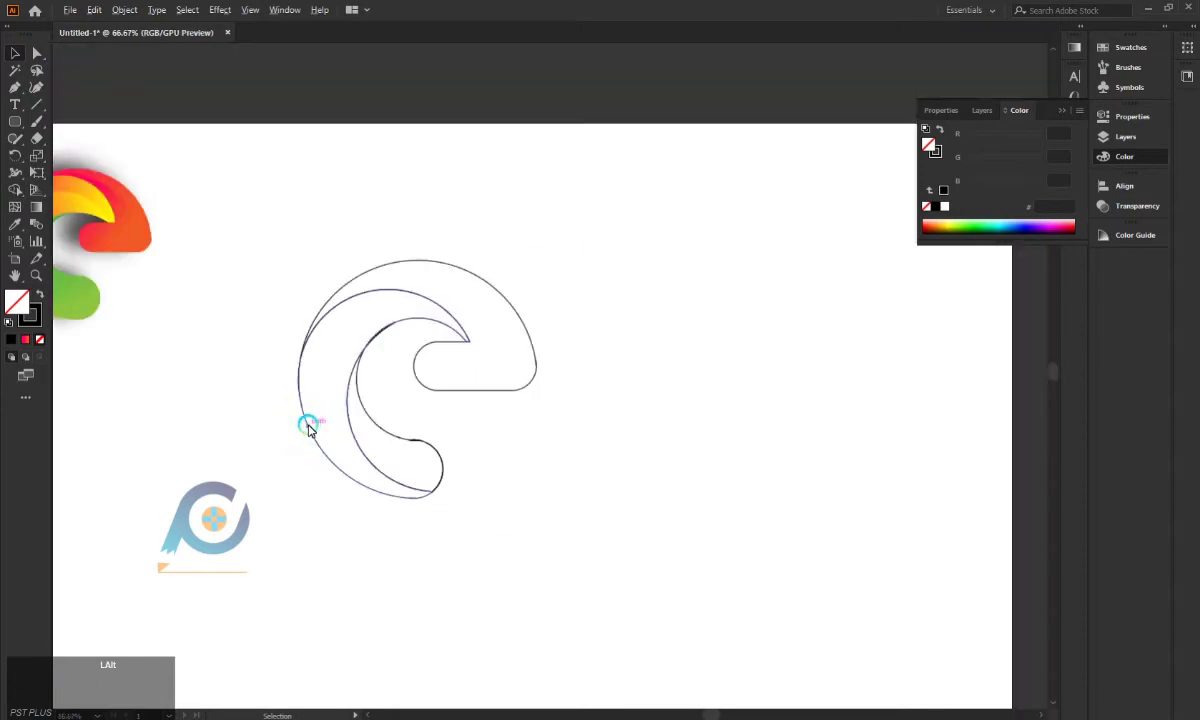
left_click(262, 316)
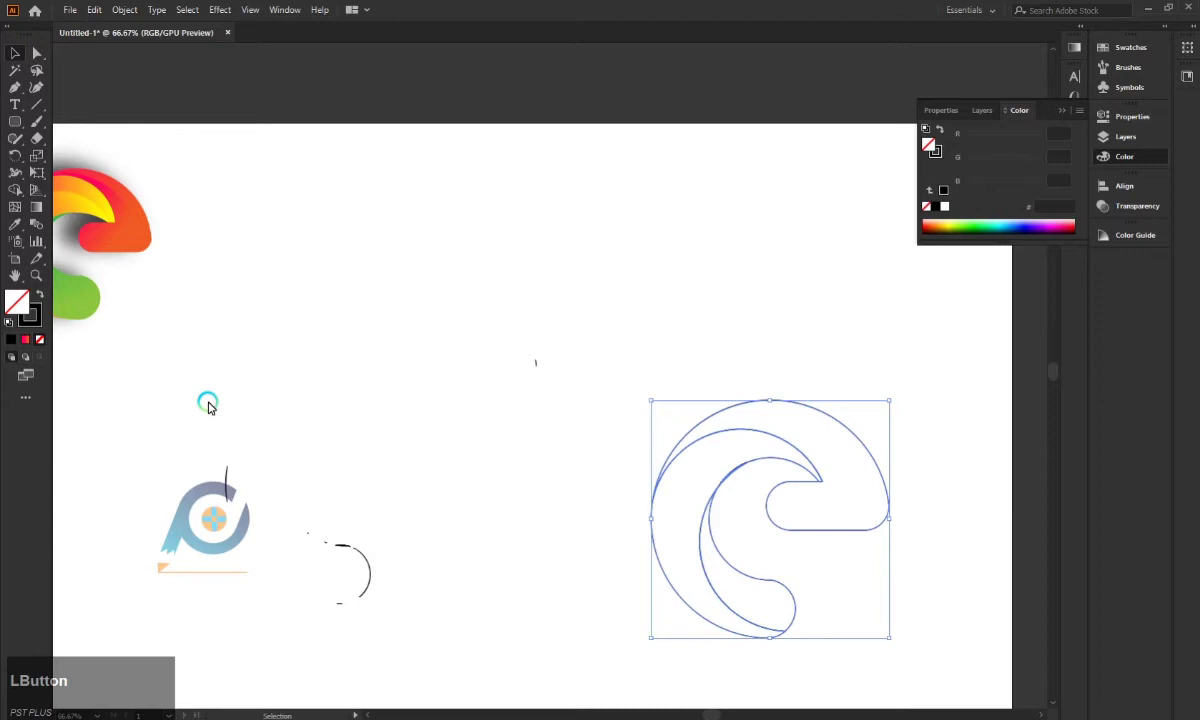
key("BackSpace")
left_click(500, 365)
key("BackSpace")
left_click(339, 599)
key("BackSpace")
Step: Move the outer e and crescent back beside the tail
left_click_drag(677, 520, 634, 402)
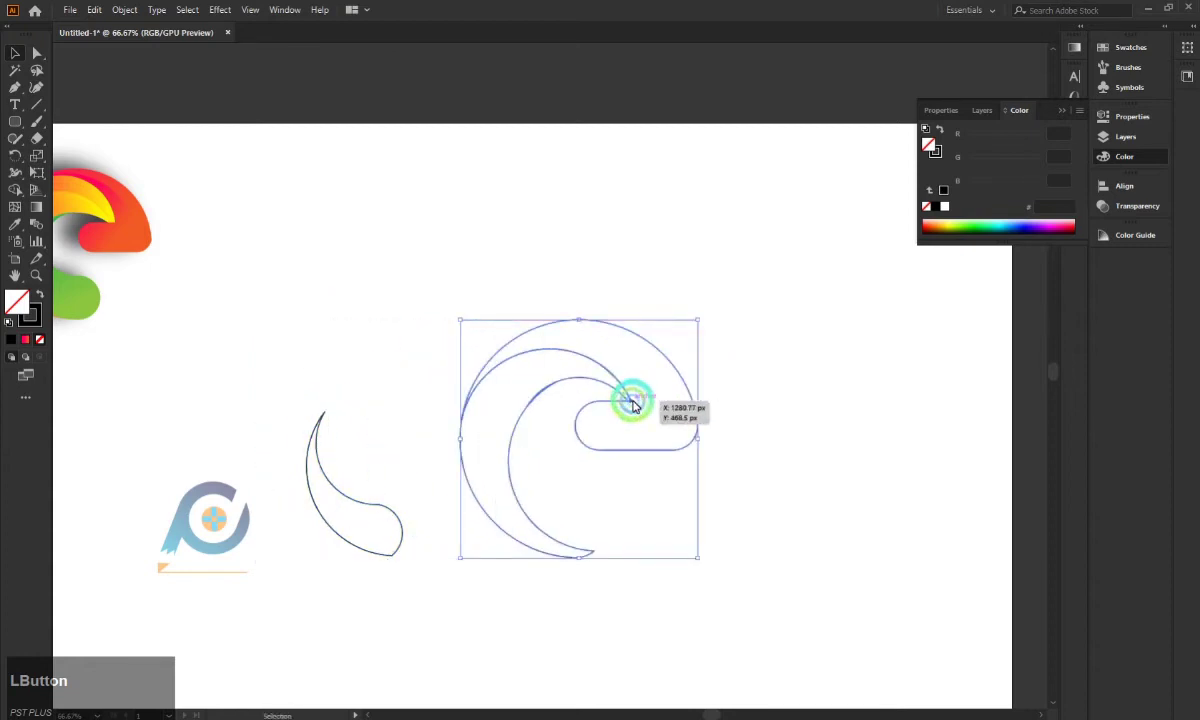
key("ctrl+z")
Step: Fill the outer e with the pink-to-orange gradient sampled from the reference logo
left_click(625, 533)
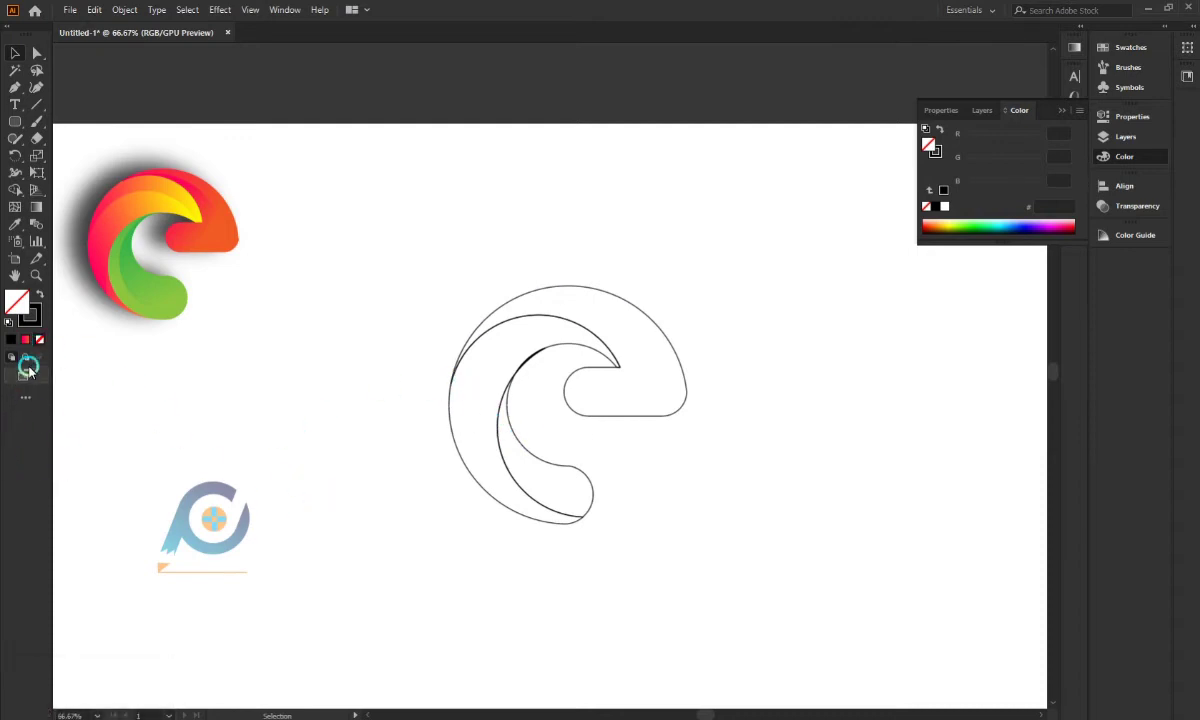
left_click(658, 322)
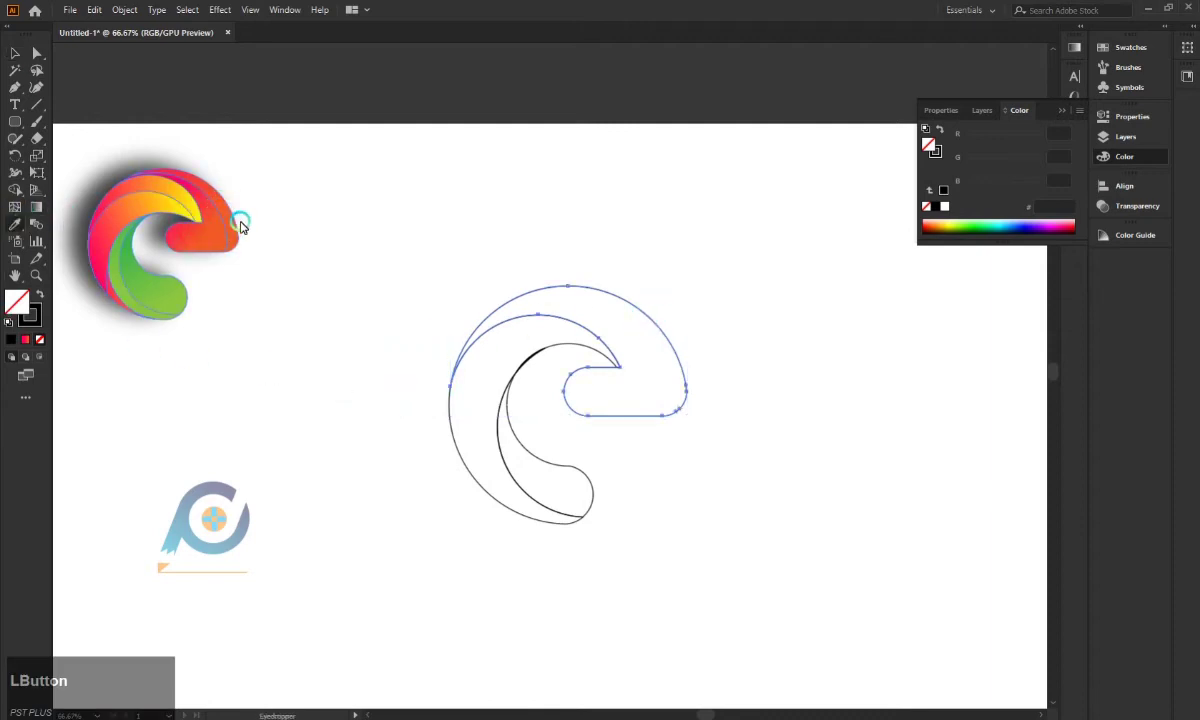
left_click(238, 229)
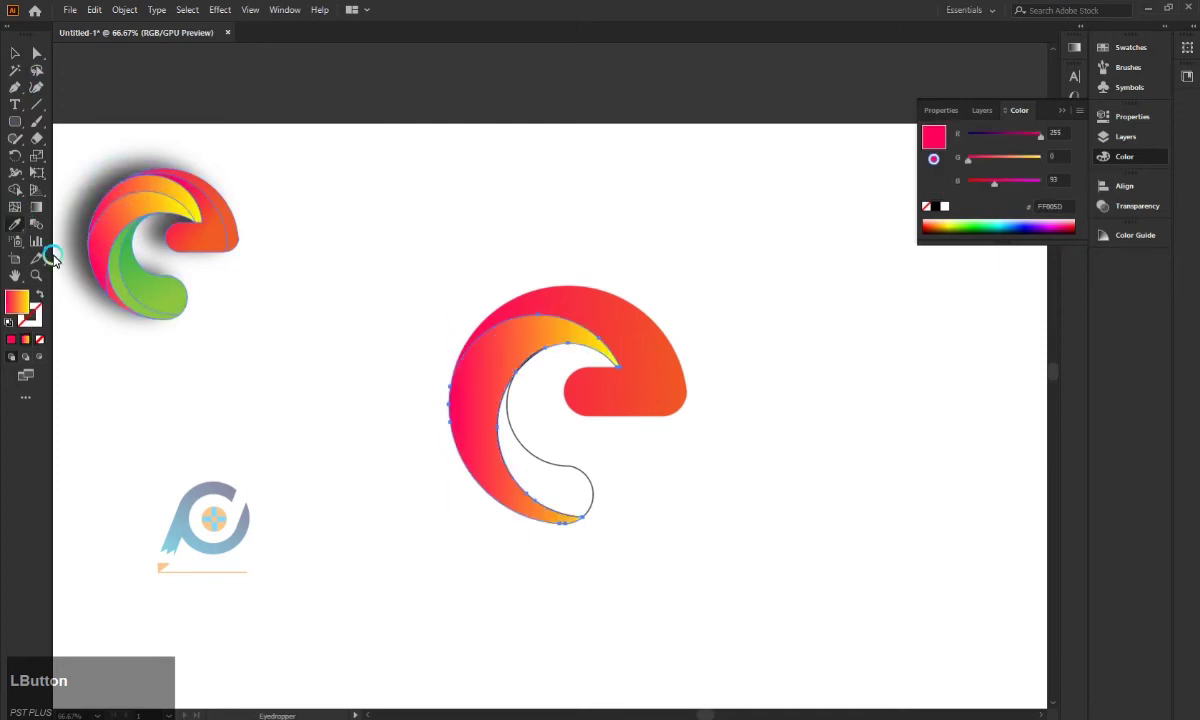
Step: Angle the crescent's pink-to-yellow gradient from lower left to top, then select the inner tail
left_click(36, 210)
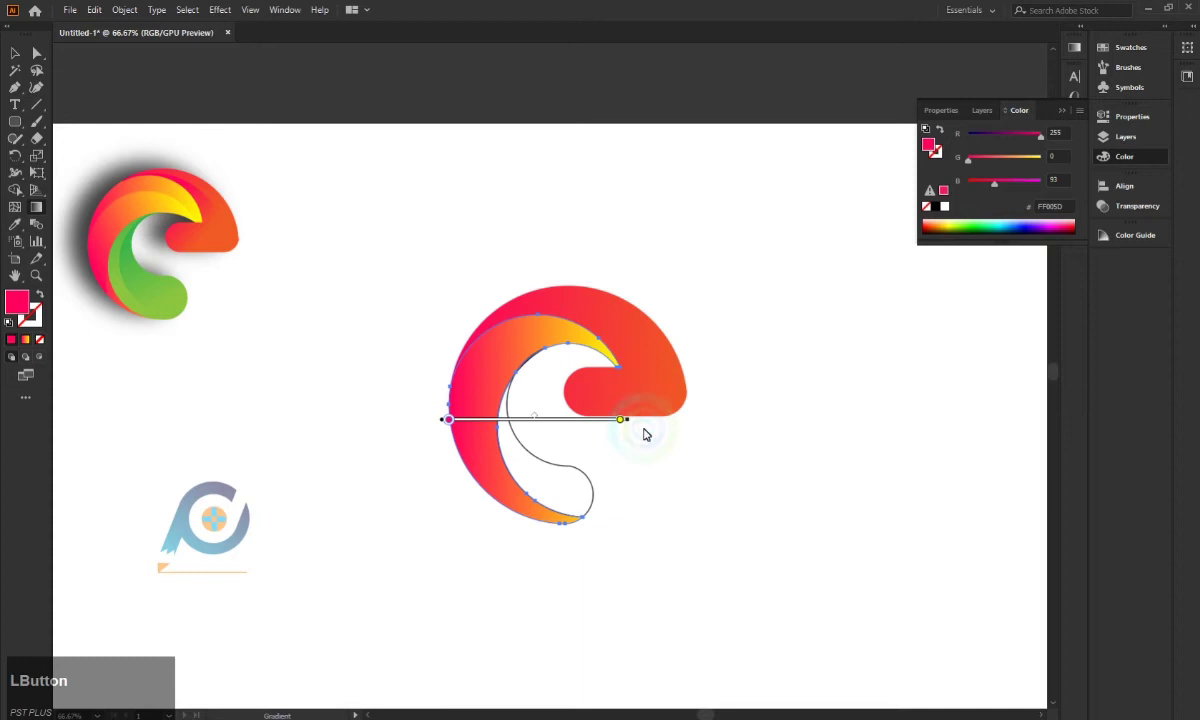
left_click(636, 422)
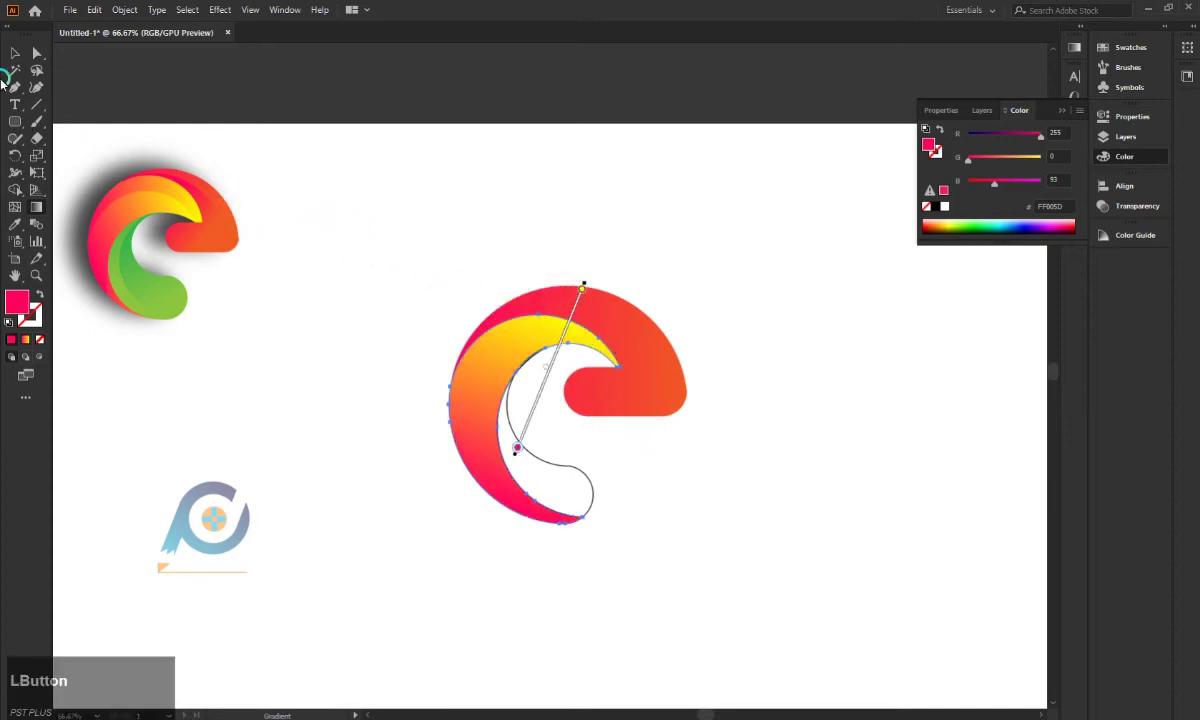
left_click(16, 50)
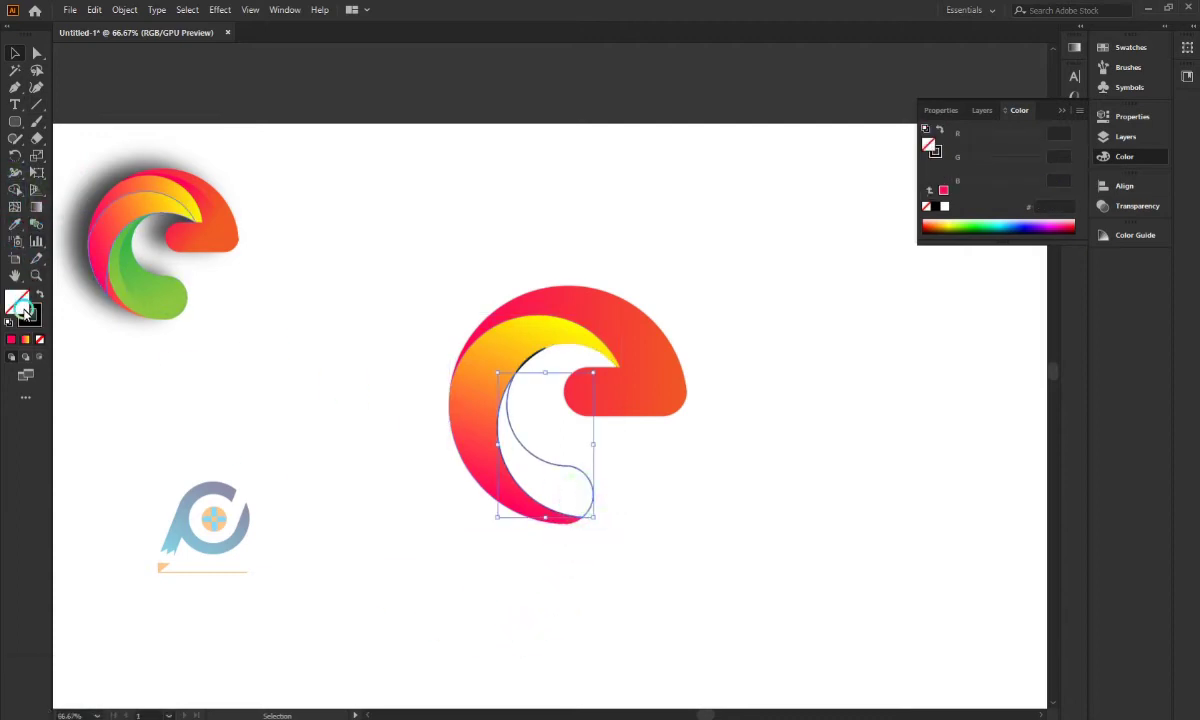
Step: Give the curled inner tail a green gradient fill sampled from the reference, then deselect
left_click(28, 308)
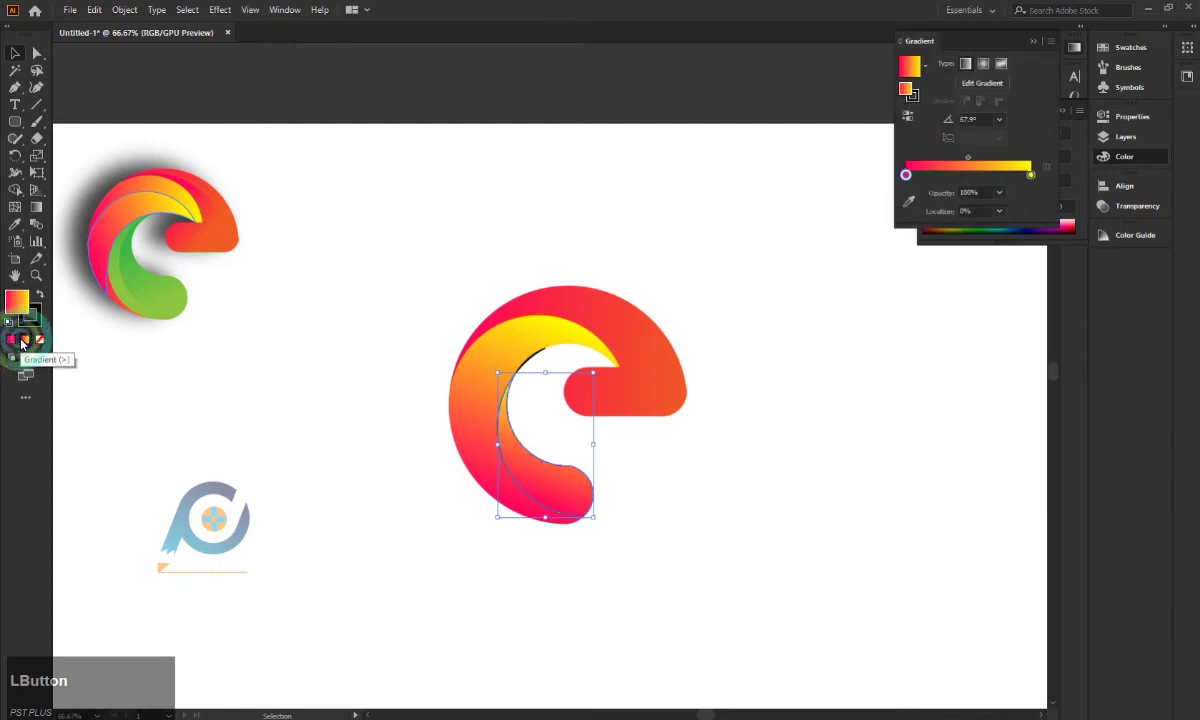
key("ctrl+z")
left_click(23, 218)
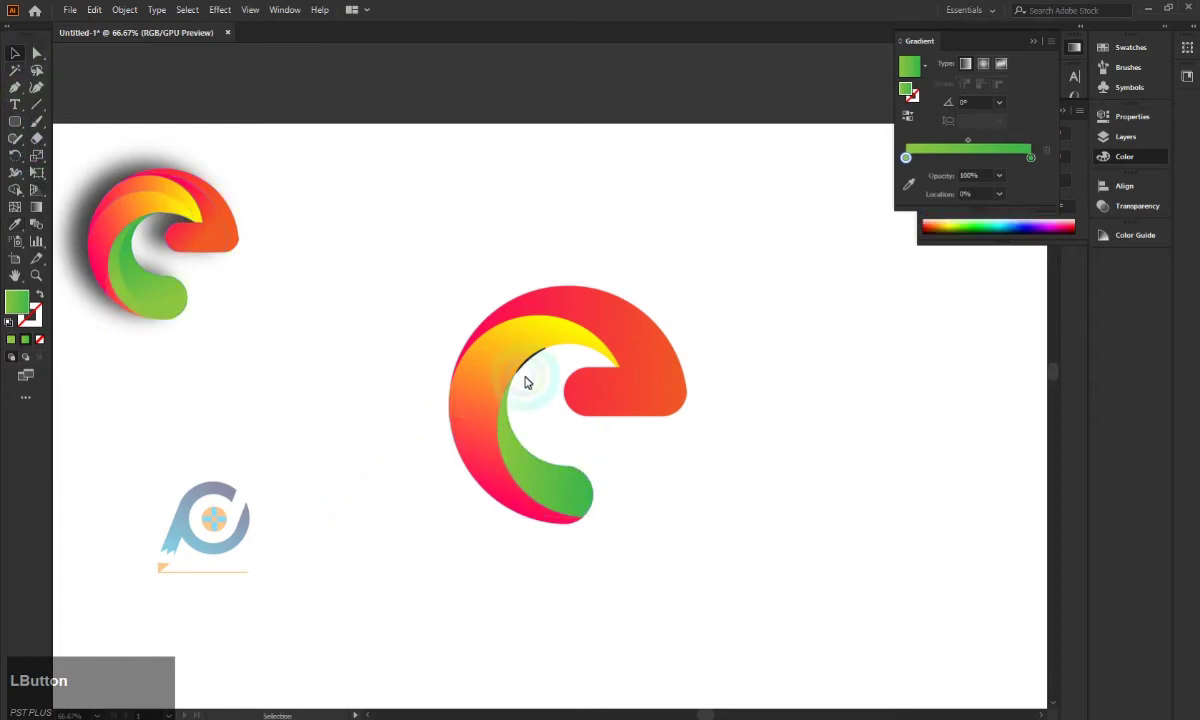
key("BackSpace")
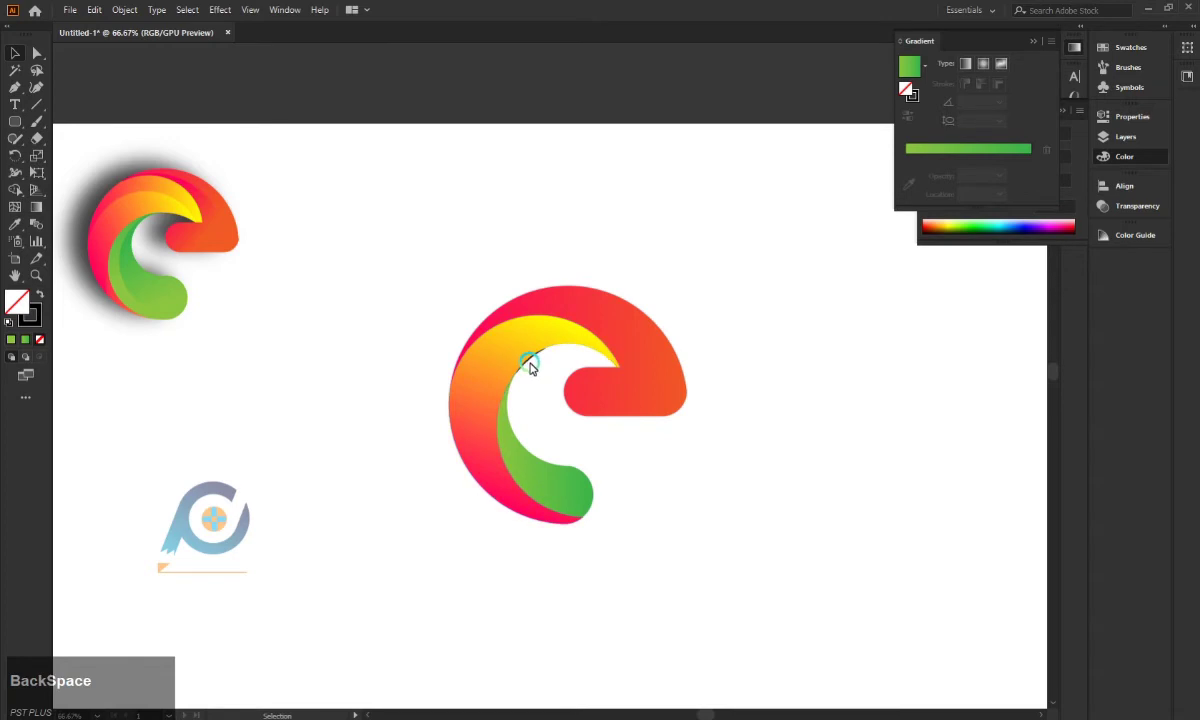
scroll("up", 3)
left_click(537, 396)
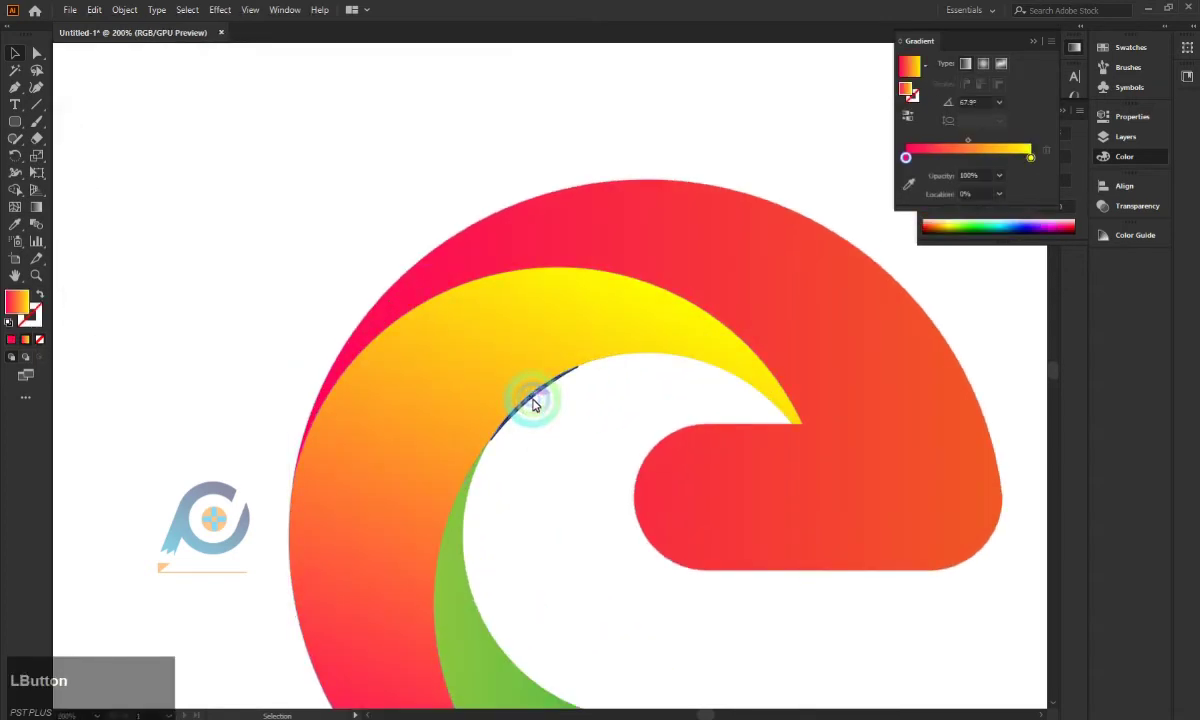
key("BackSpace")
left_click(40, 58)
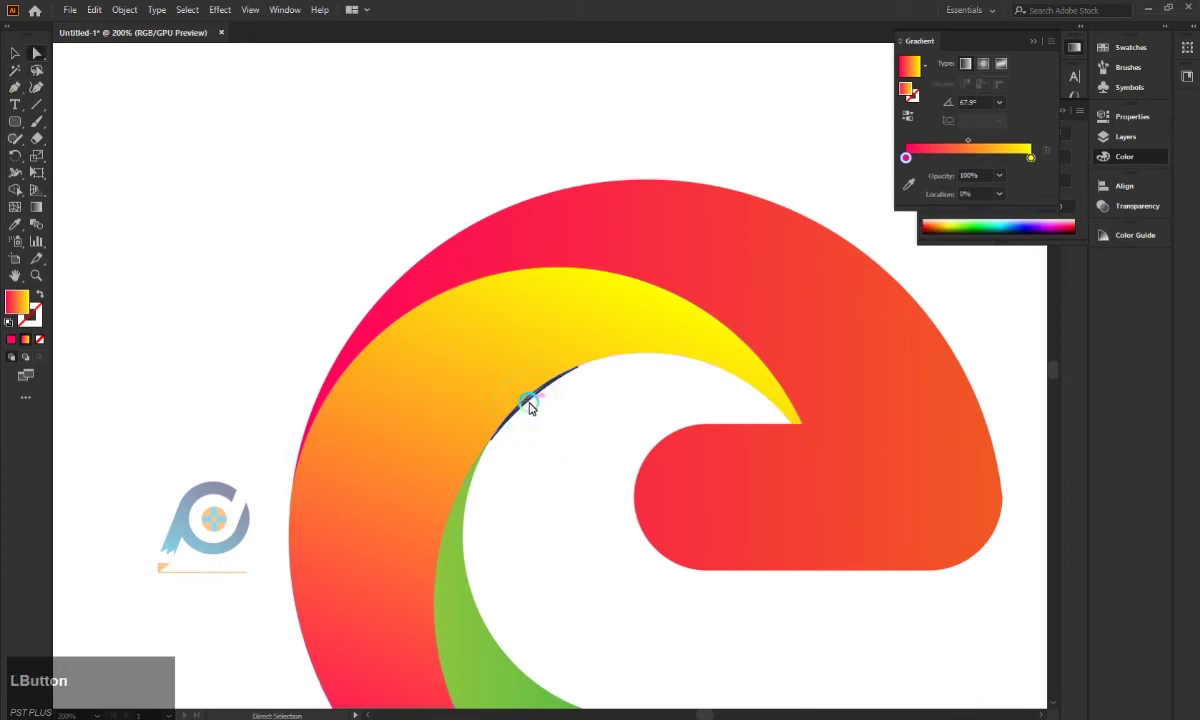
key("BackSpace")
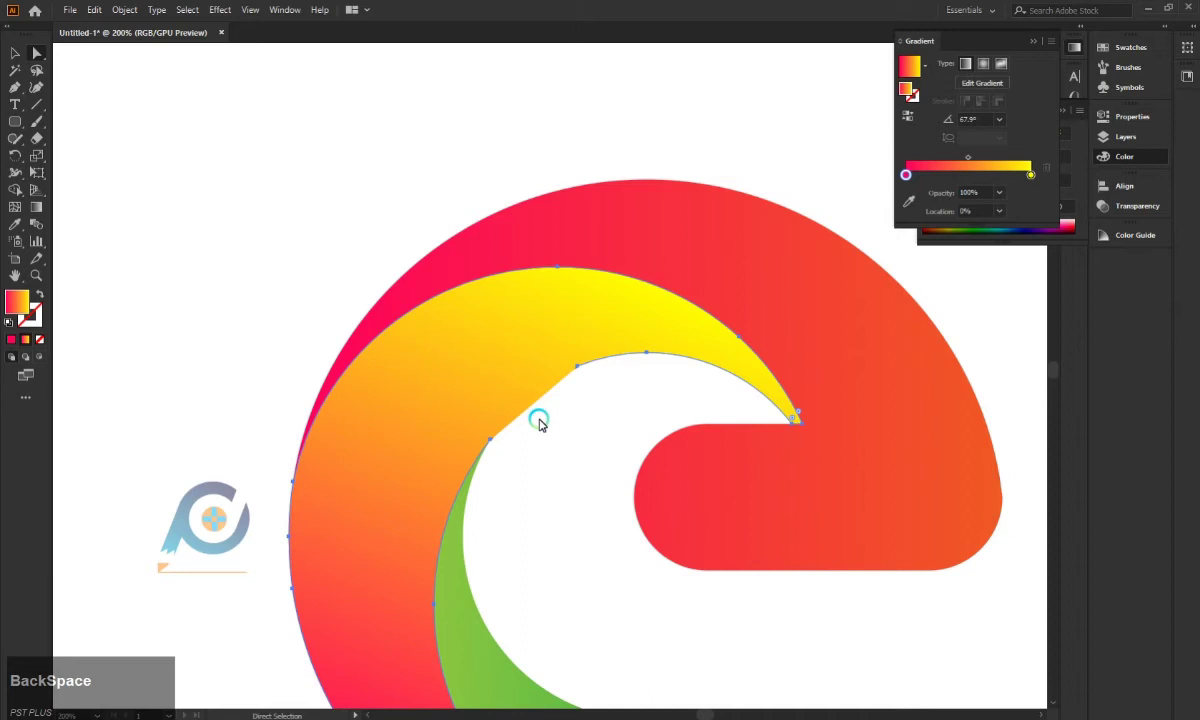
key("ctrl+z")
left_click(17, 54)
scroll("down", 3)
scroll("down", 3)
Step: Duplicate the red outer swirl slightly down-left and select both for Shape Builder trimming
left_click(384, 443)
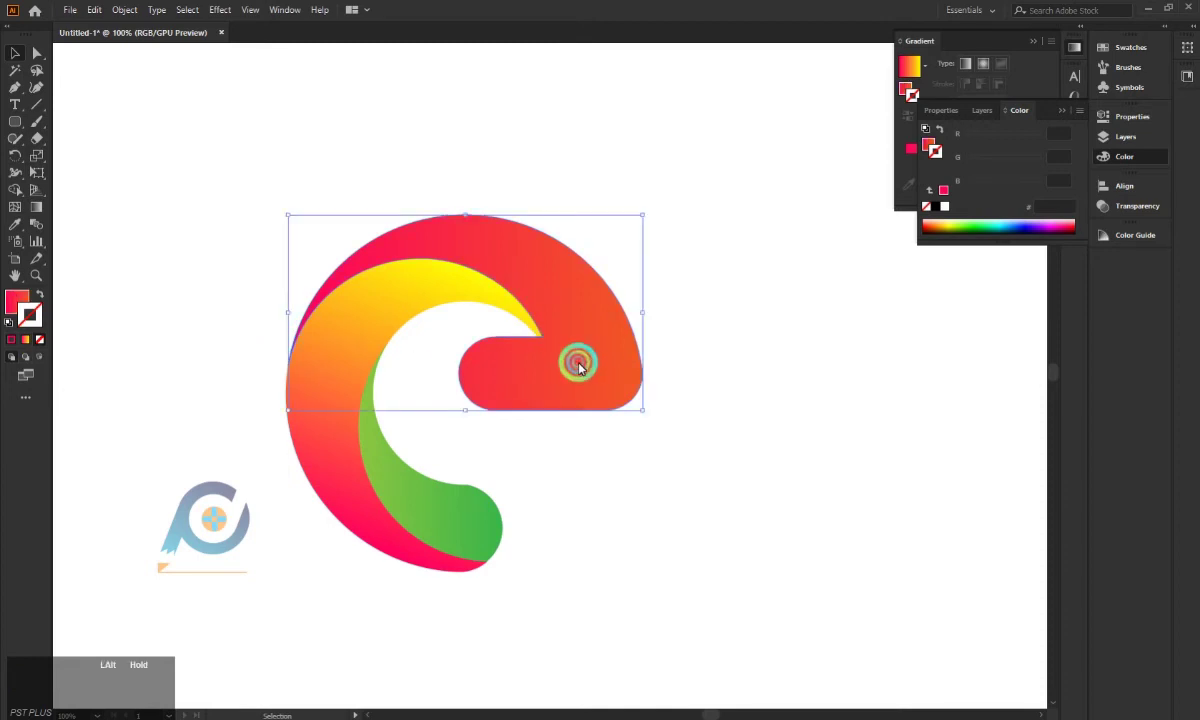
left_click(580, 366)
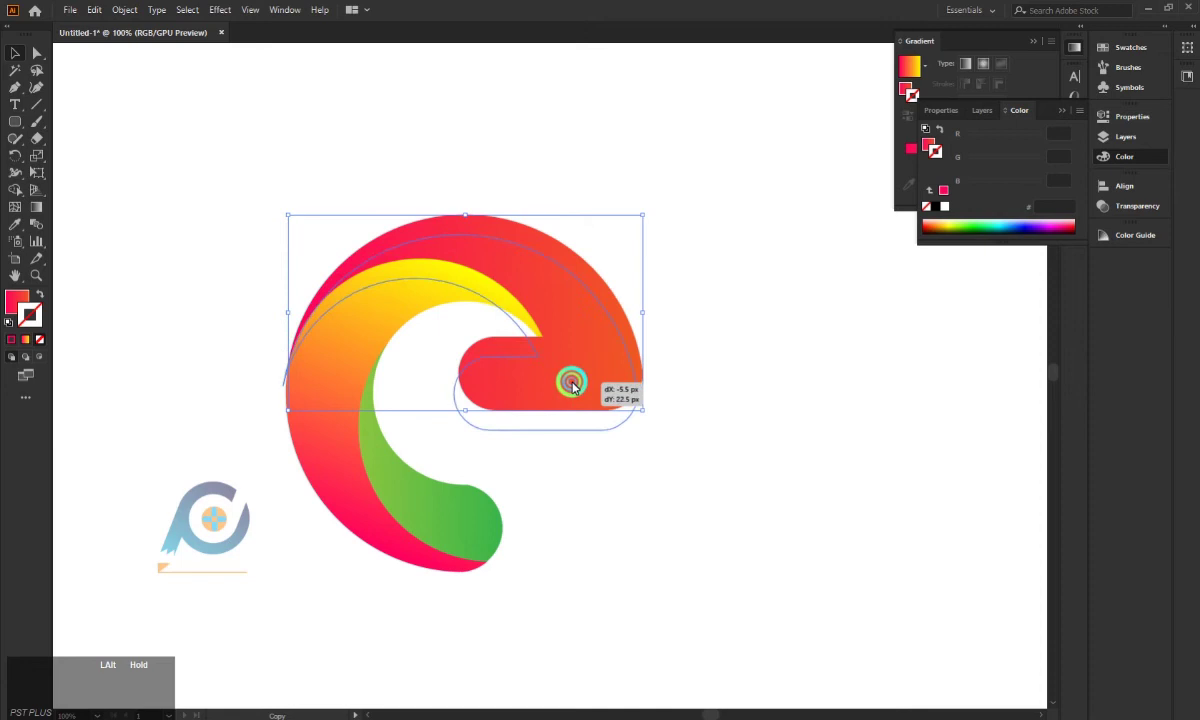
left_click(729, 332)
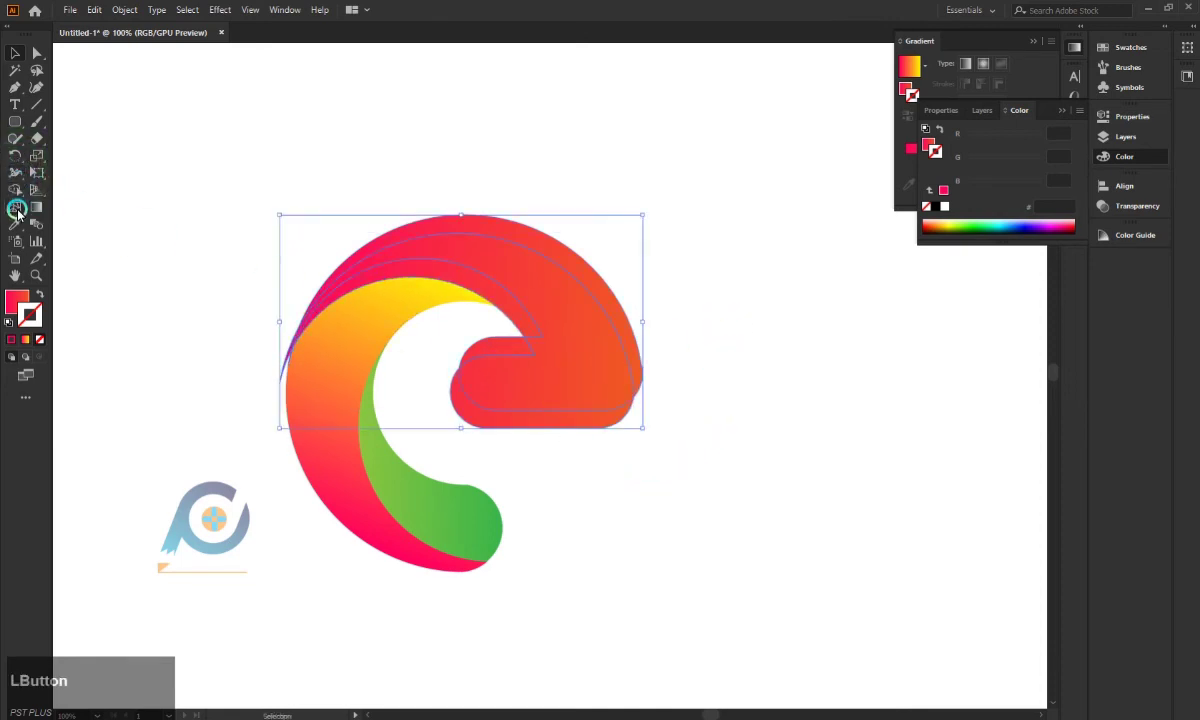
left_click(23, 196)
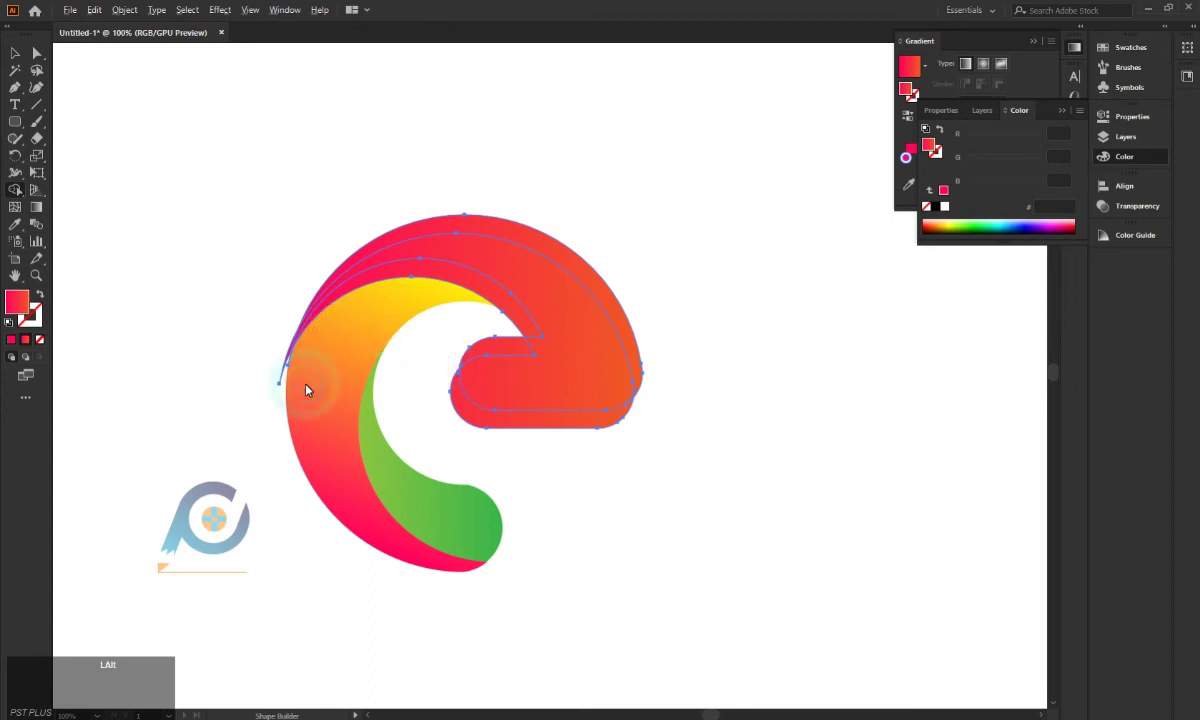
Step: Remove the copy's protruding lower edge, the sliver along the yellow band and the leftover overlaps
left_click(272, 364)
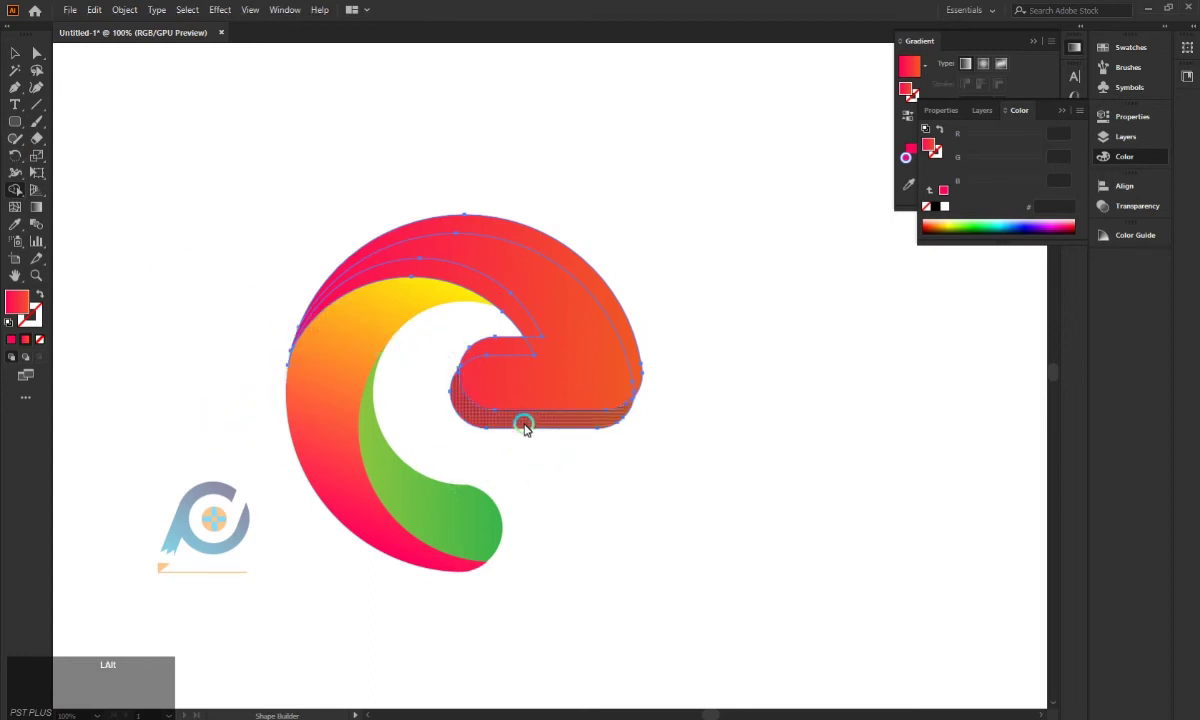
left_click(527, 426)
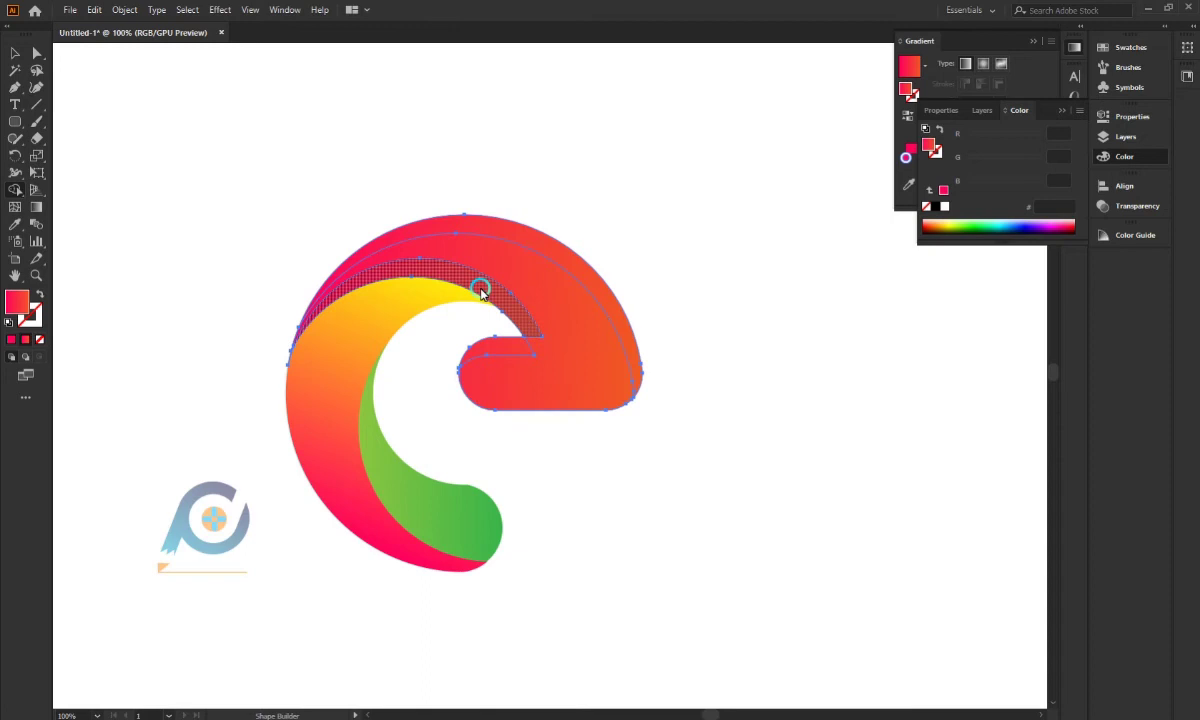
left_click(488, 291)
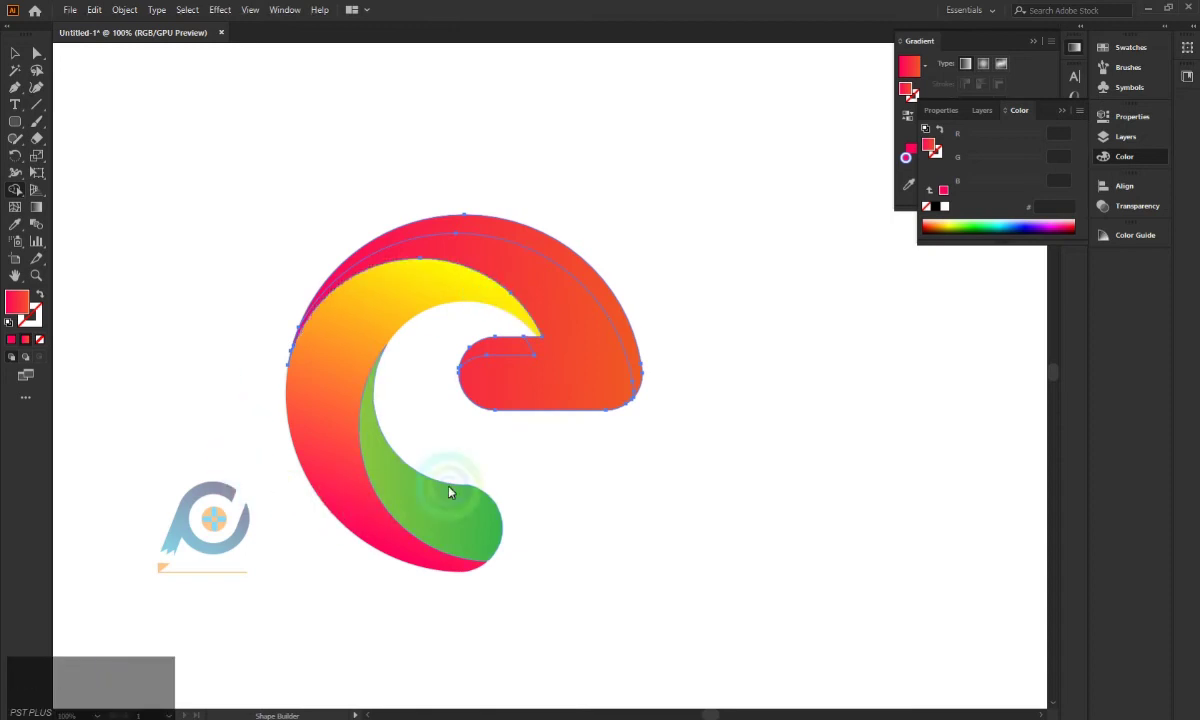
left_click(499, 352)
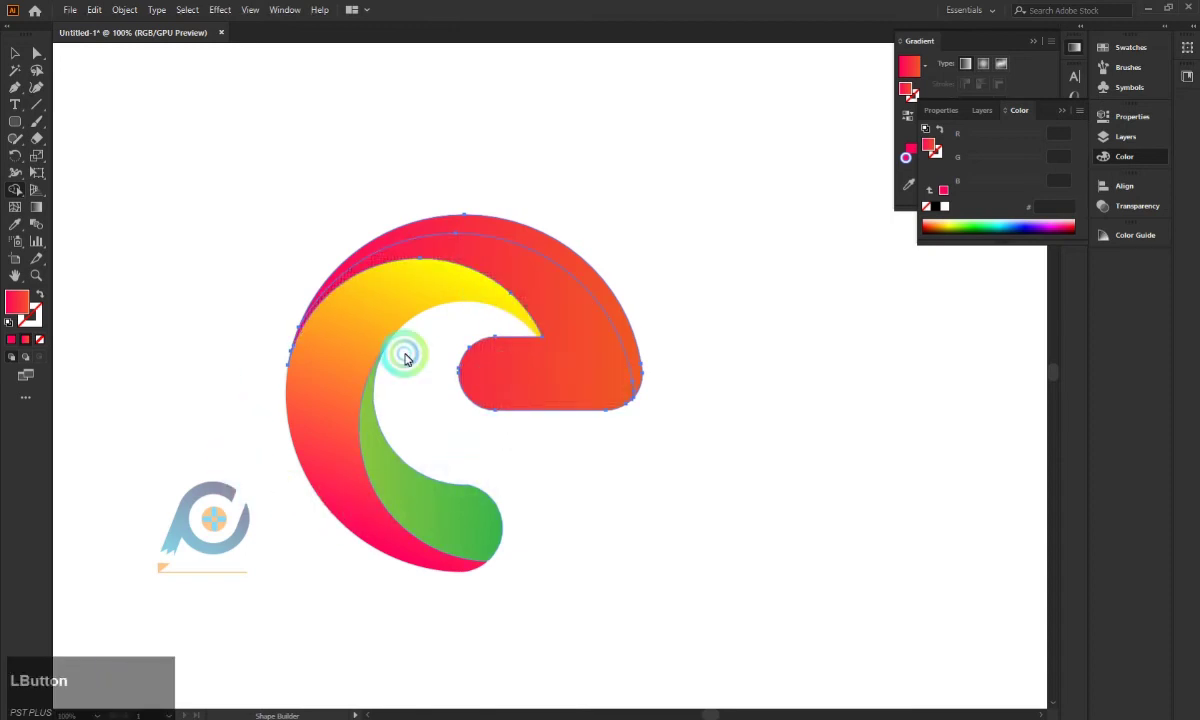
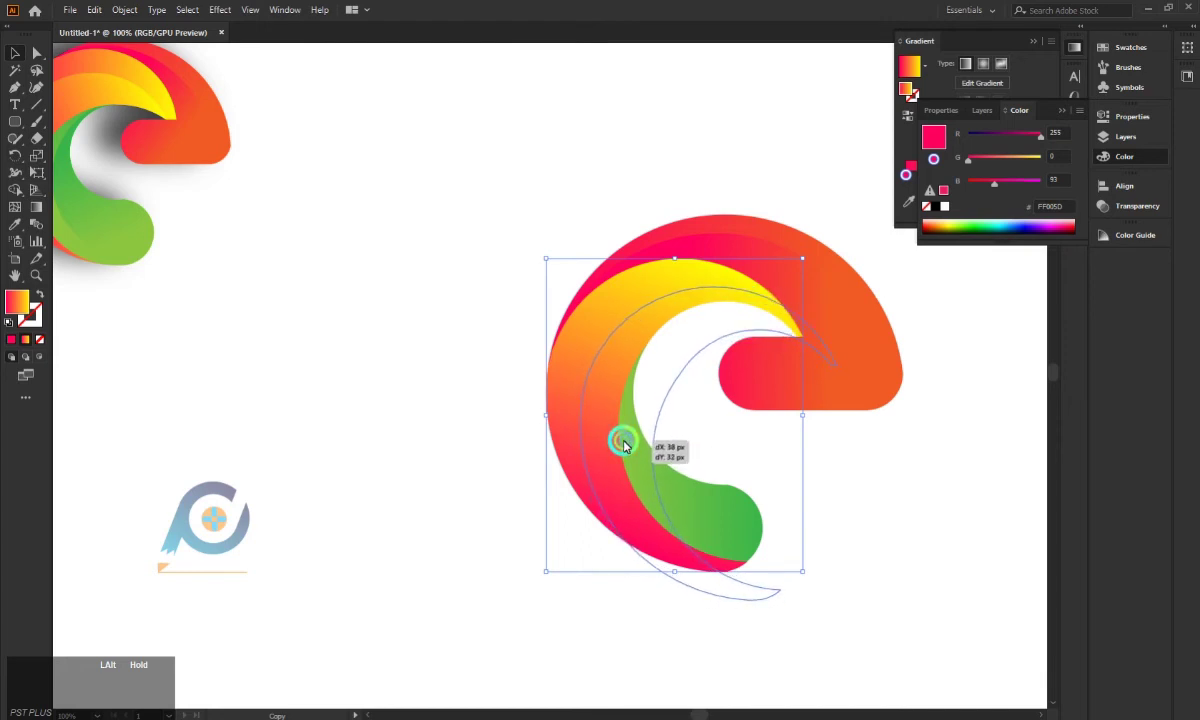
Step: Trim the overhanging part of the yellow swirl's offset copy with Shape Builder
left_click(451, 410)
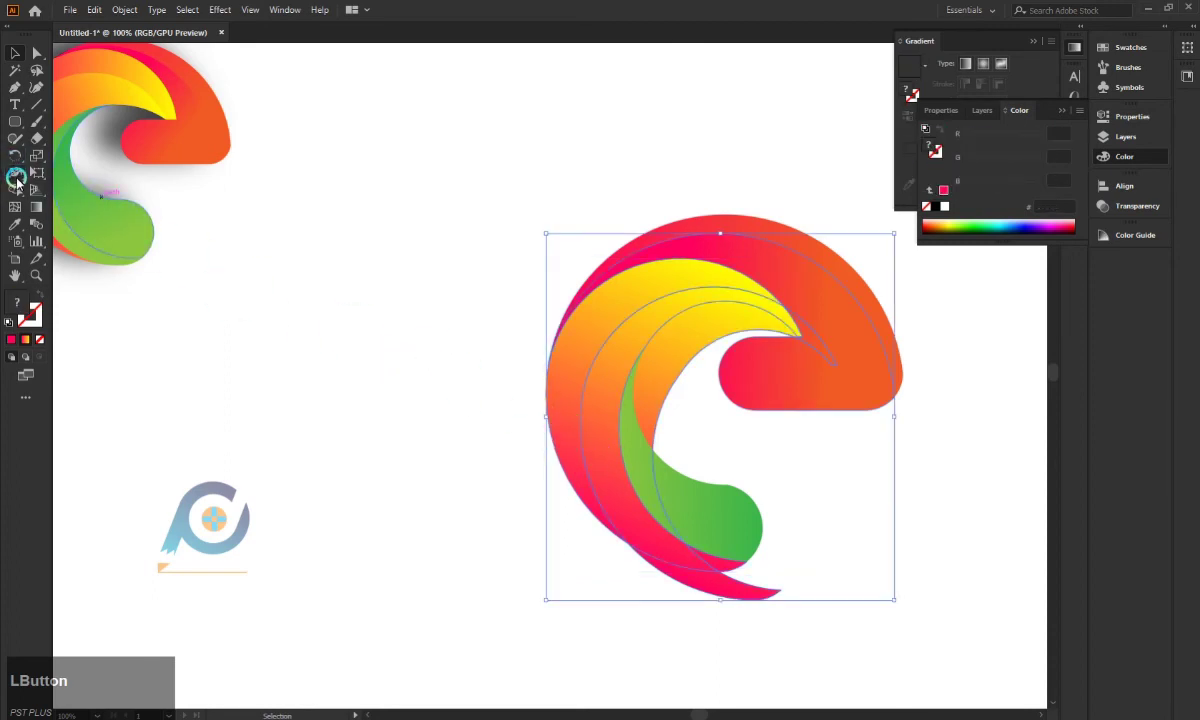
left_click(681, 354)
left_click(761, 596)
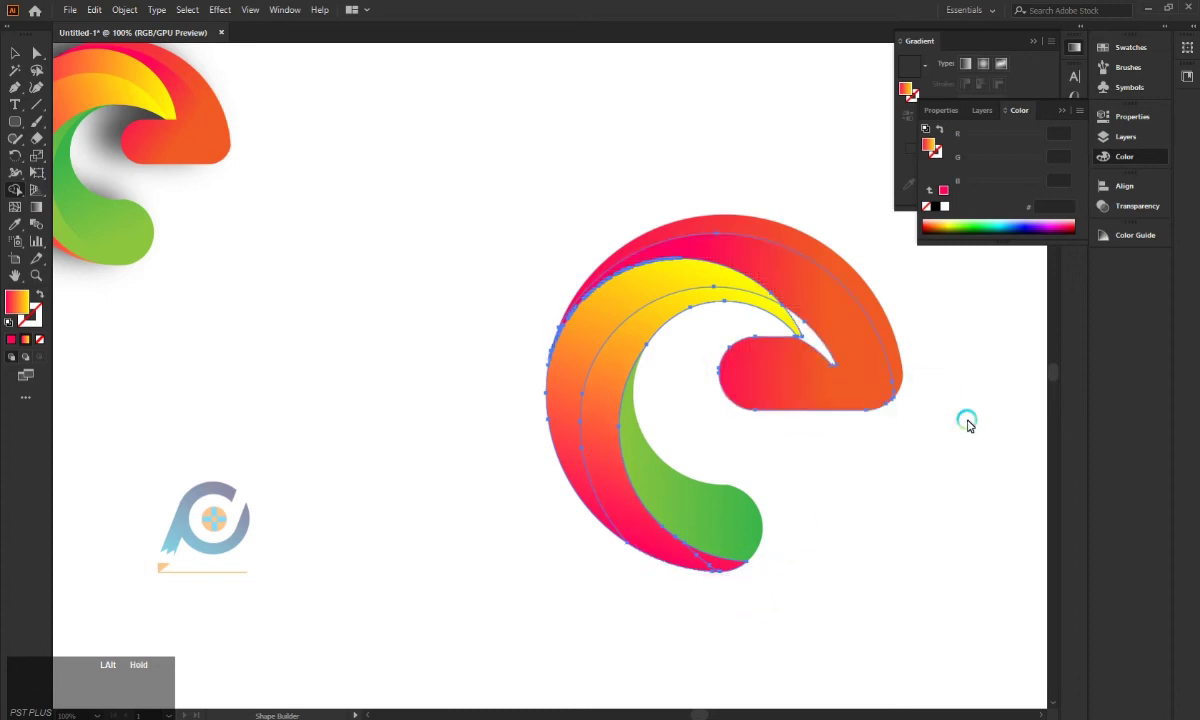
key("ctrl+z")
Step: Select the new orange band alone and re-angle its gradient direction
left_click(830, 335)
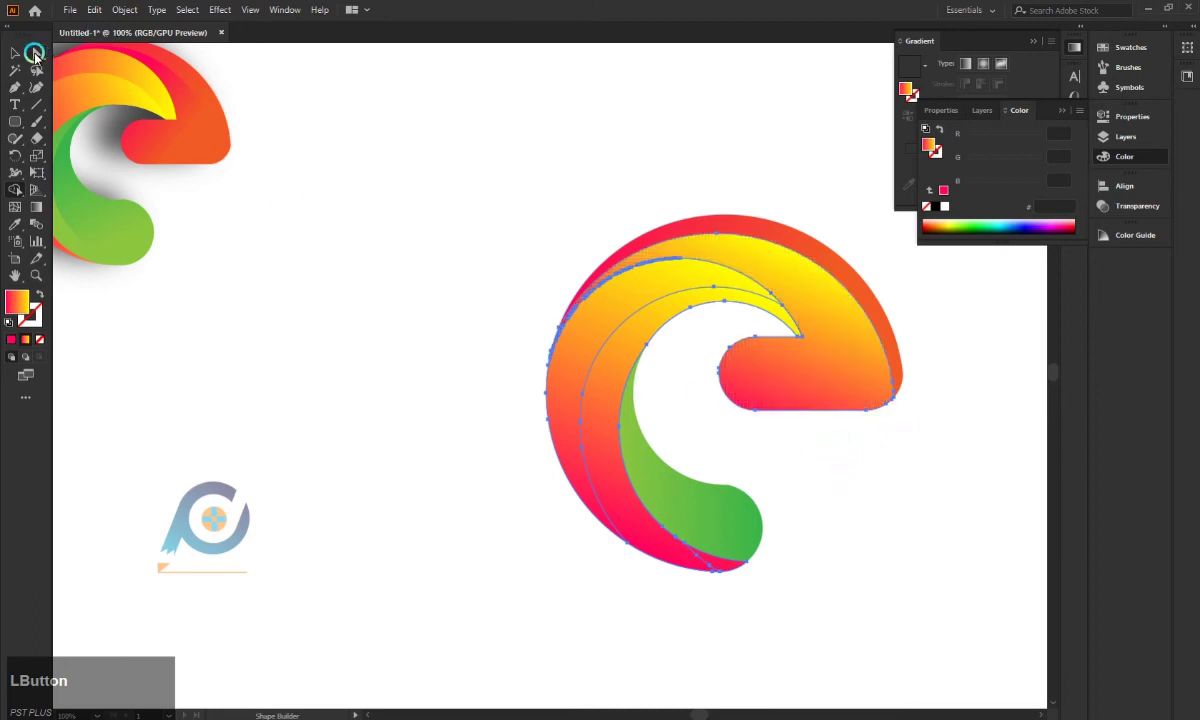
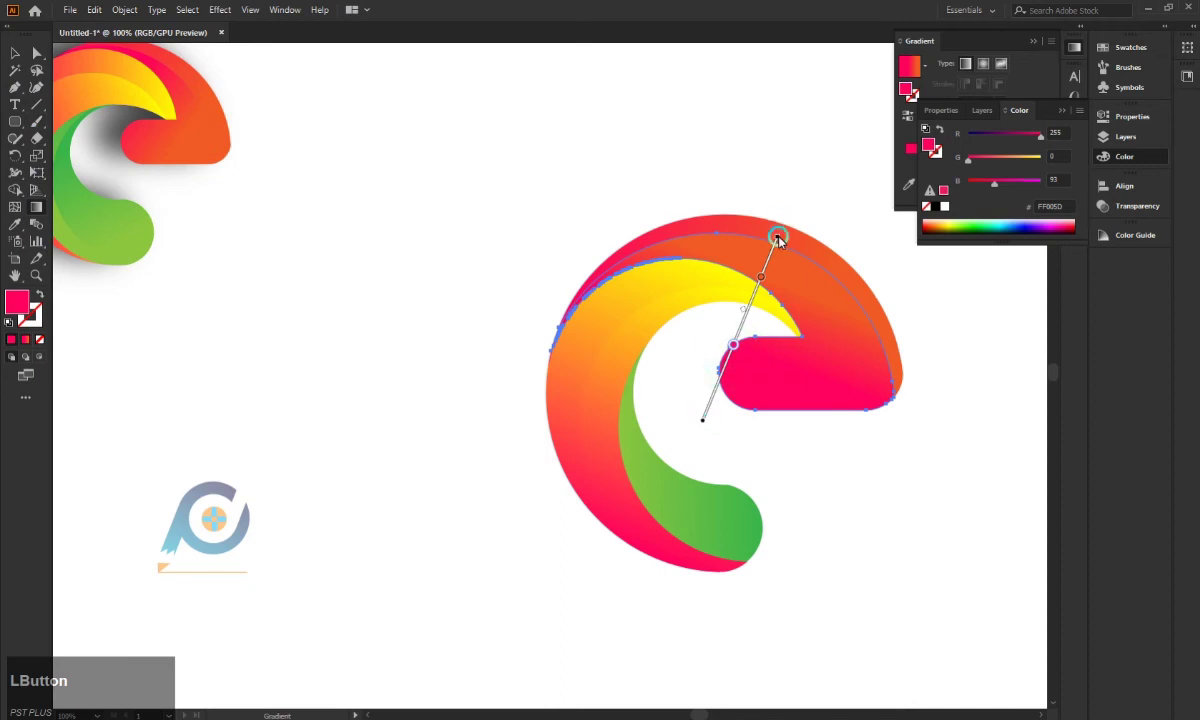
left_click(795, 234)
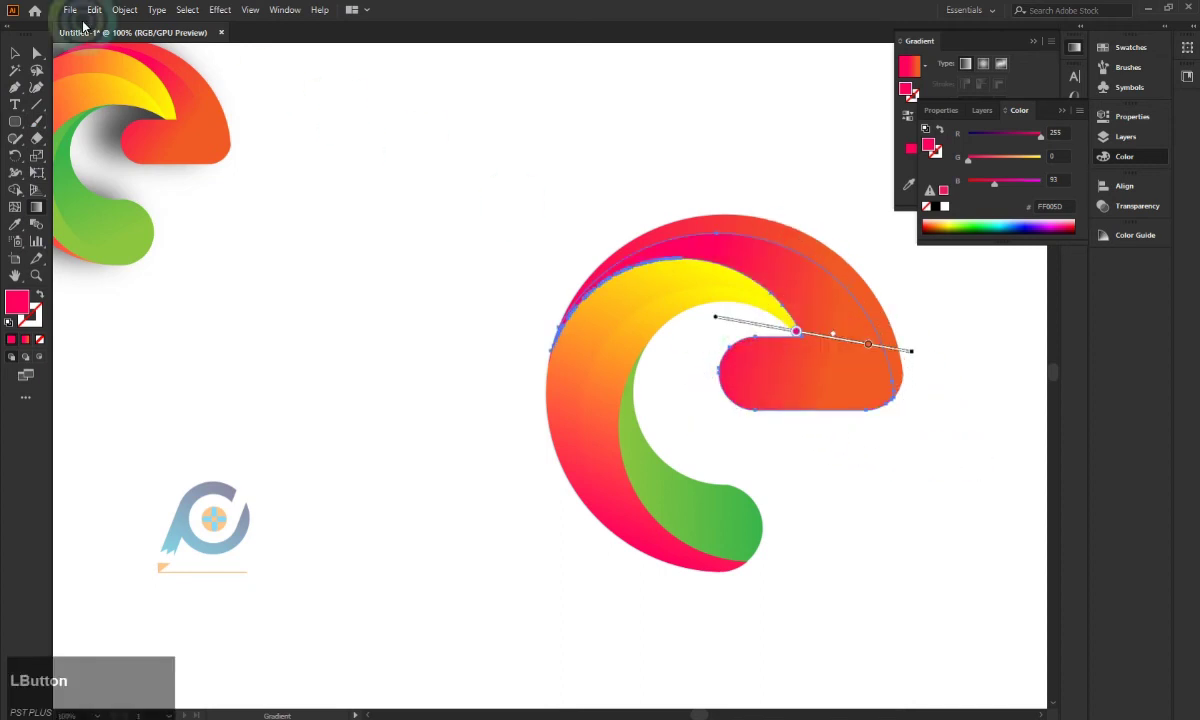
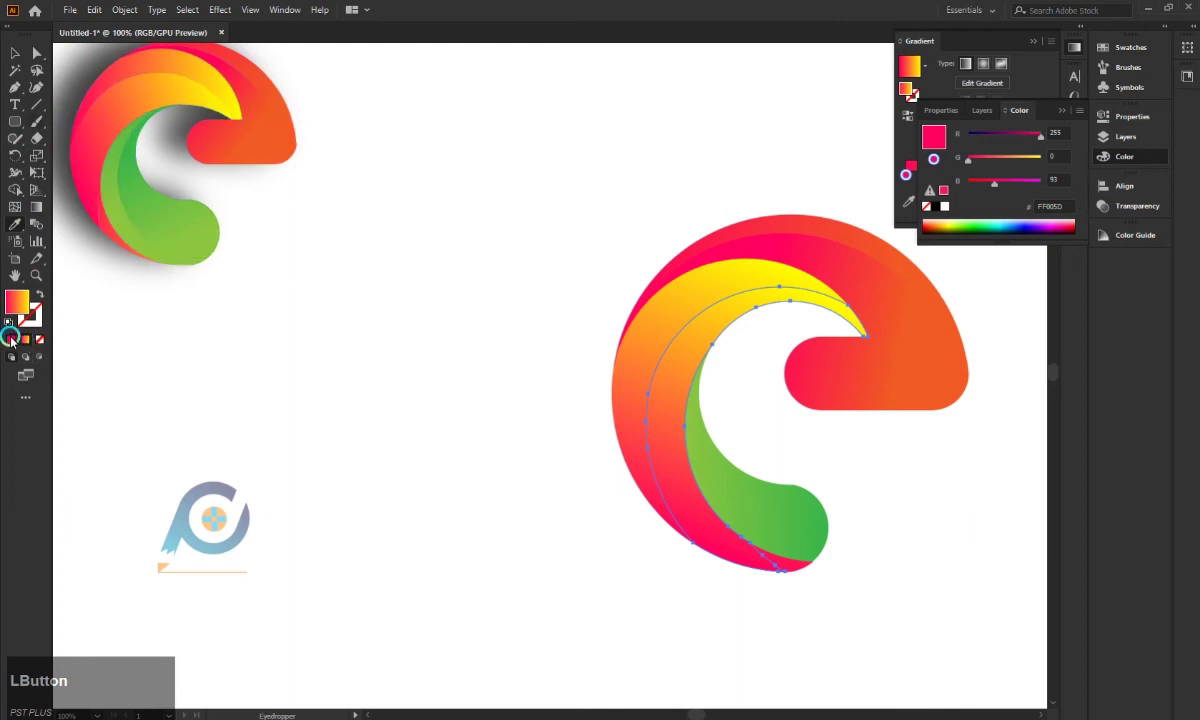
Step: Apply the sampled gradient to the yellow swirl with its upper stop set to yellow
left_click(34, 214)
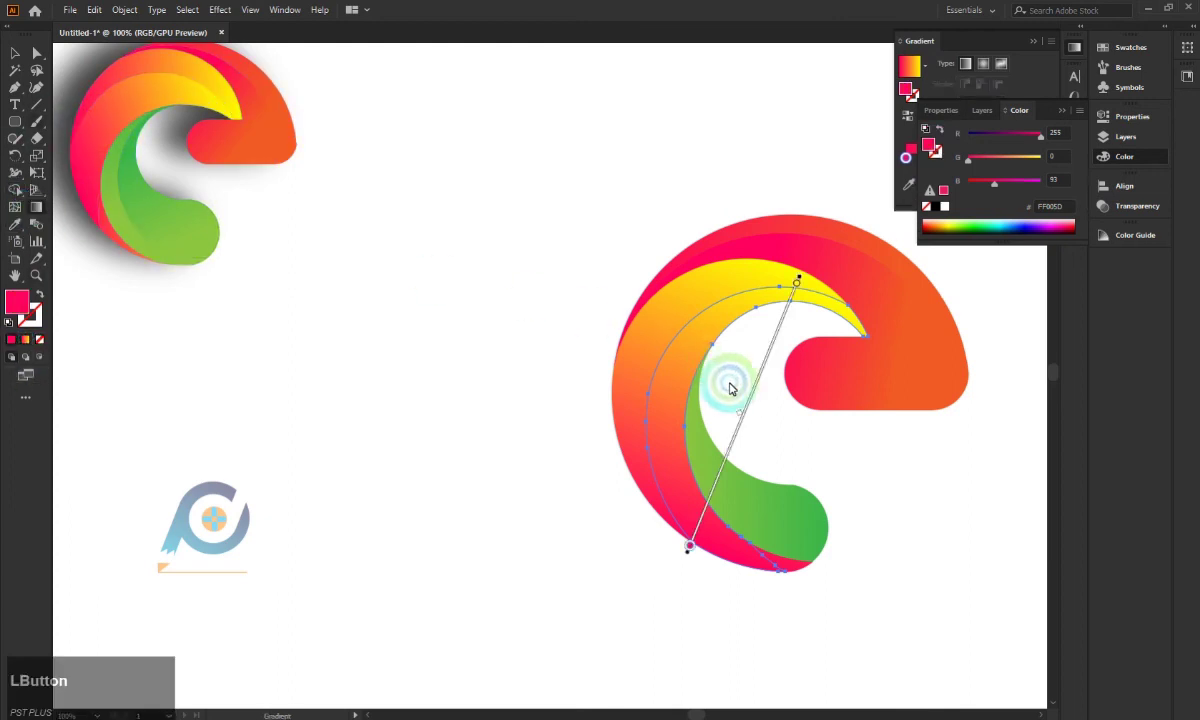
left_click(790, 313)
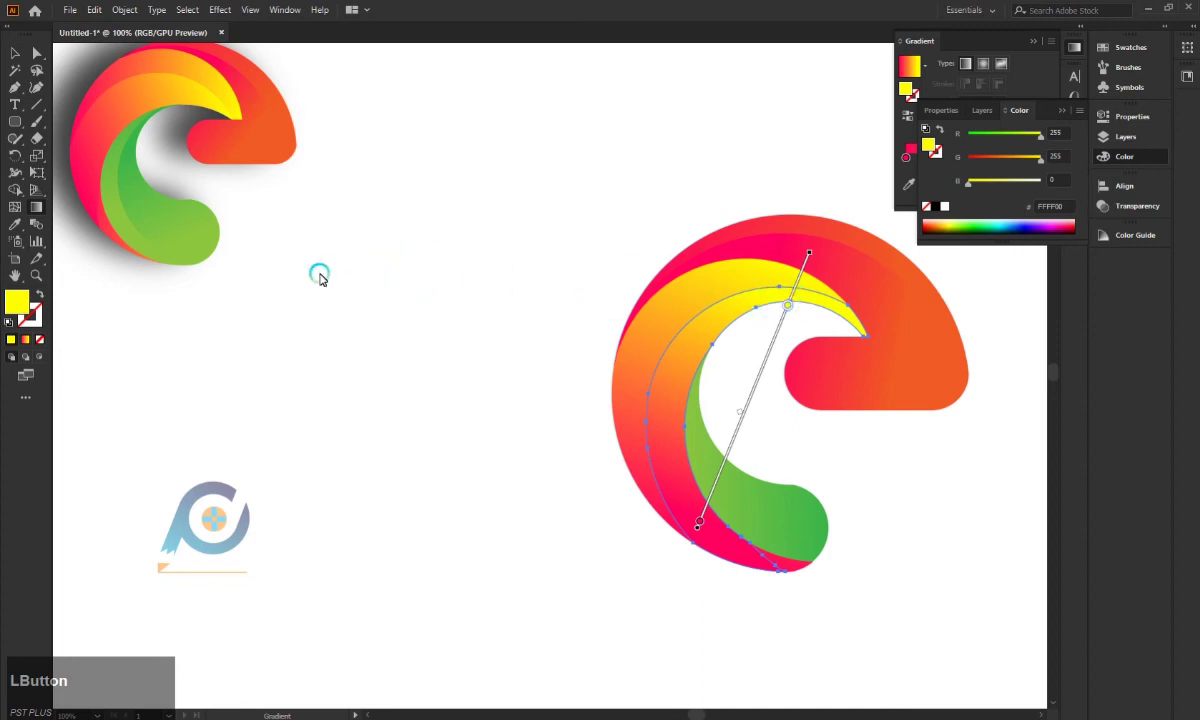
left_click(14, 55)
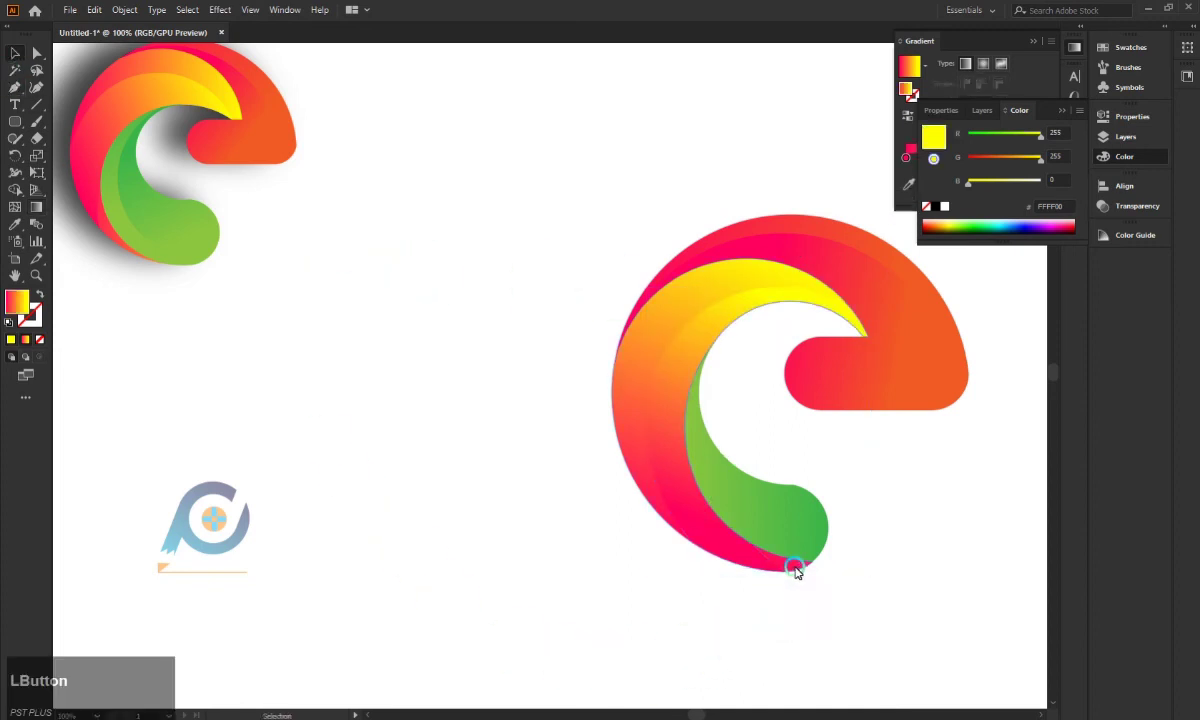
Step: Run the yellow swirl's gradient bottom to top, then duplicate the green swirl slightly offset
left_click(648, 354)
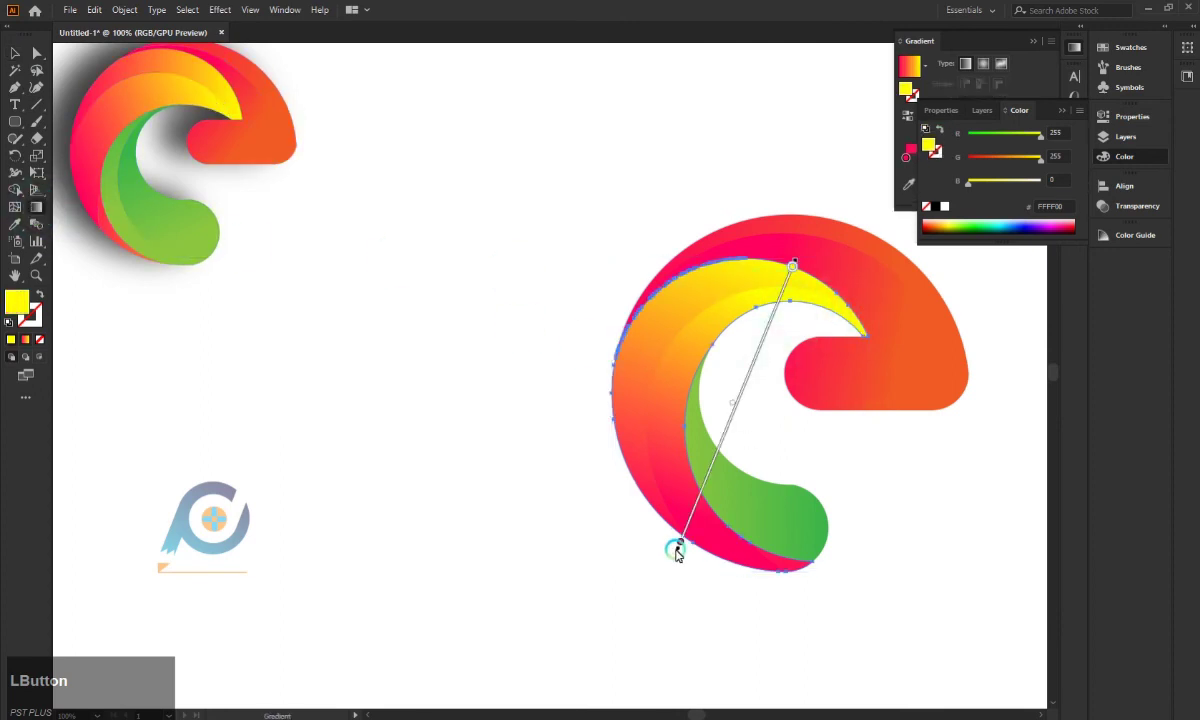
left_click(813, 260)
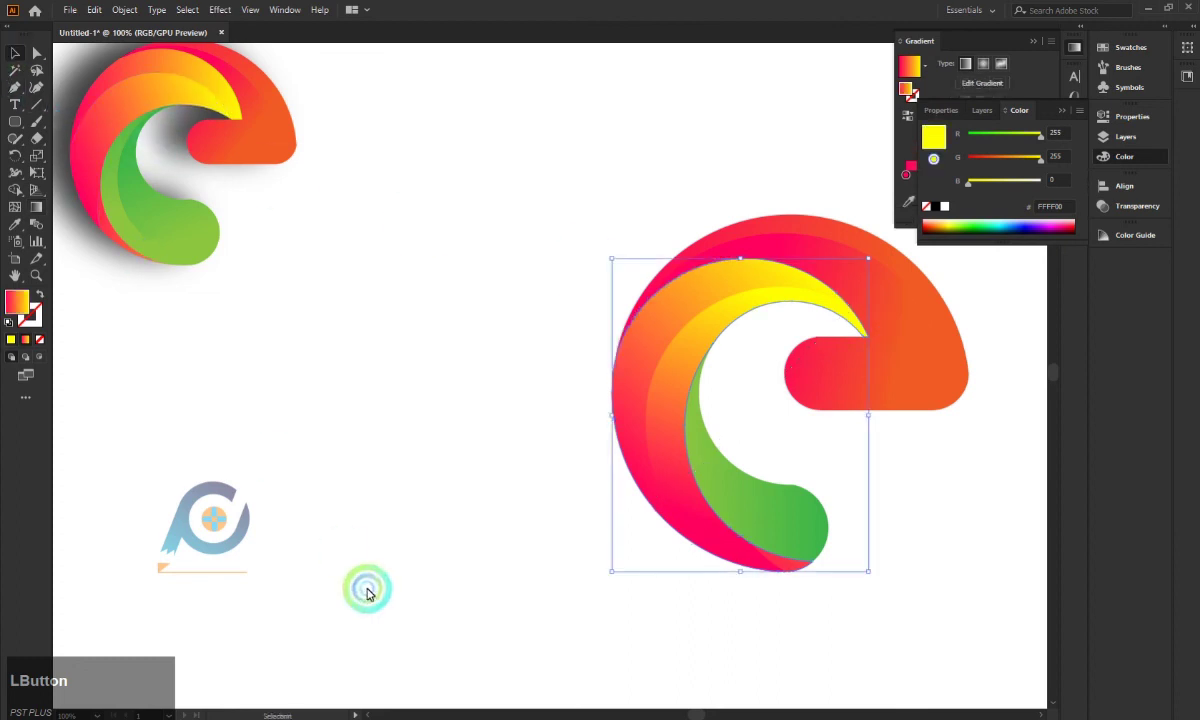
left_click(794, 524)
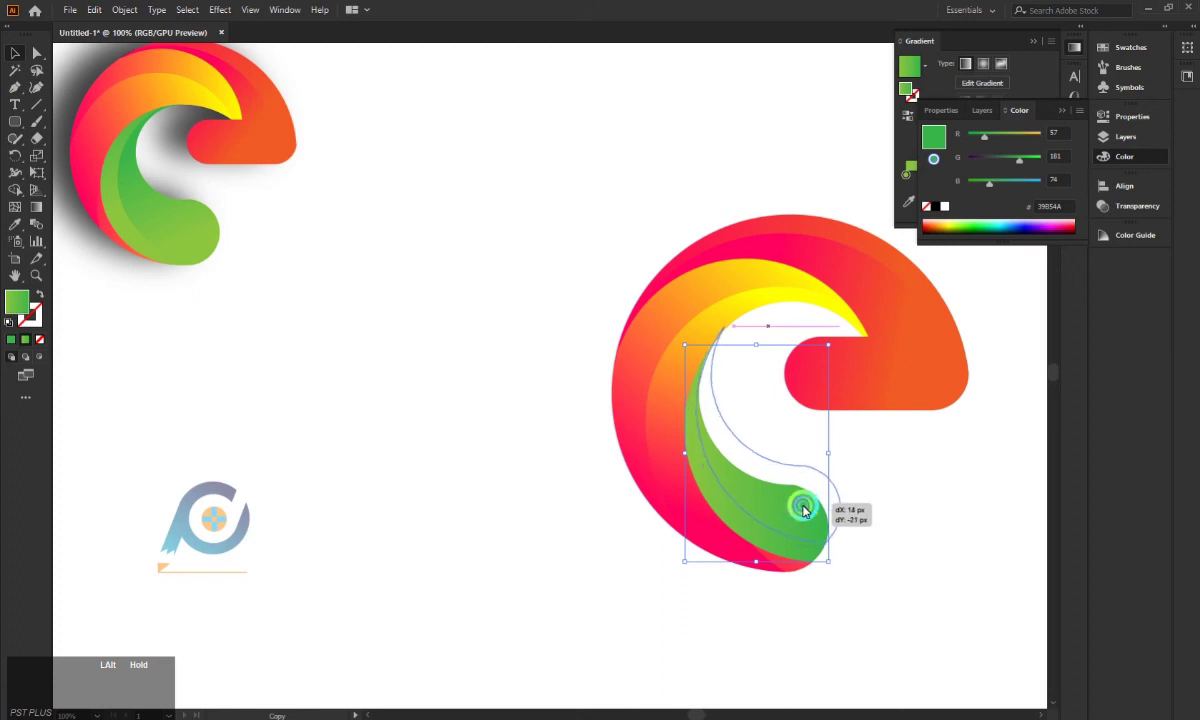
Step: Trim the green copy's overhang into a band and angle its green gradient diagonally
left_click(901, 520)
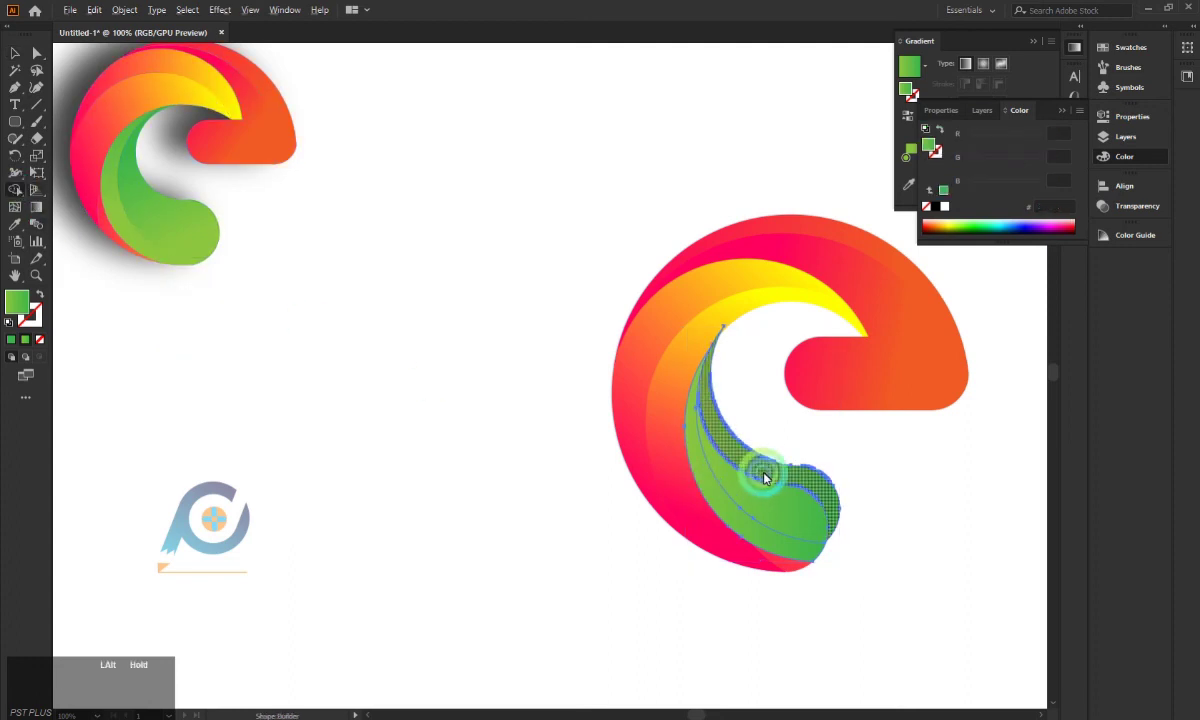
left_click(777, 468)
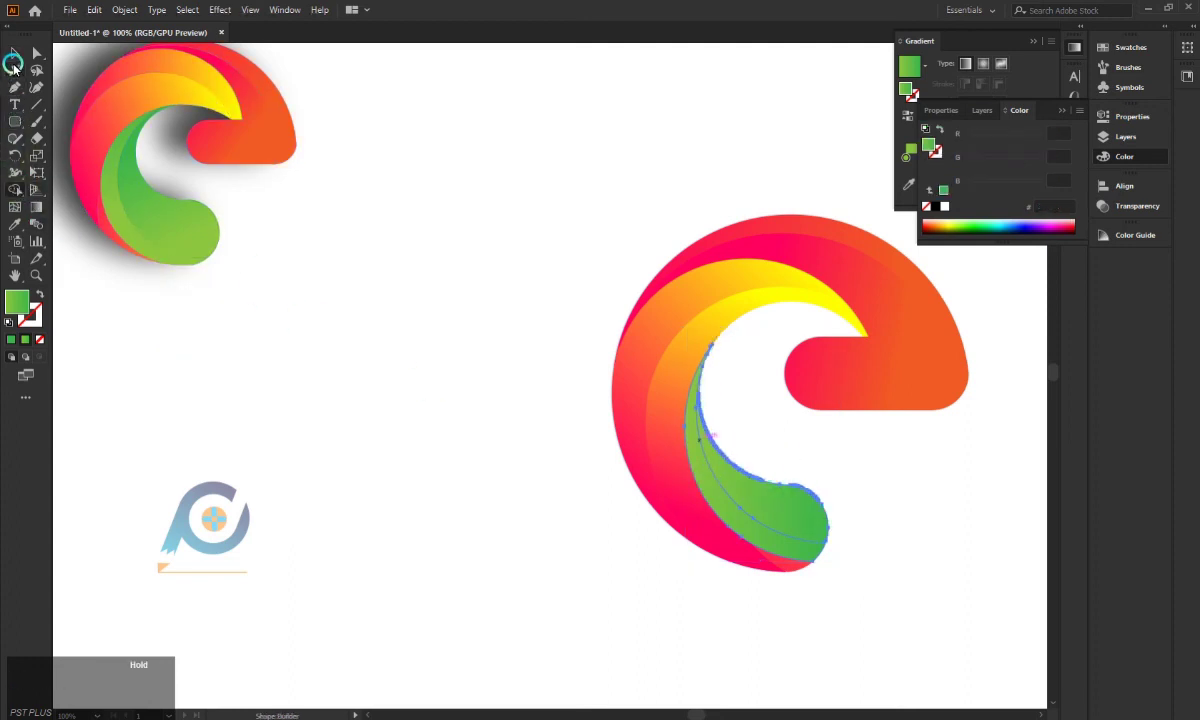
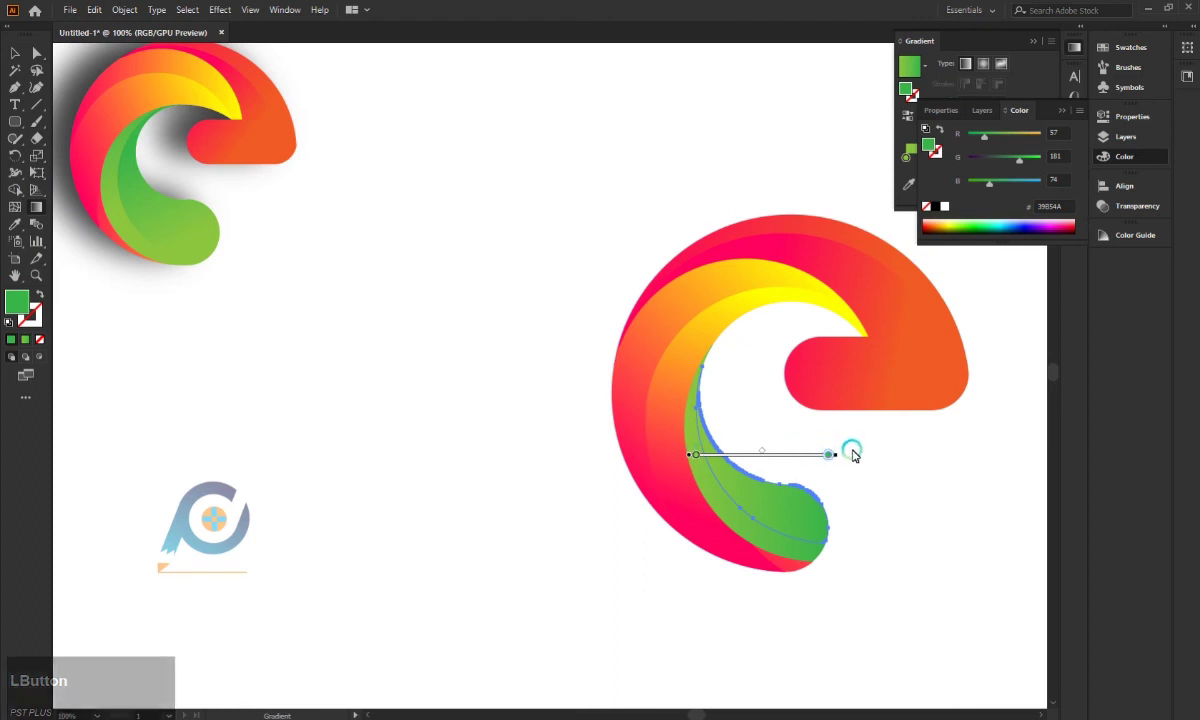
left_click(844, 456)
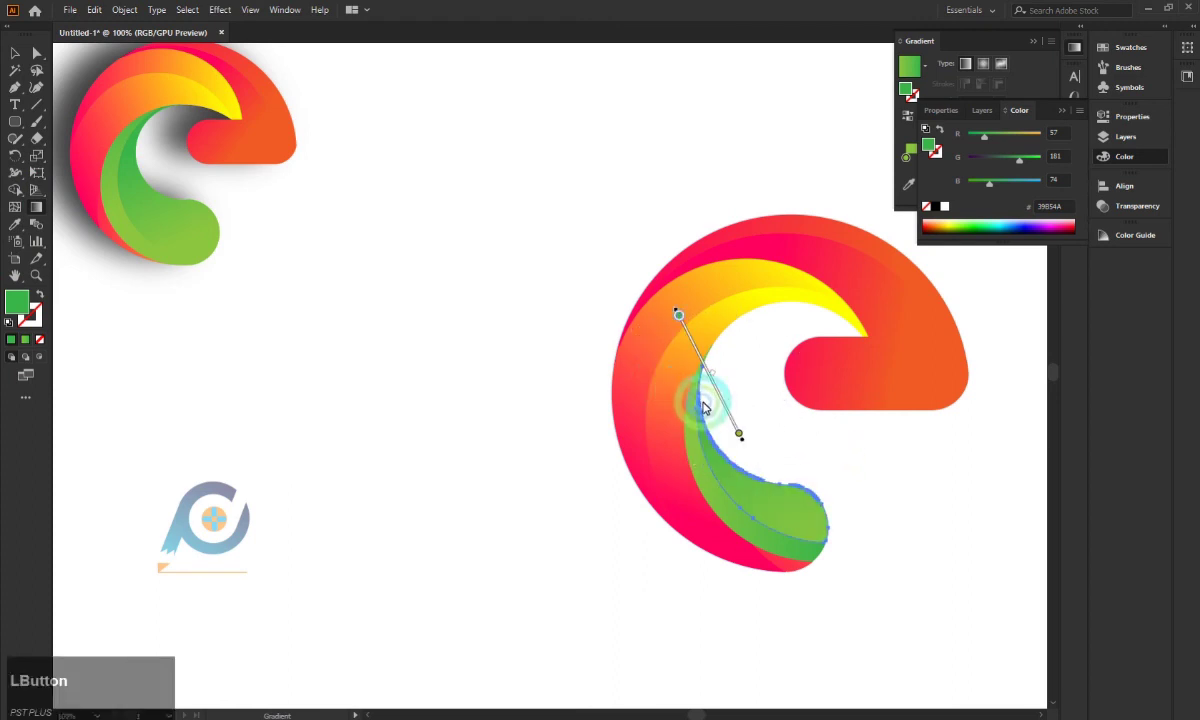
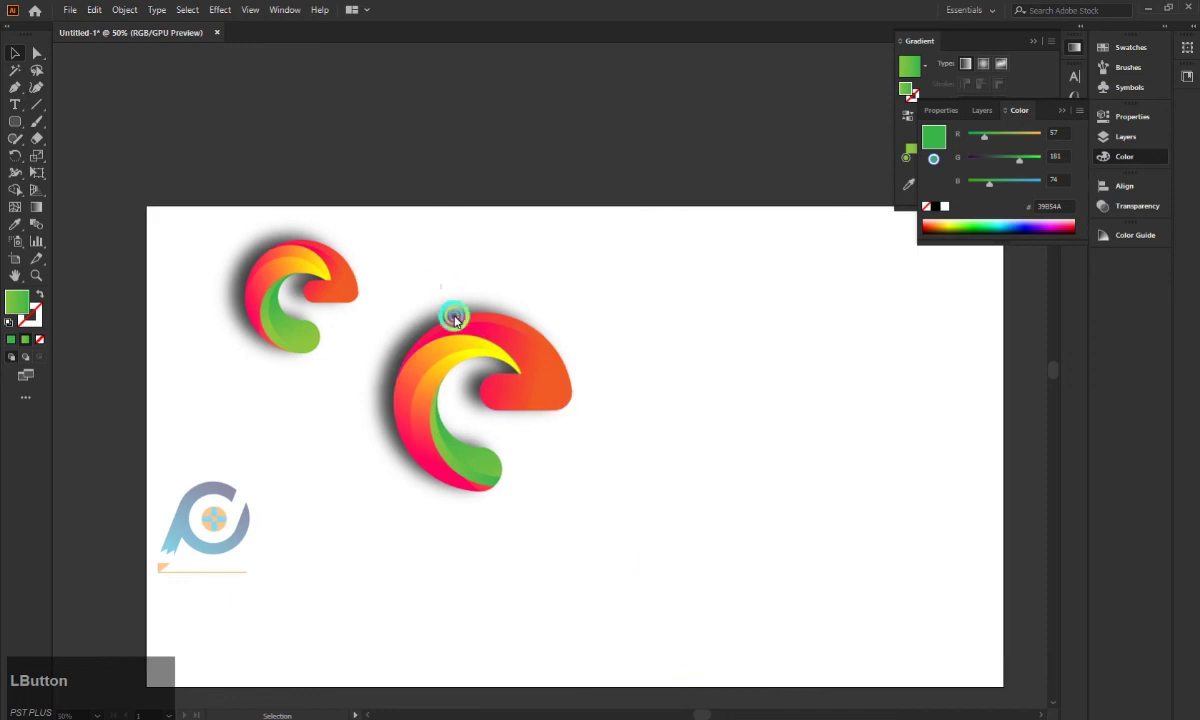
Step: Enlarge the main e logo, then reveal the dark blue background rectangle in the Layers panel
left_click(593, 508)
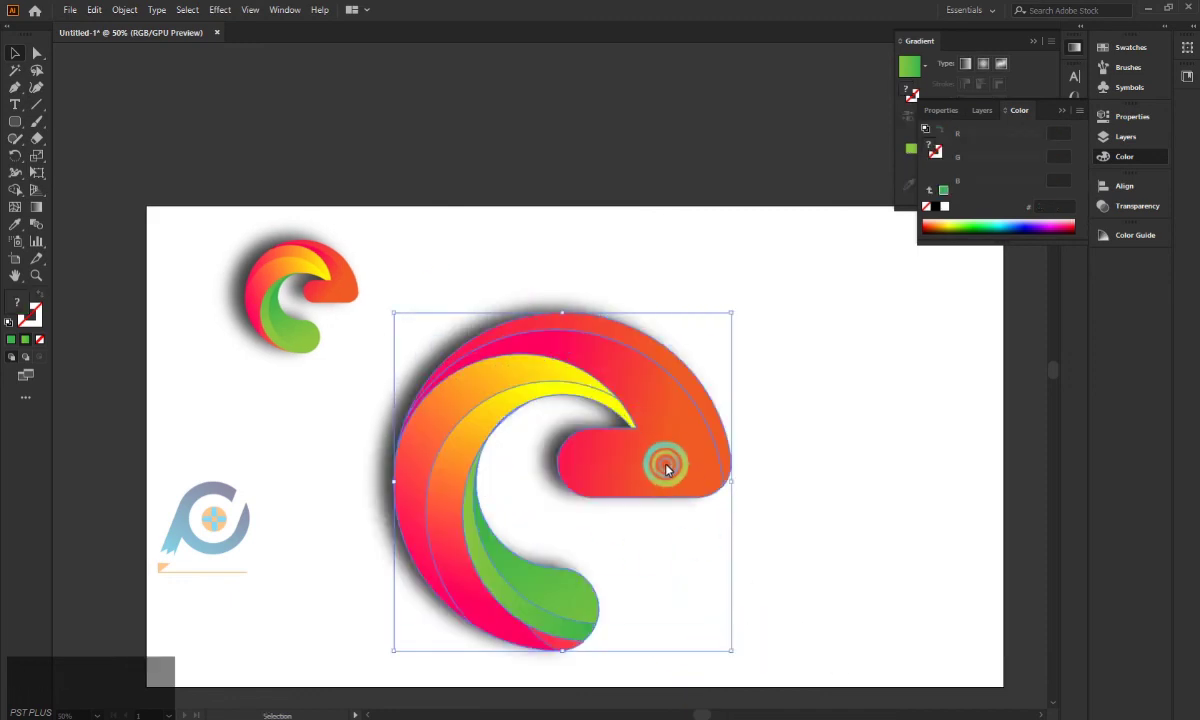
left_click(668, 461)
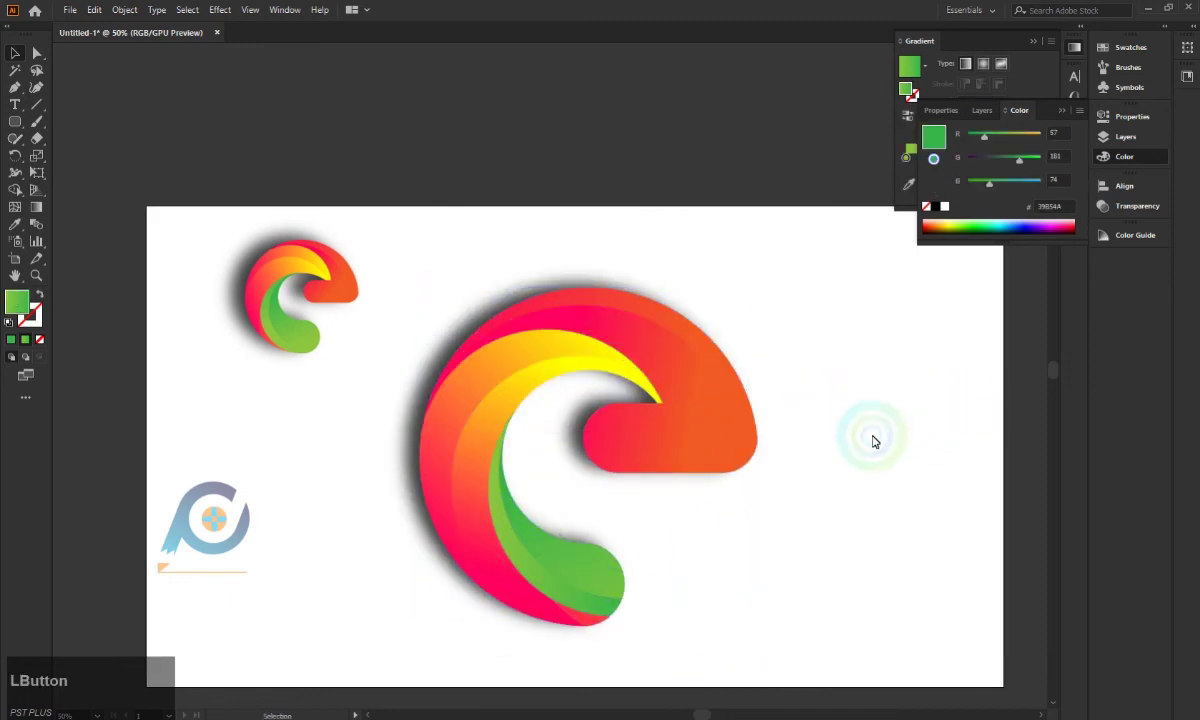
scroll("down", 3)
scroll("up", 3)
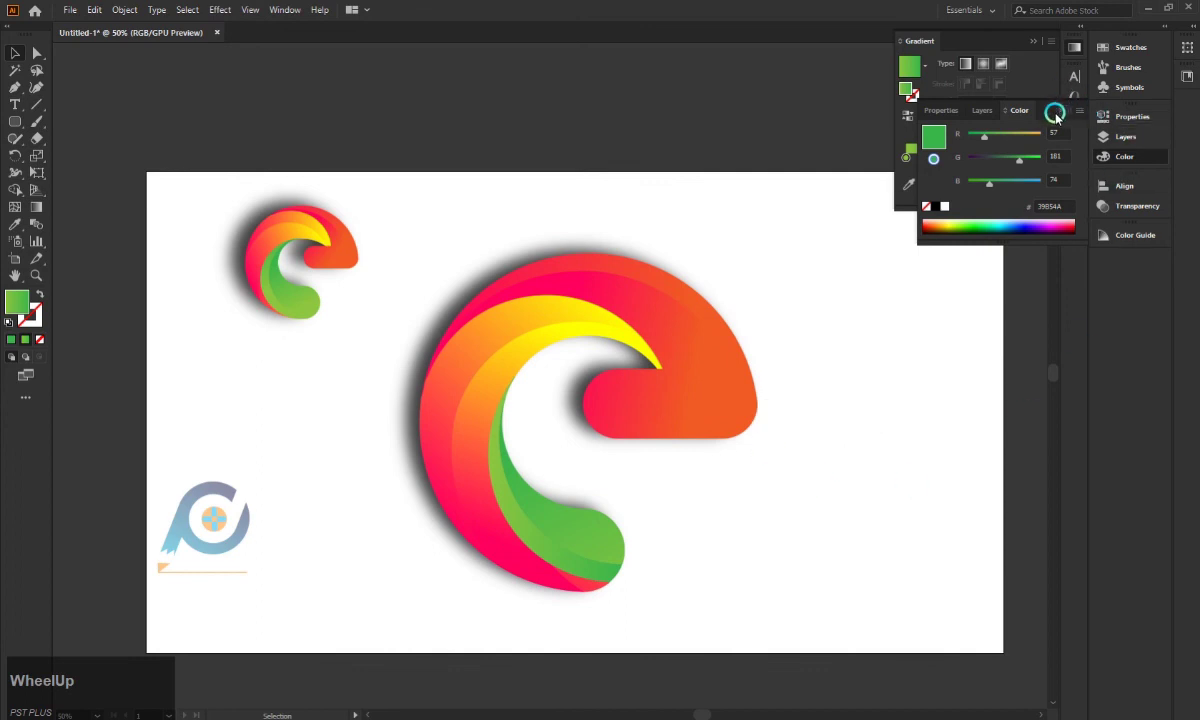
left_click(1070, 112)
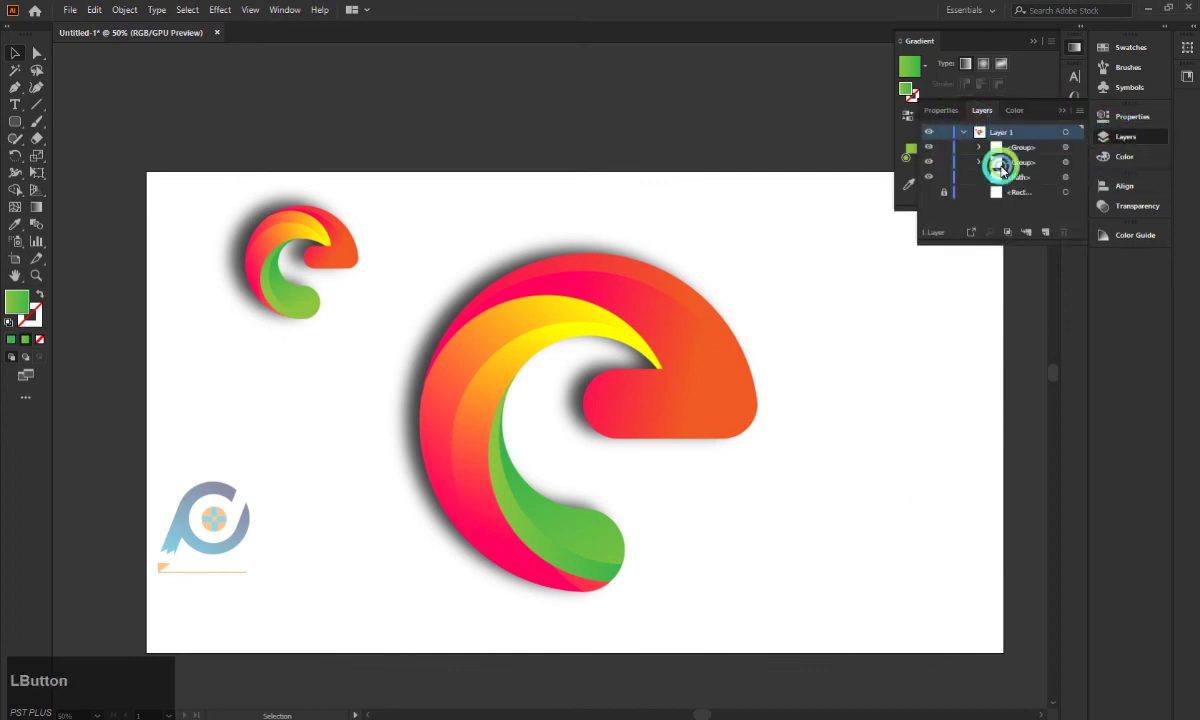